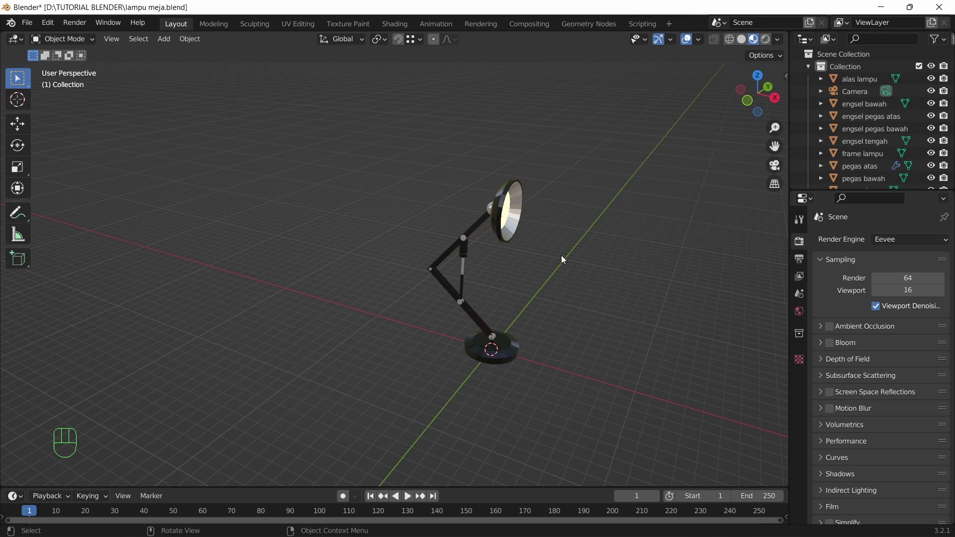
From front orthographic view, add an armature object beside the lamp with Shift+A.
{"action": "key", "text": "KP_1"}
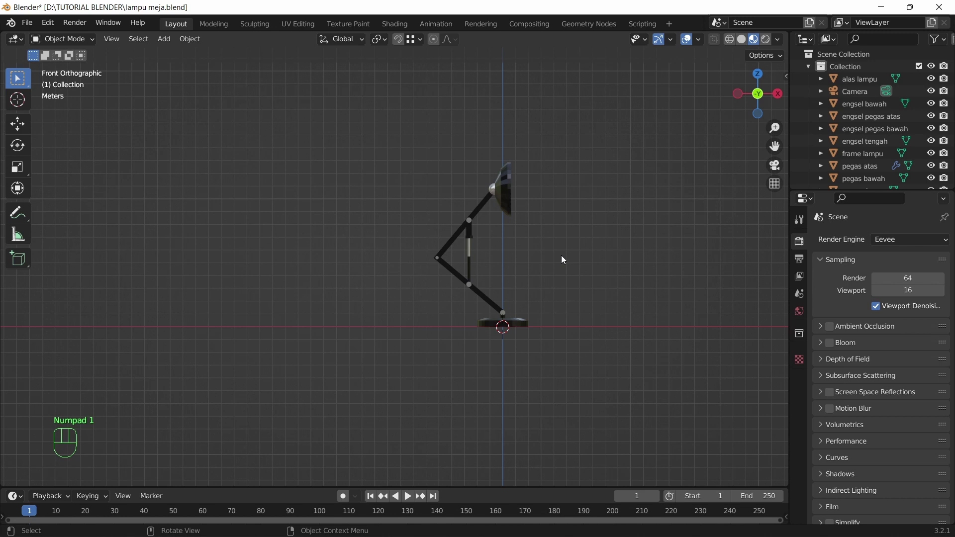
{"action": "left_click_drag", "start_coordinate": [608, 264], "coordinate": [399, 254]}
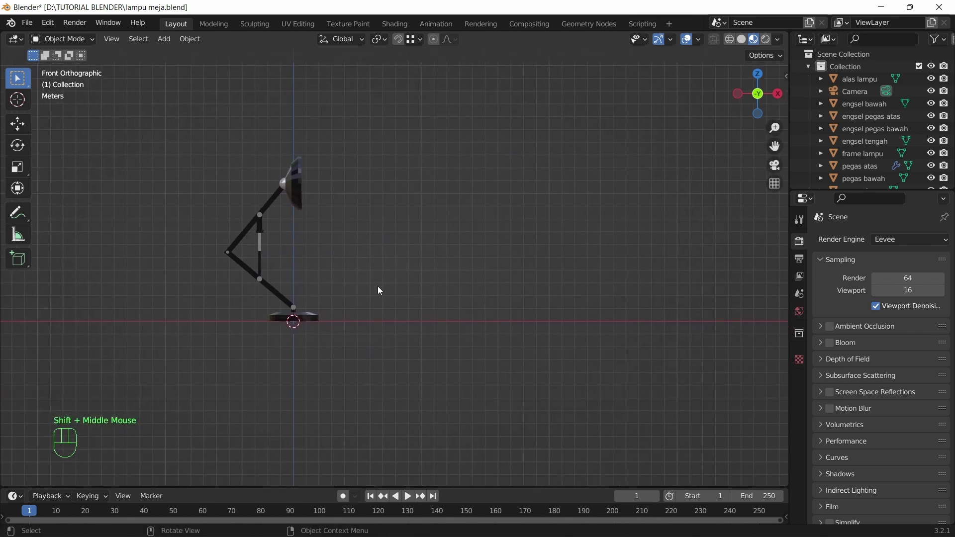
{"action": "scroll", "scroll_direction": "up", "scroll_amount": 3}
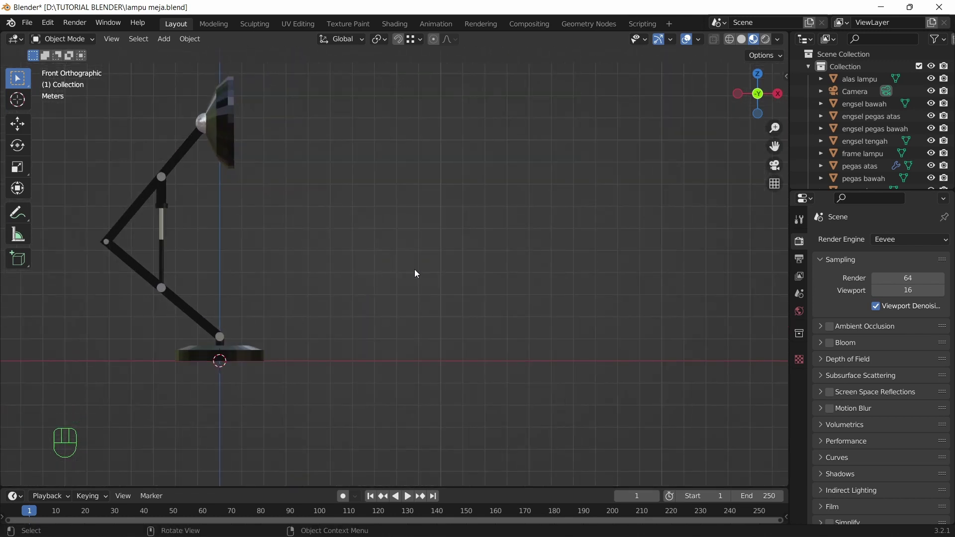
{"action": "key", "text": "shift+a"}
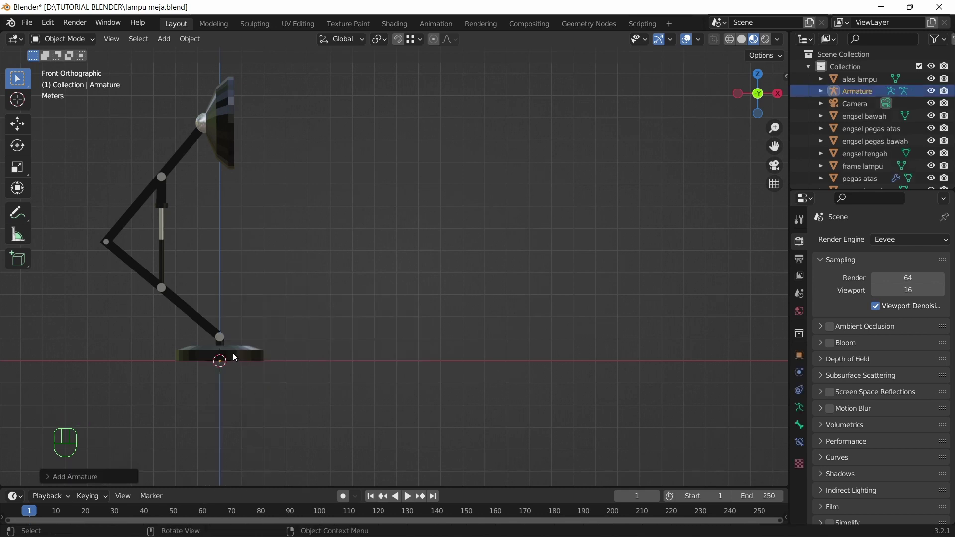
Enable In Front and Names in the armature's Viewport Display and start moving it along X.
{"action": "left_click", "coordinate": [804, 409]}
{"action": "left_click", "coordinate": [823, 419]}
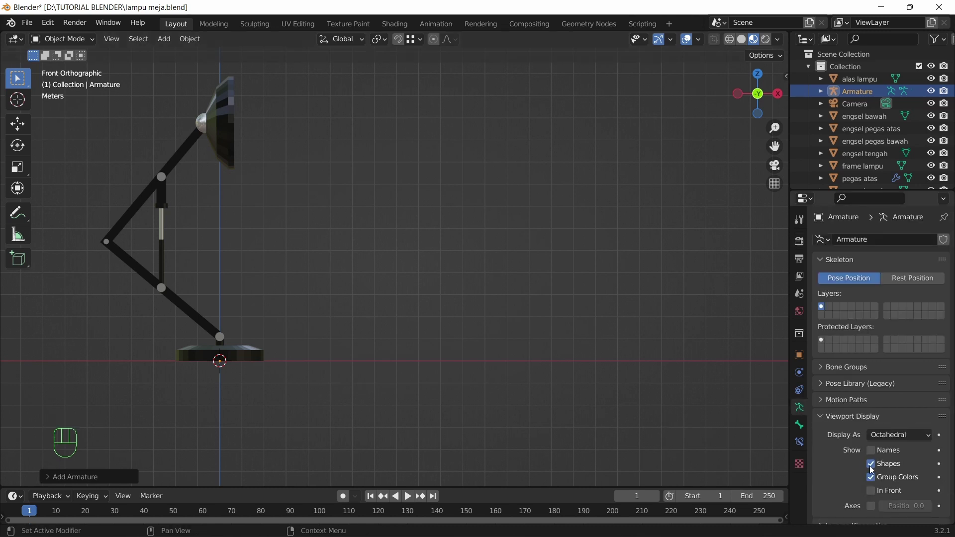
{"action": "left_click", "coordinate": [875, 494]}
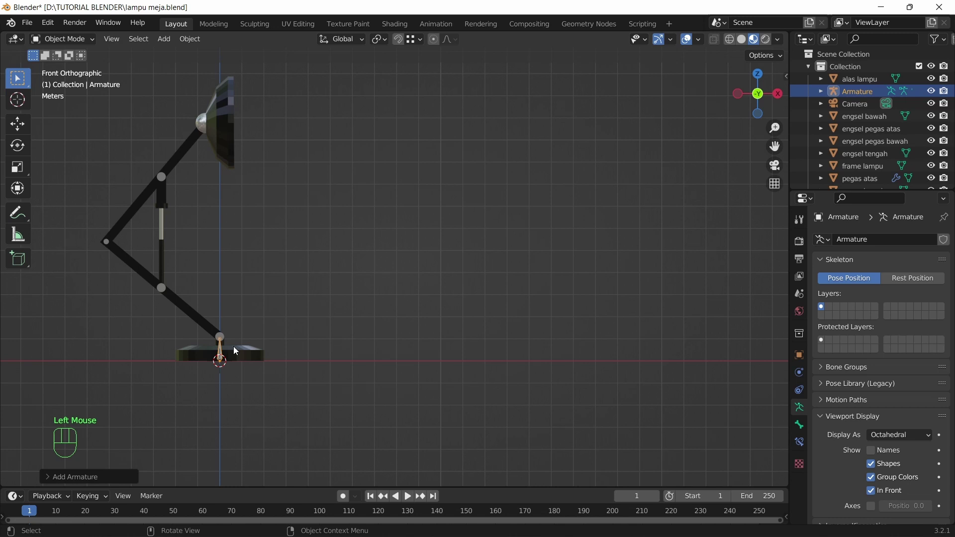
{"action": "left_click", "coordinate": [876, 454]}
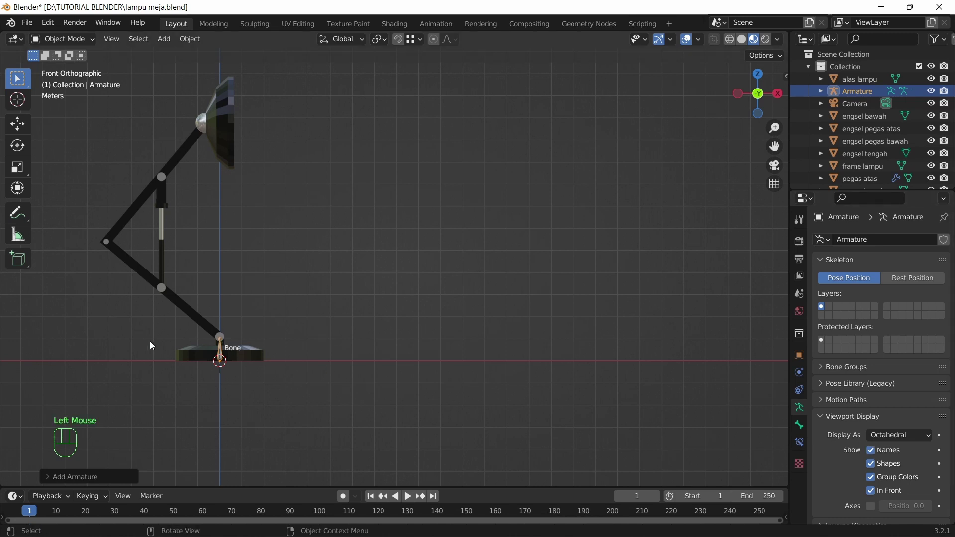
{"action": "scroll", "scroll_direction": "up", "scroll_amount": 3}
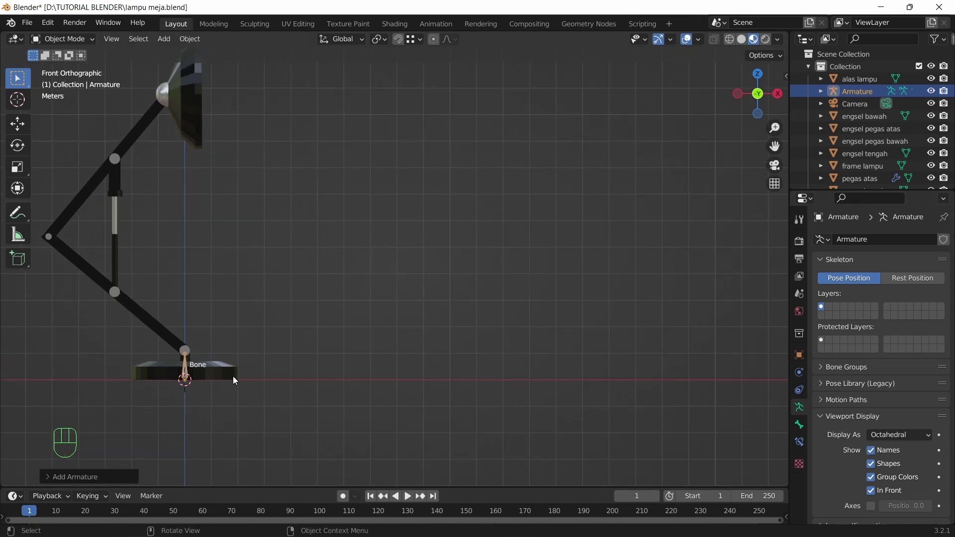
{"action": "key", "text": "g"}
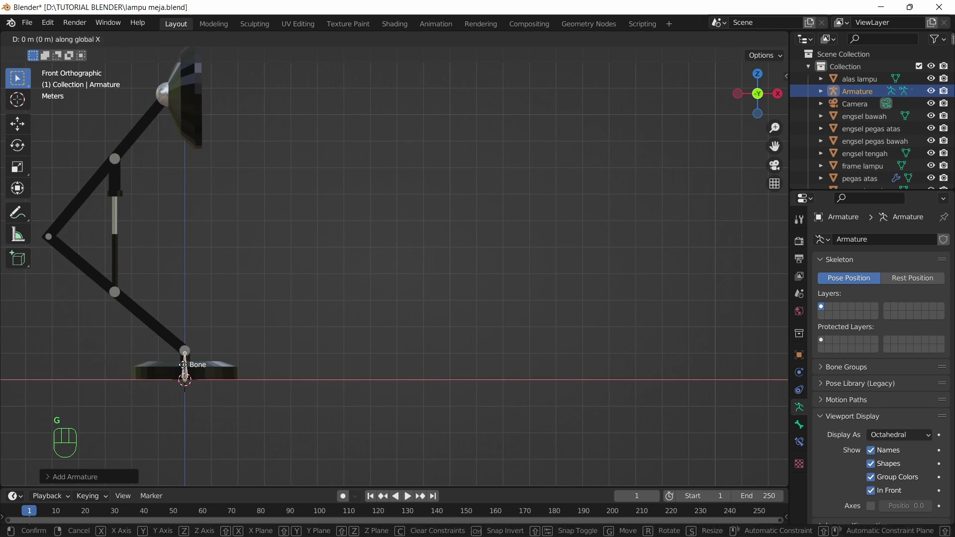
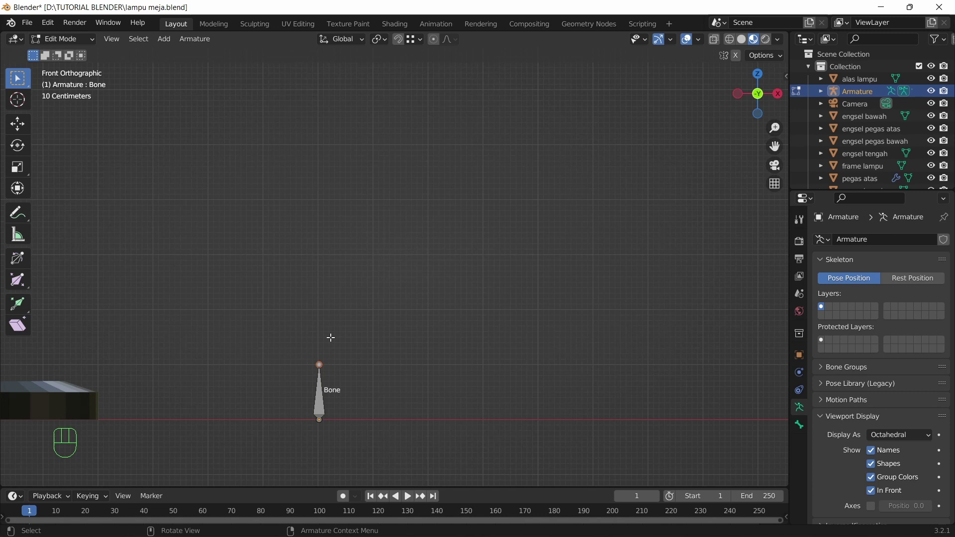
Extrude five bones upward in edit mode to form a six-bone chain ending at Bone.005.
{"action": "key", "text": "e"}
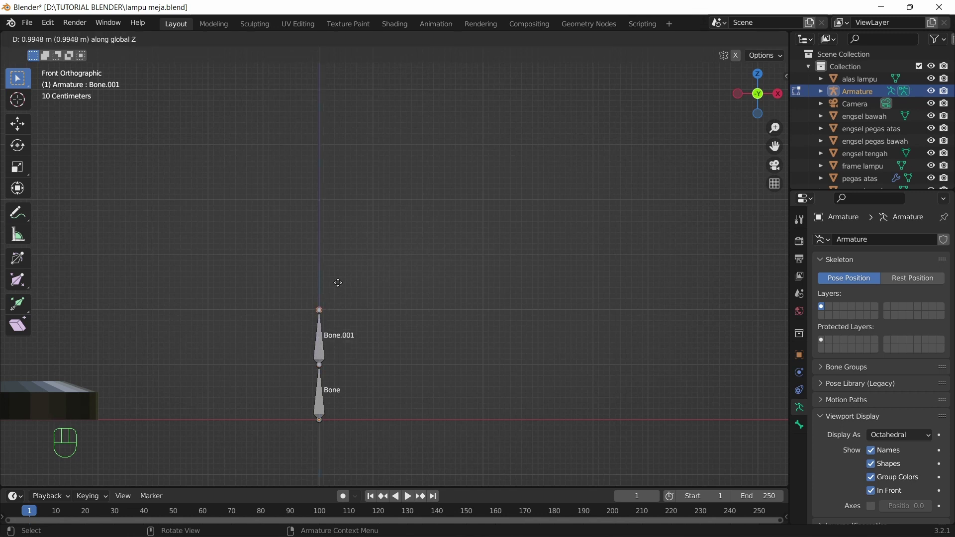
{"action": "key", "text": "e"}
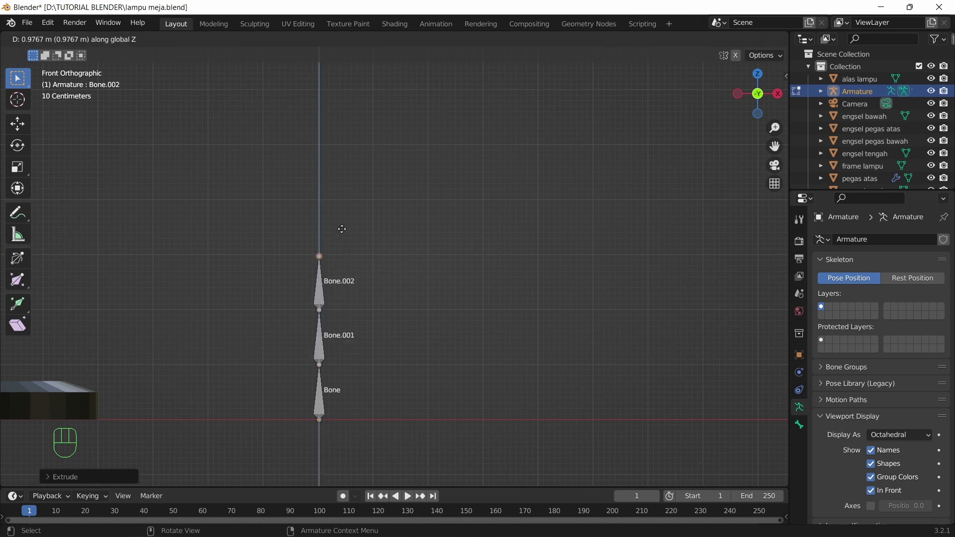
{"action": "key", "text": "e"}
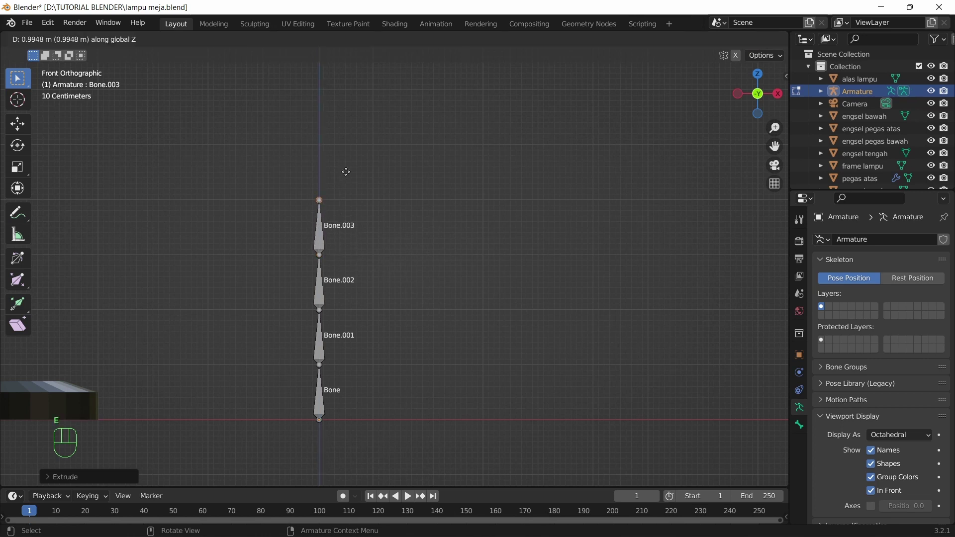
{"action": "key", "text": "e"}
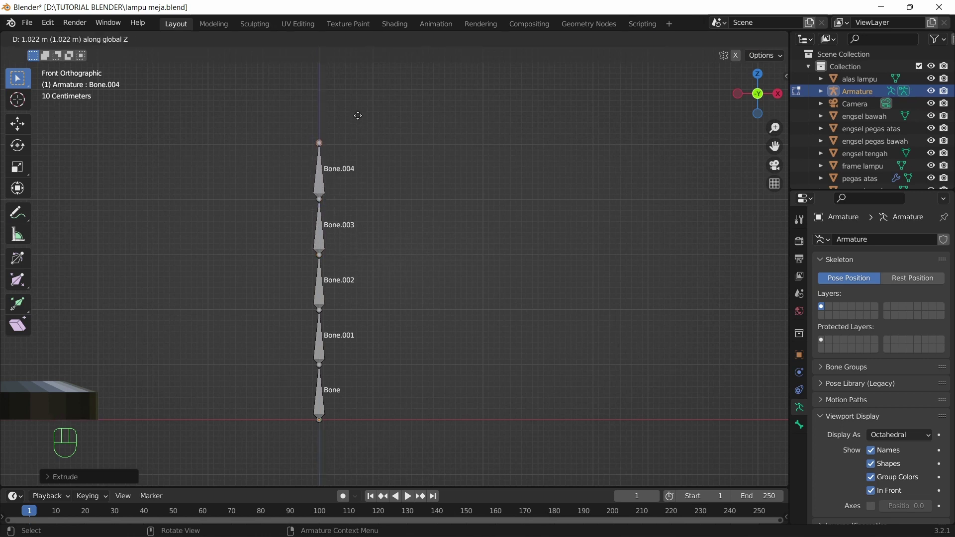
{"action": "key", "text": "e"}
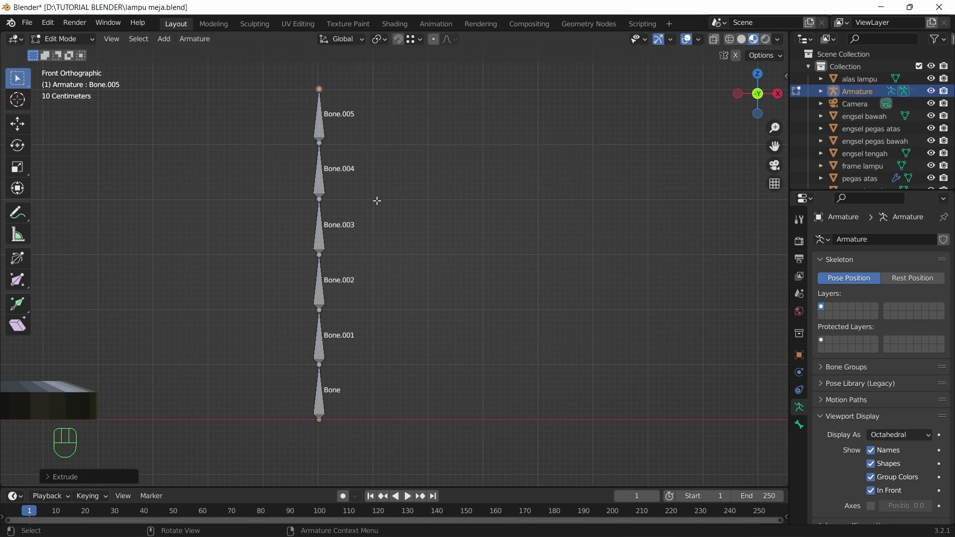
{"action": "left_click_drag", "start_coordinate": [68, 45], "coordinate": [83, 60]}
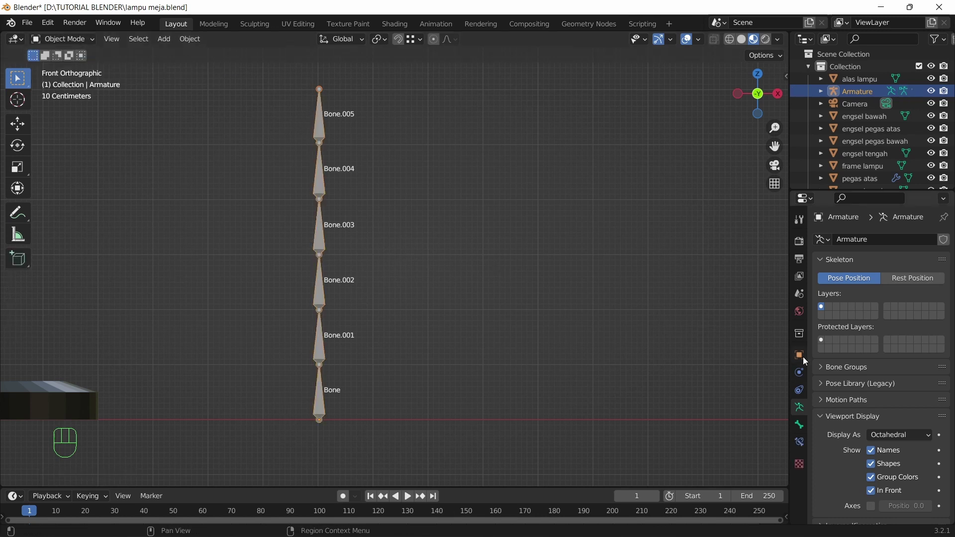
Rename the armature to Armature FK and duplicate it to the right with Shift+D.
{"action": "left_click", "coordinate": [808, 361]}
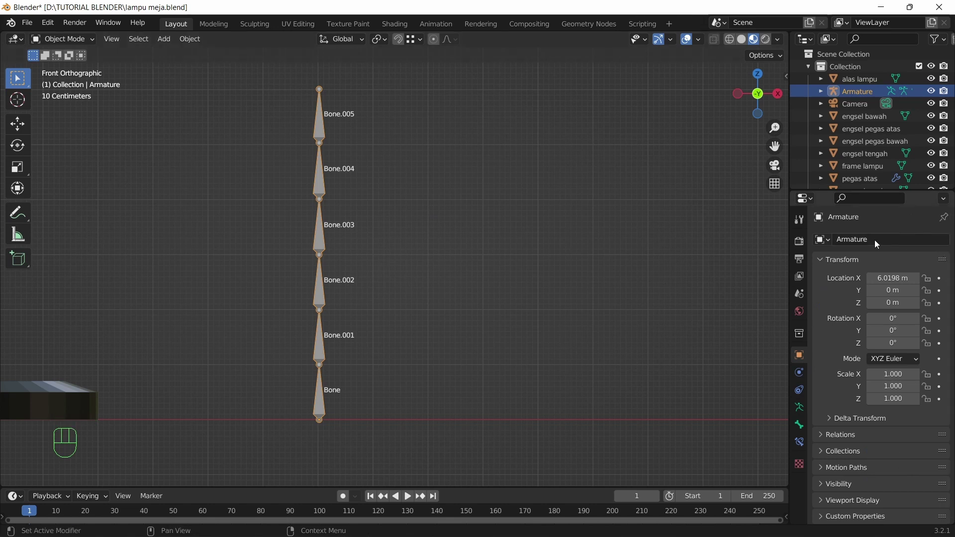
{"action": "left_click_drag", "start_coordinate": [880, 244], "coordinate": [875, 245]}
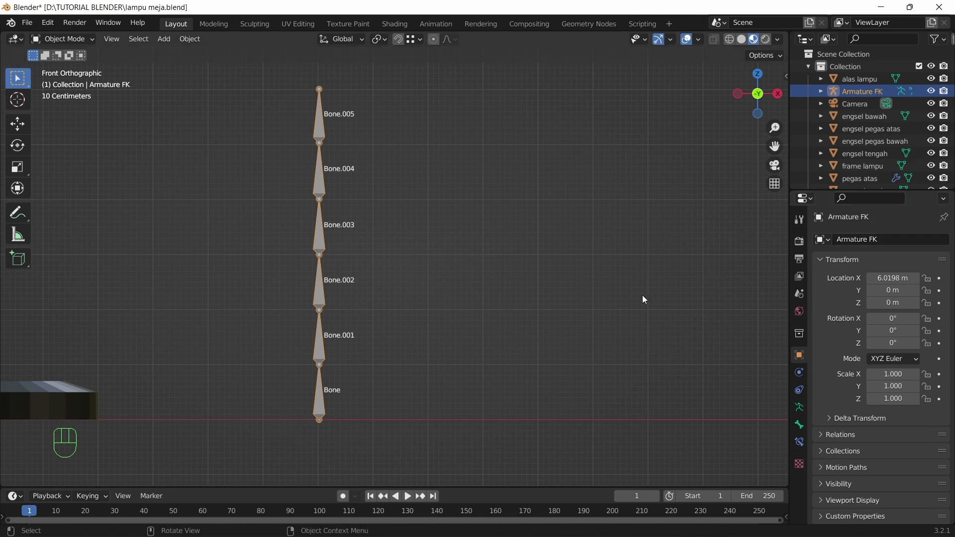
{"action": "left_click", "coordinate": [321, 187]}
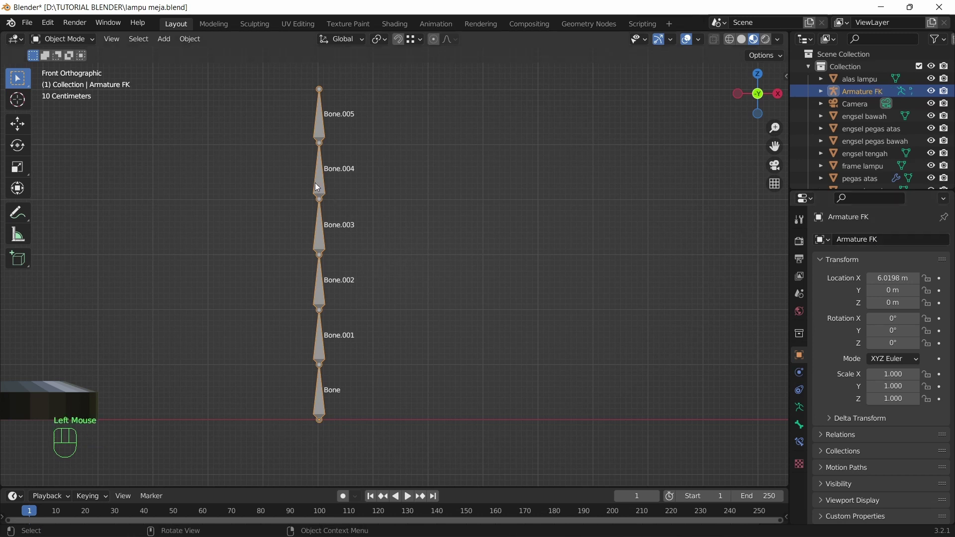
{"action": "key", "text": "shift+d"}
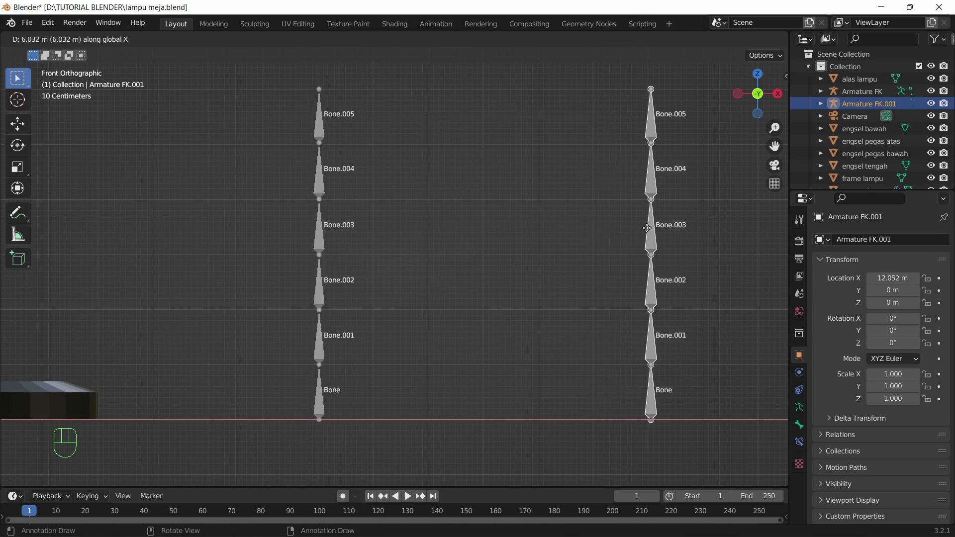
Rename the duplicate to Armature IK and reselect Armature FK.
{"action": "left_click_drag", "start_coordinate": [909, 246], "coordinate": [875, 241]}
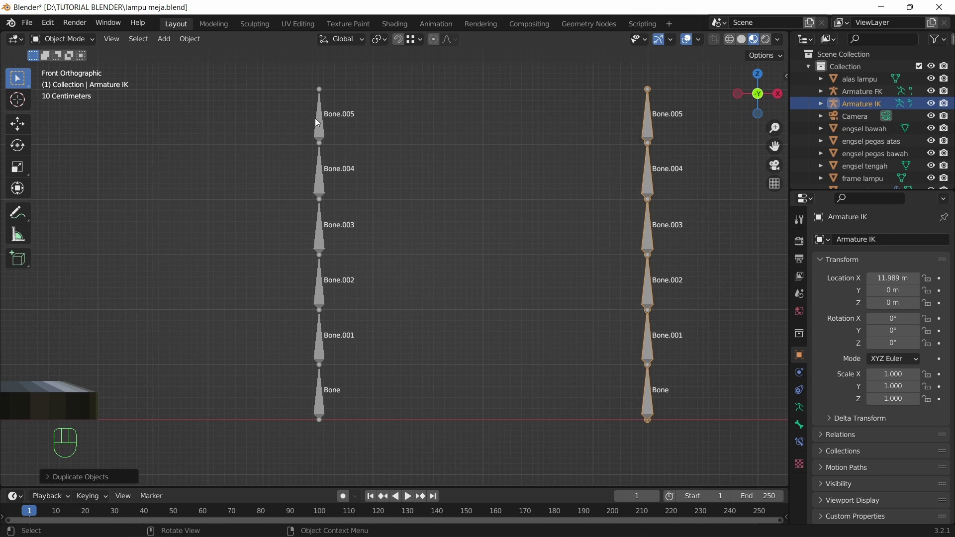
{"action": "left_click", "coordinate": [321, 124]}
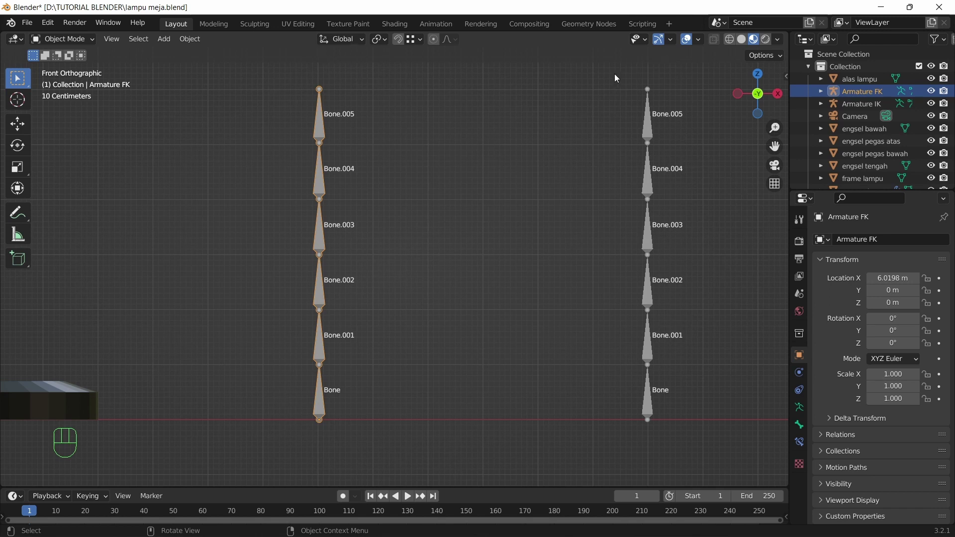
{"action": "left_click", "coordinate": [652, 133]}
{"action": "left_click", "coordinate": [316, 128]}
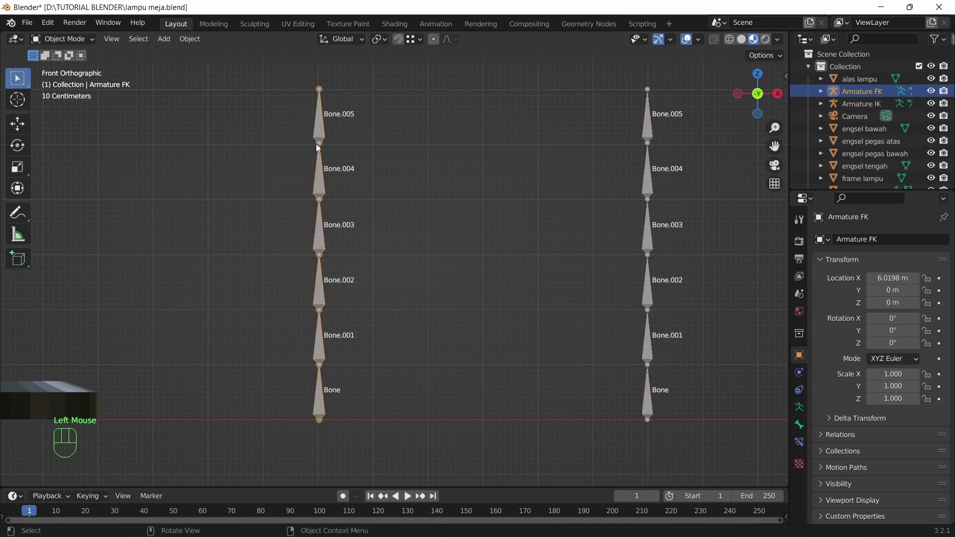
In Pose Mode, rotate the bottom bone to tilt the whole Armature FK chain.
{"action": "left_click_drag", "start_coordinate": [60, 44], "coordinate": [78, 83]}
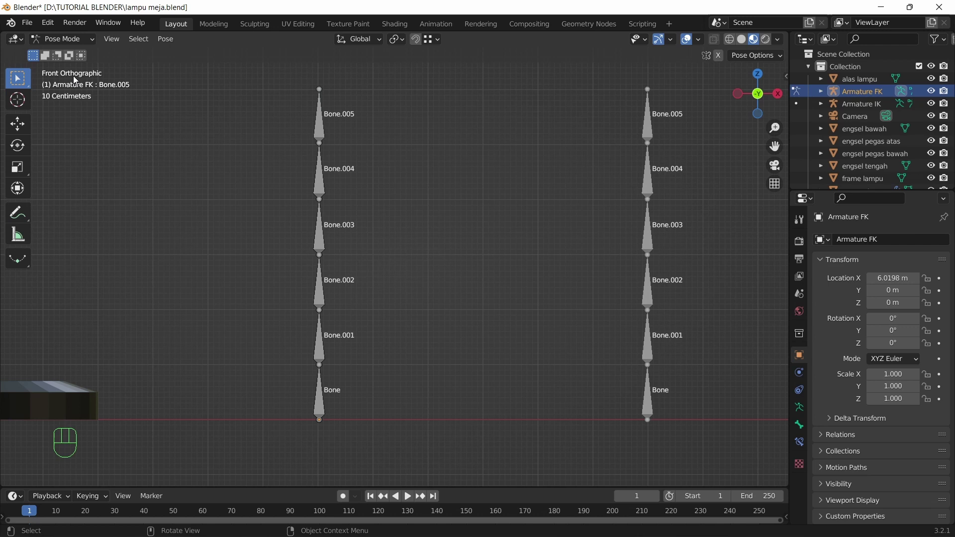
{"action": "left_click", "coordinate": [319, 395]}
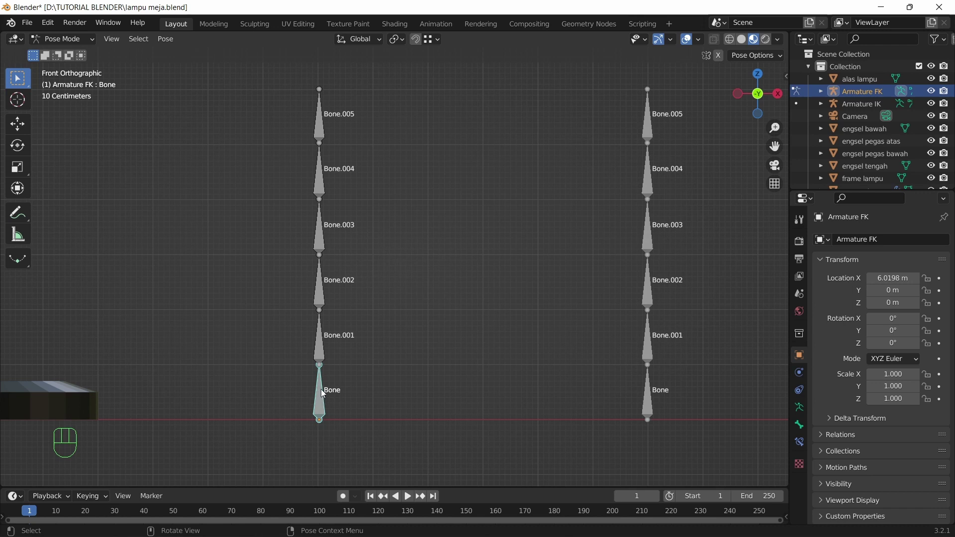
{"action": "key", "text": "r"}
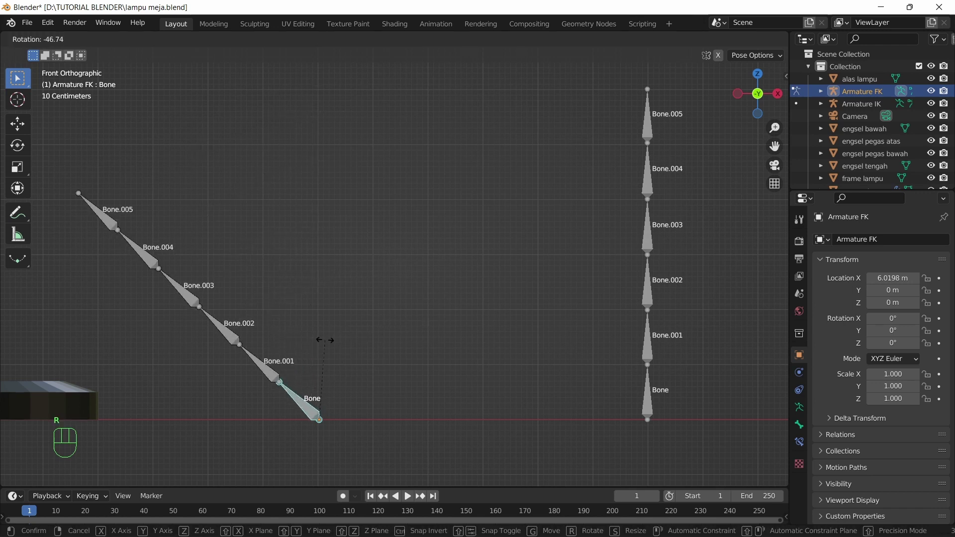
{"action": "left_click", "coordinate": [275, 359]}
{"action": "left_click", "coordinate": [247, 325]}
{"action": "left_click_drag", "start_coordinate": [213, 285], "coordinate": [213, 285]}
{"action": "left_click", "coordinate": [179, 240]}
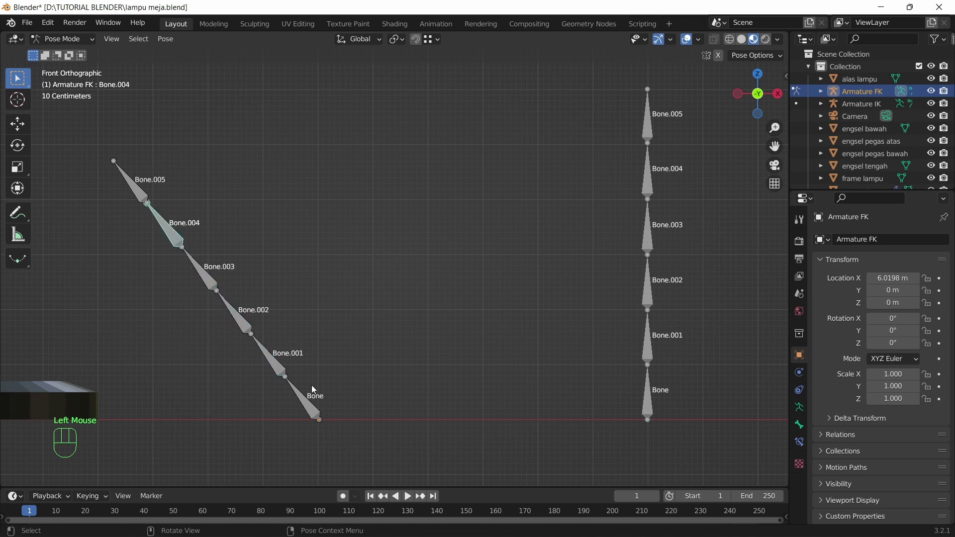
Rotate the remaining bones one by one into a zigzag pose and return to object mode.
{"action": "left_click", "coordinate": [281, 370]}
{"action": "key", "text": "r"}
{"action": "left_click", "coordinate": [277, 299]}
{"action": "key", "text": "r"}
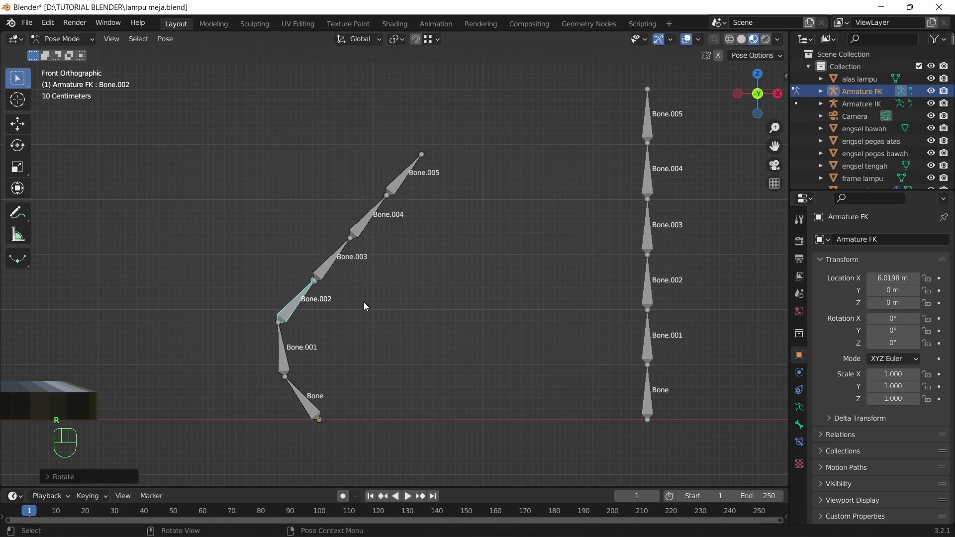
{"action": "left_click", "coordinate": [333, 268]}
{"action": "key", "text": "r"}
{"action": "left_click", "coordinate": [308, 215]}
{"action": "key", "text": "r"}
{"action": "left_click", "coordinate": [344, 164]}
{"action": "key", "text": "r"}
{"action": "left_click", "coordinate": [308, 406]}
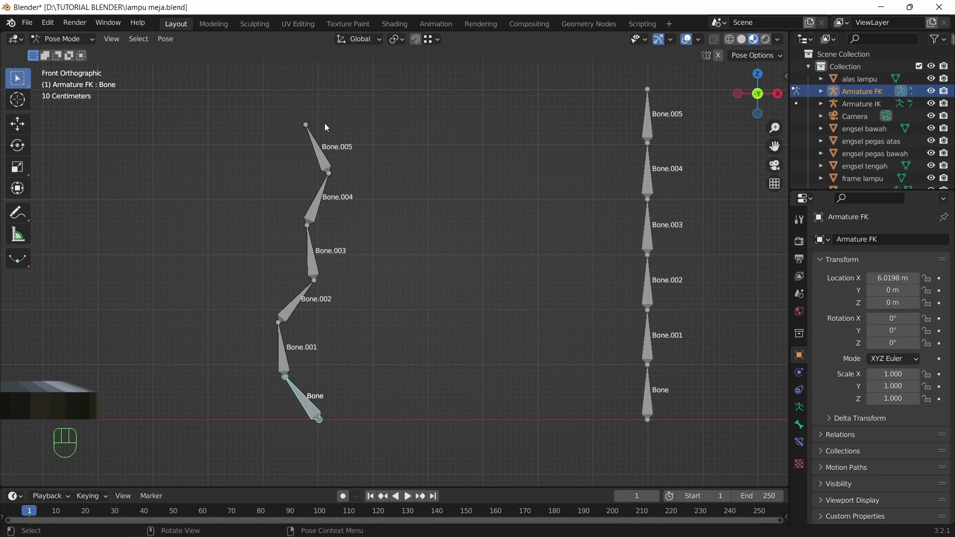
{"action": "left_click_drag", "start_coordinate": [58, 42], "coordinate": [59, 59]}
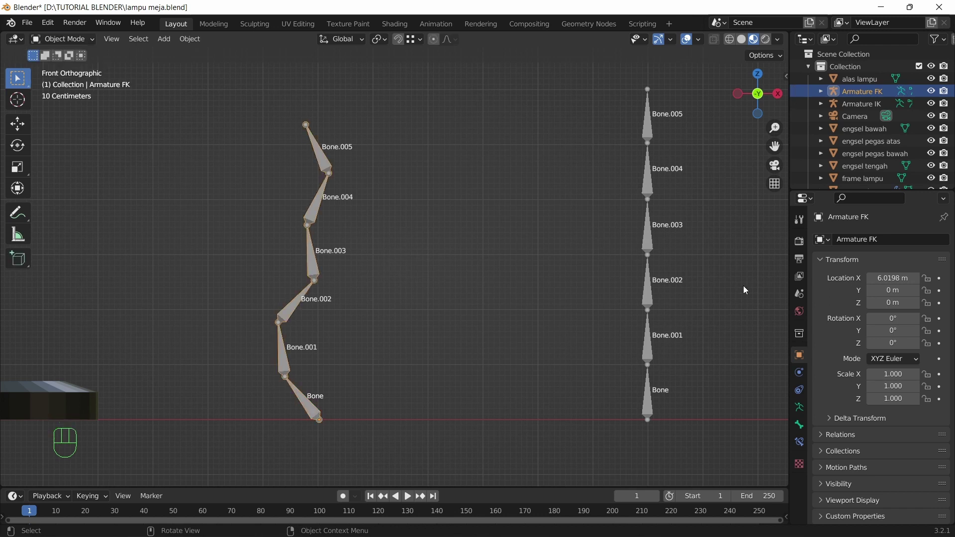
Select Armature IK in the Outliner and centre the view on it.
{"action": "left_click", "coordinate": [650, 232]}
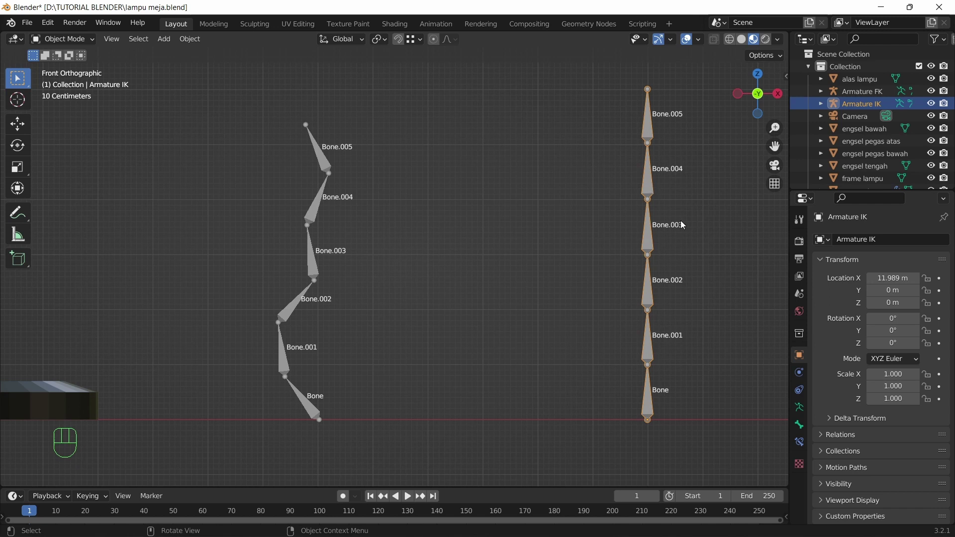
{"action": "left_click_drag", "start_coordinate": [723, 234], "coordinate": [625, 259]}
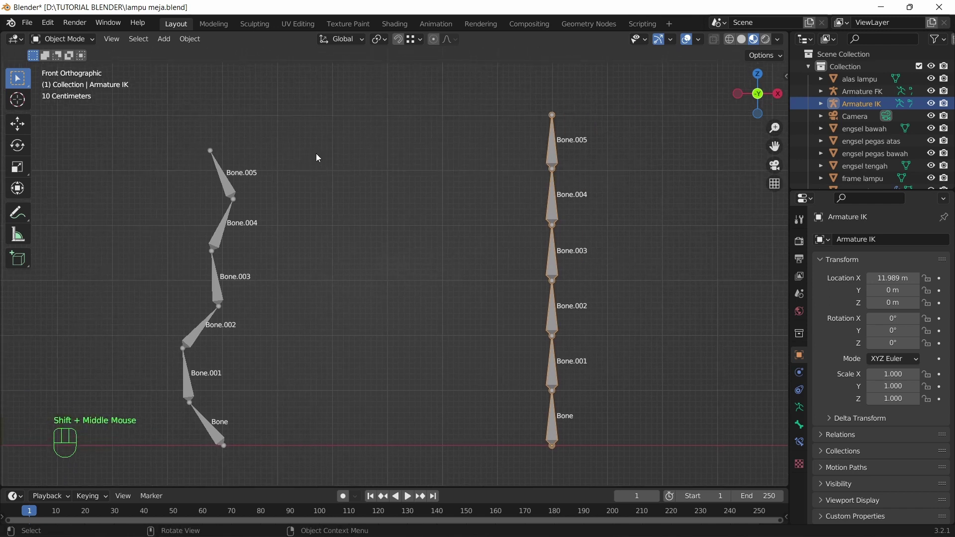
In Edit Mode, extrude a new sideways bone from the Bone.004 tip joint for panggul.
{"action": "left_click_drag", "start_coordinate": [66, 45], "coordinate": [69, 76]}
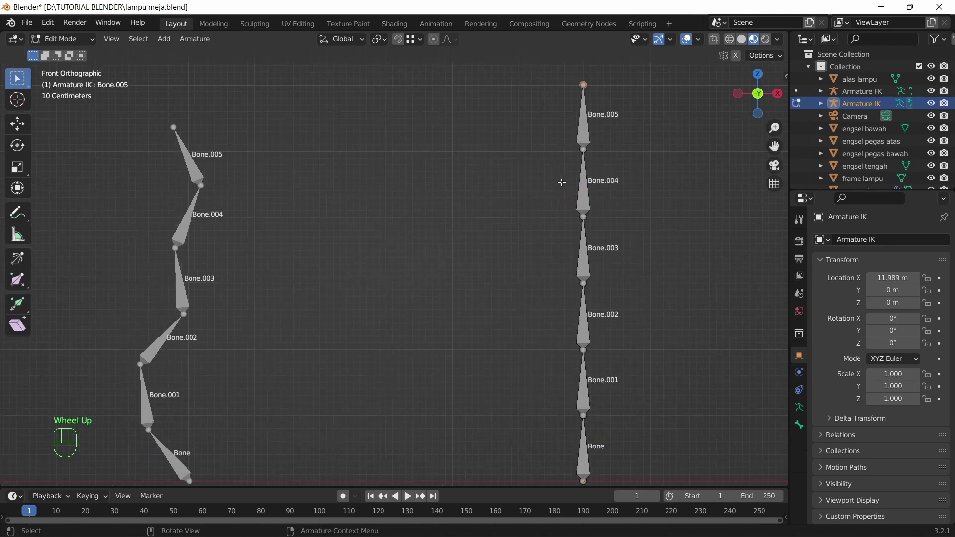
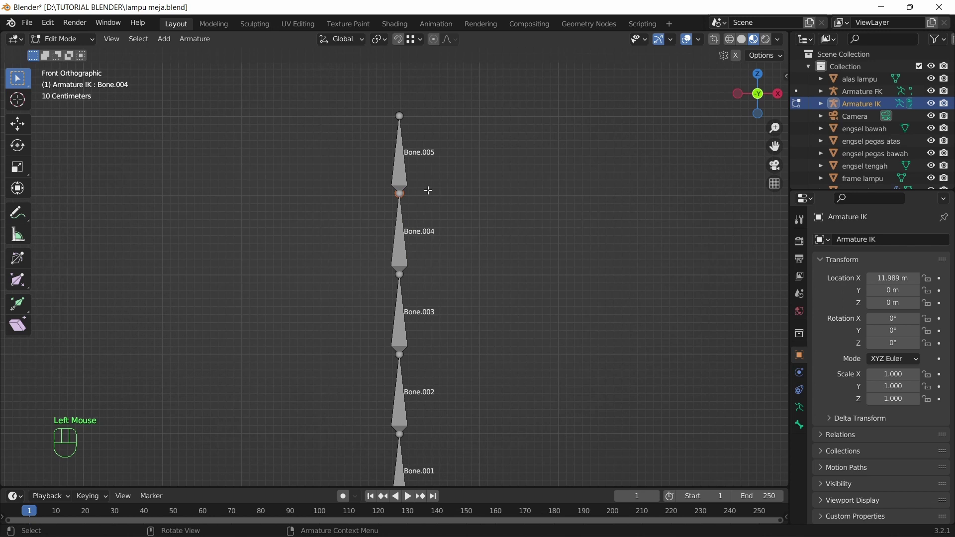
{"action": "scroll", "scroll_direction": "down", "scroll_amount": 3}
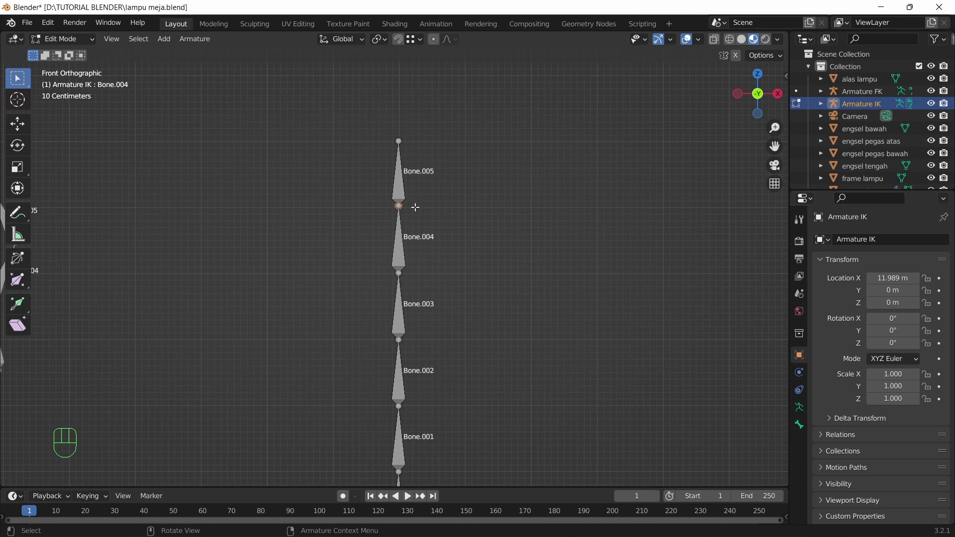
{"action": "key", "text": "e"}
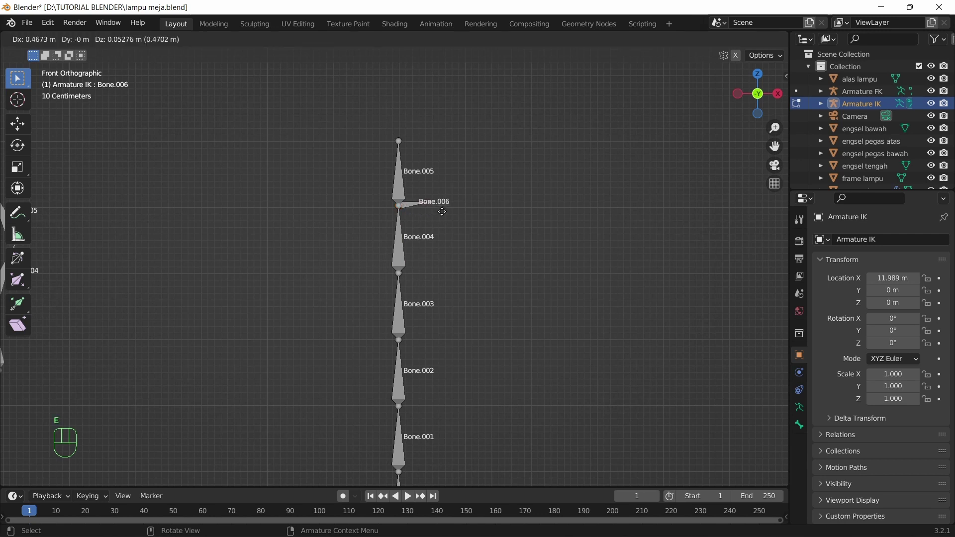
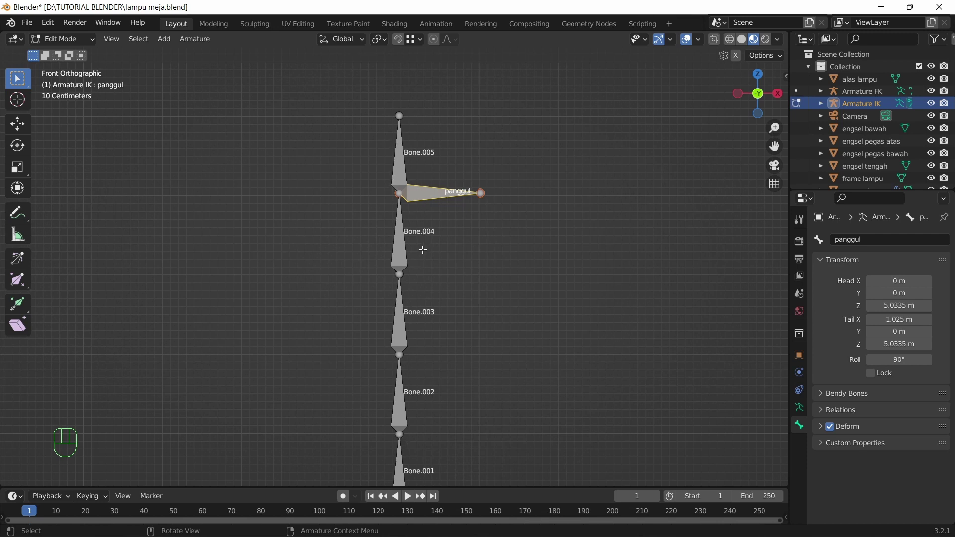
{"action": "scroll", "scroll_direction": "down", "scroll_amount": 3}
{"action": "scroll", "scroll_direction": "down", "scroll_amount": 3}
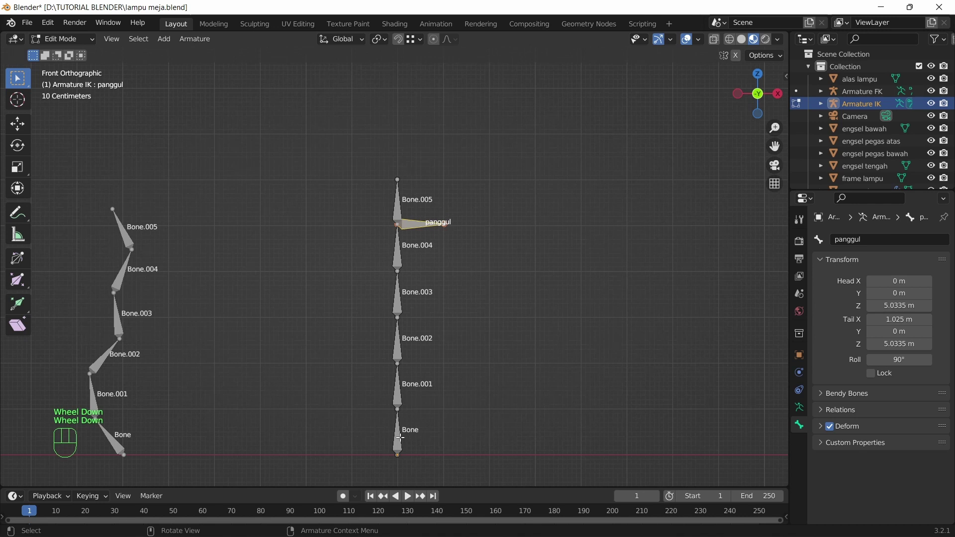
{"action": "left_click_drag", "start_coordinate": [83, 40], "coordinate": [89, 84]}
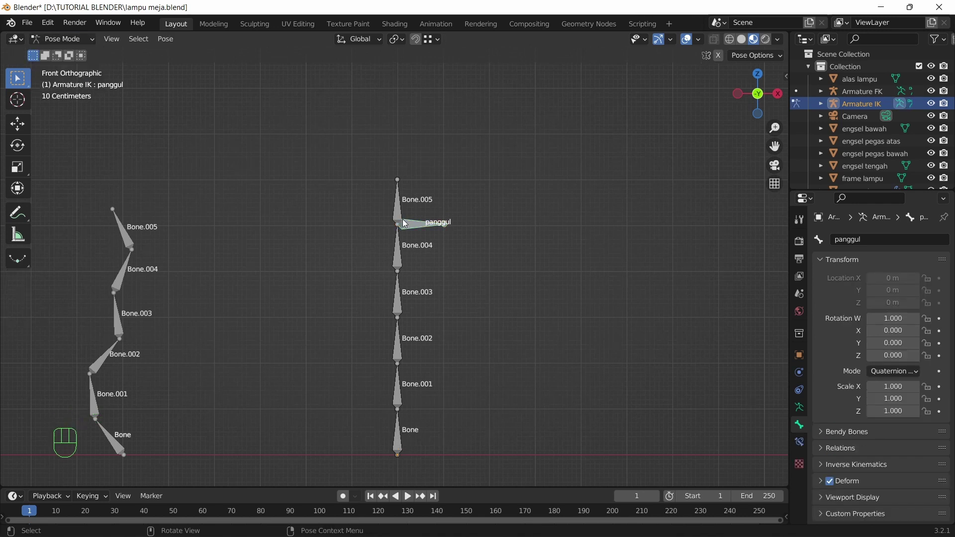
{"action": "left_click", "coordinate": [405, 448]}
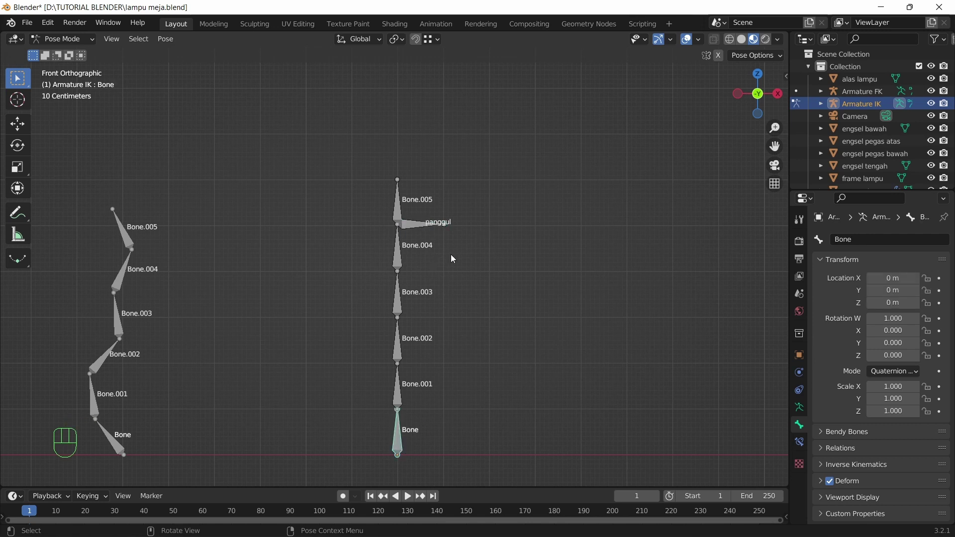
{"action": "key", "text": "r"}
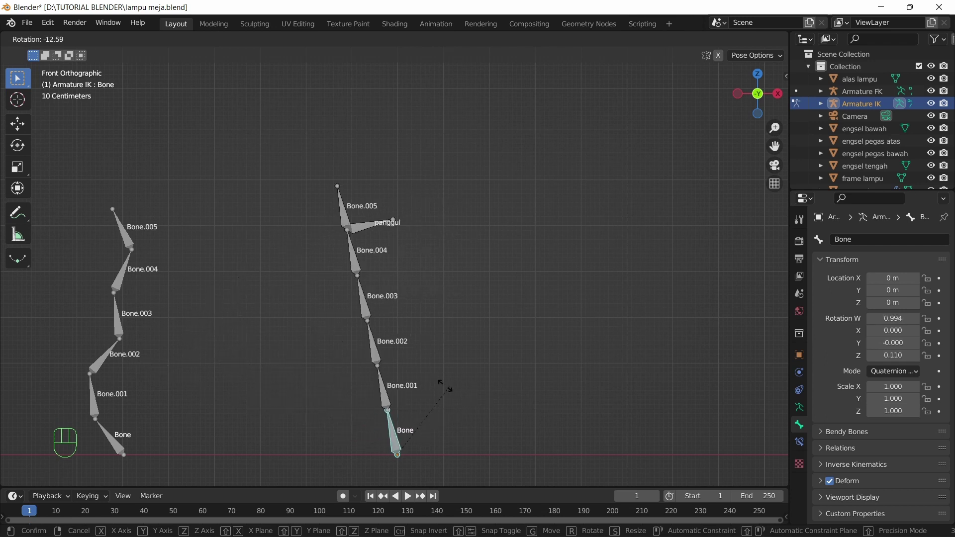
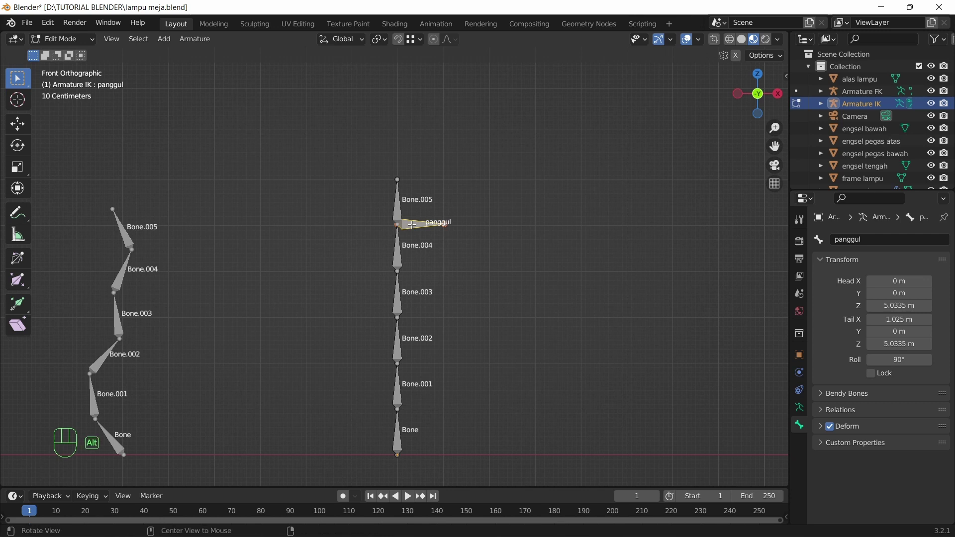
Clear panggul's parent with Alt+P, nudge it, and switch Armature IK into Pose Mode.
{"action": "key", "text": "alt+p"}
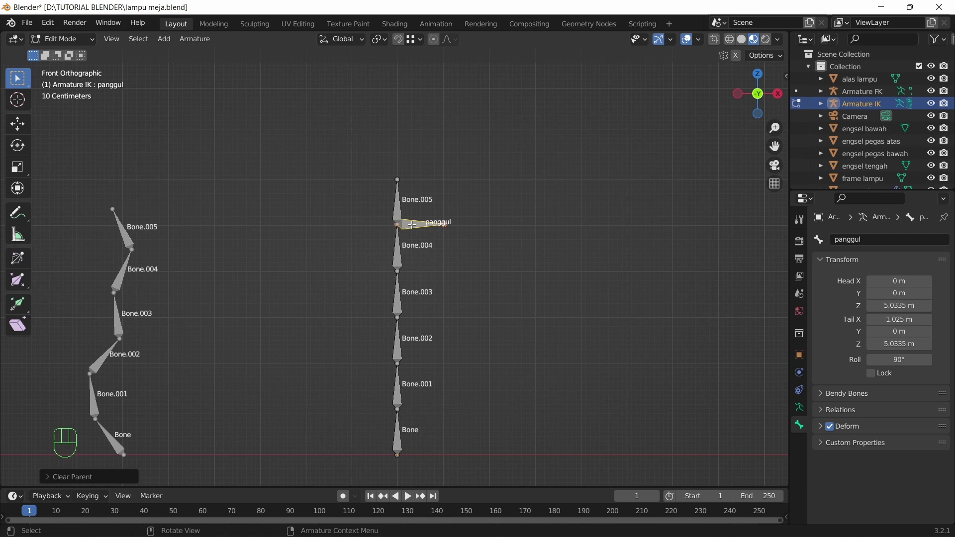
{"action": "key", "text": "g"}
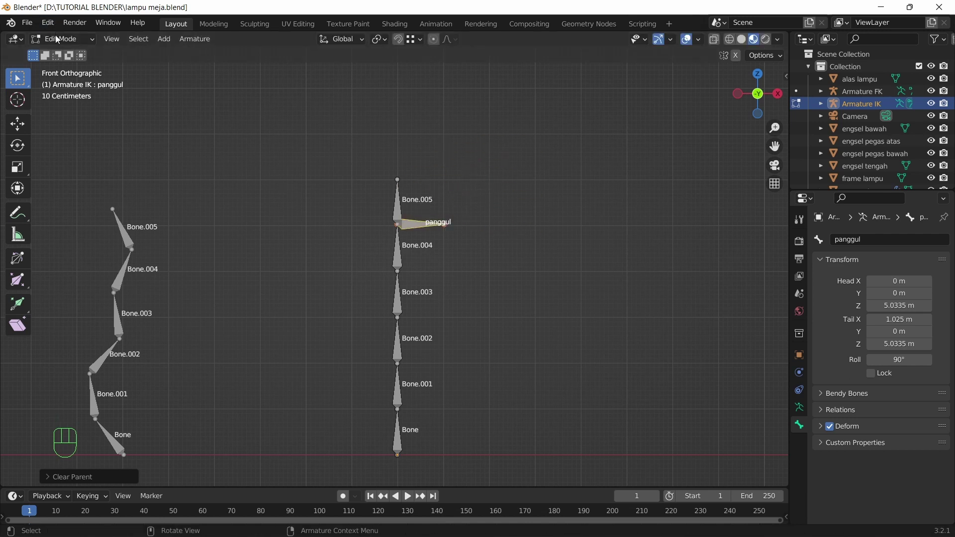
{"action": "left_click_drag", "start_coordinate": [62, 44], "coordinate": [74, 86]}
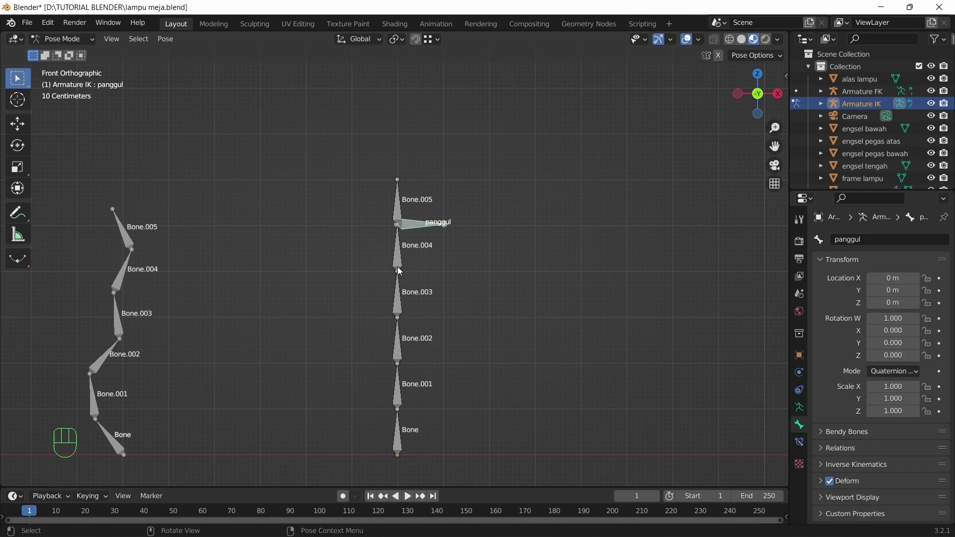
Select Bone.004 and add an IK constraint to it from the Bone Constraint properties.
{"action": "left_click", "coordinate": [401, 257]}
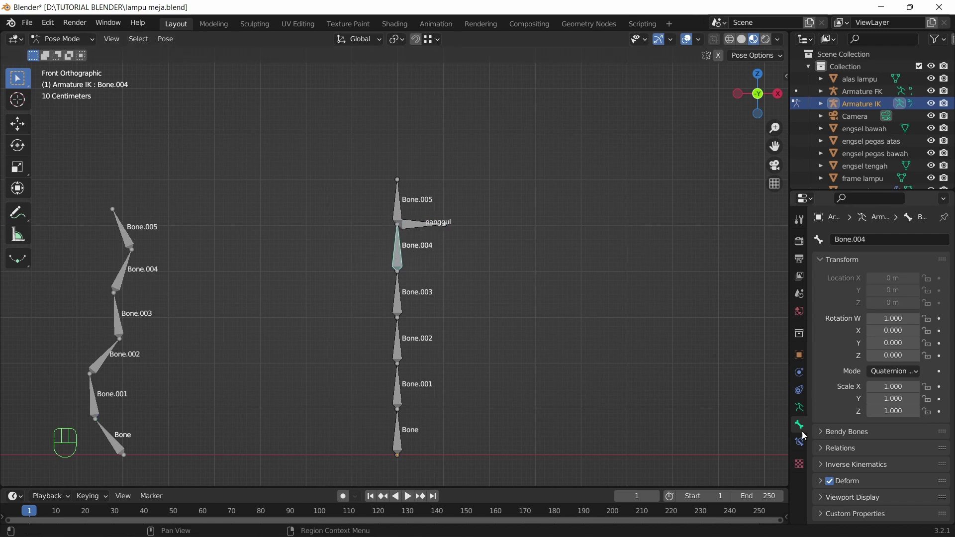
{"action": "left_click", "coordinate": [800, 448]}
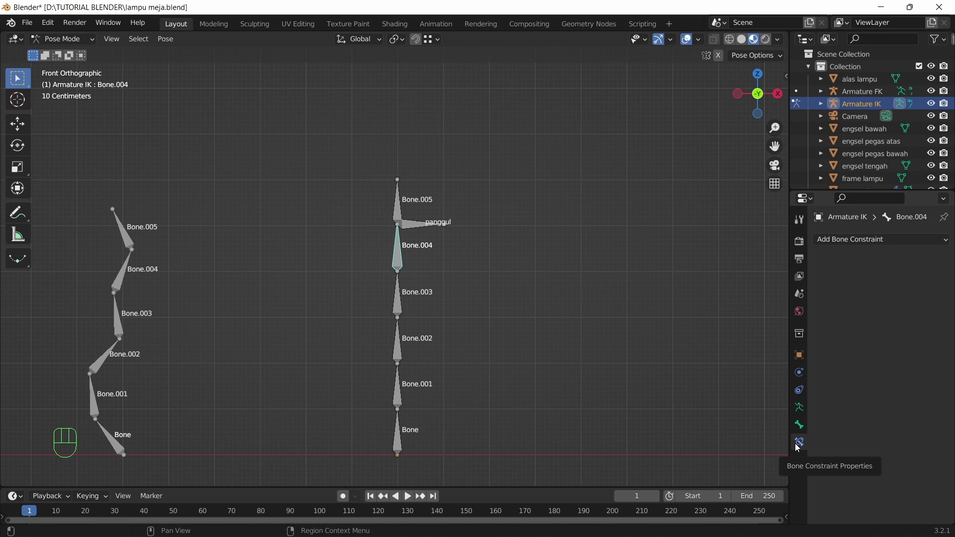
{"action": "left_click_drag", "start_coordinate": [898, 245], "coordinate": [406, 392]}
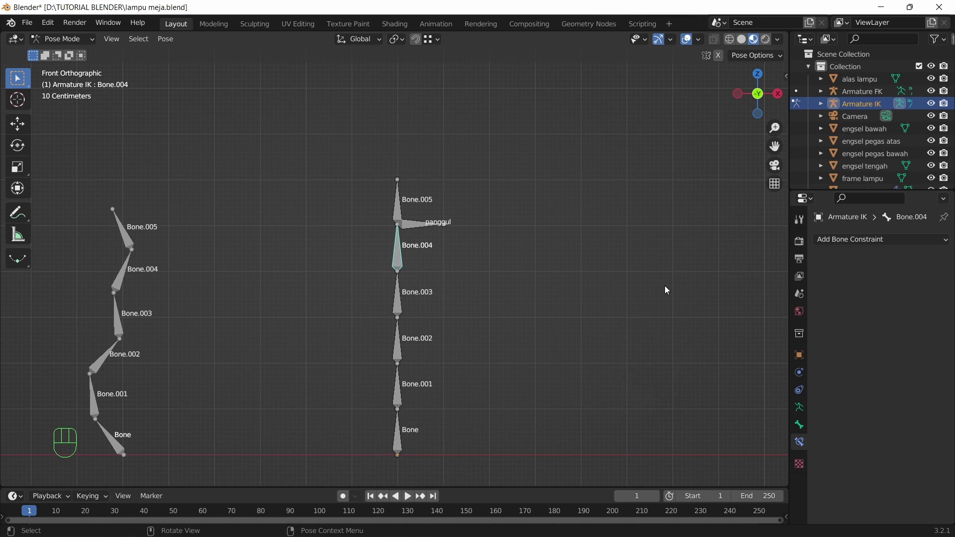
{"action": "key", "text": "ctrl+shift+c"}
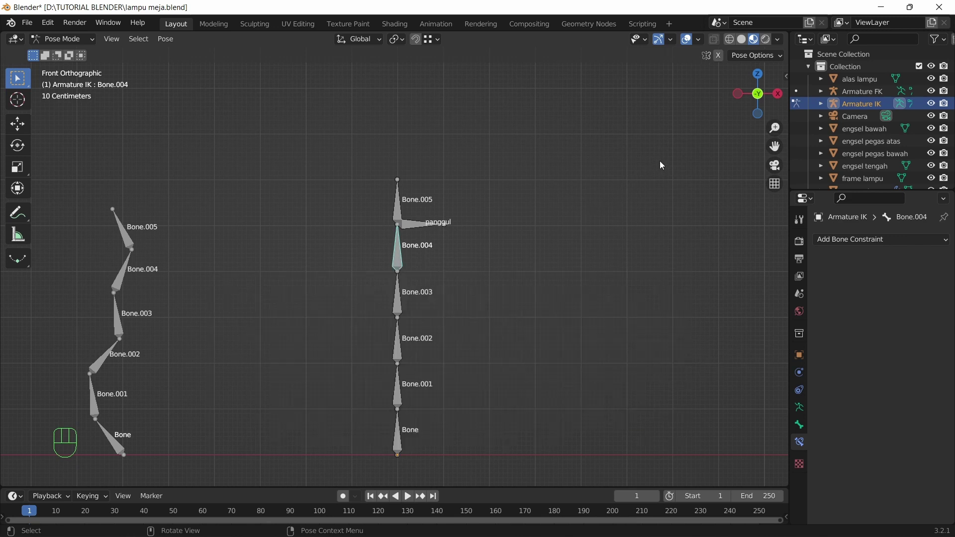
Set the IK constraint's target to Armature IK with panggul as the target bone.
{"action": "left_click_drag", "start_coordinate": [857, 242], "coordinate": [817, 306]}
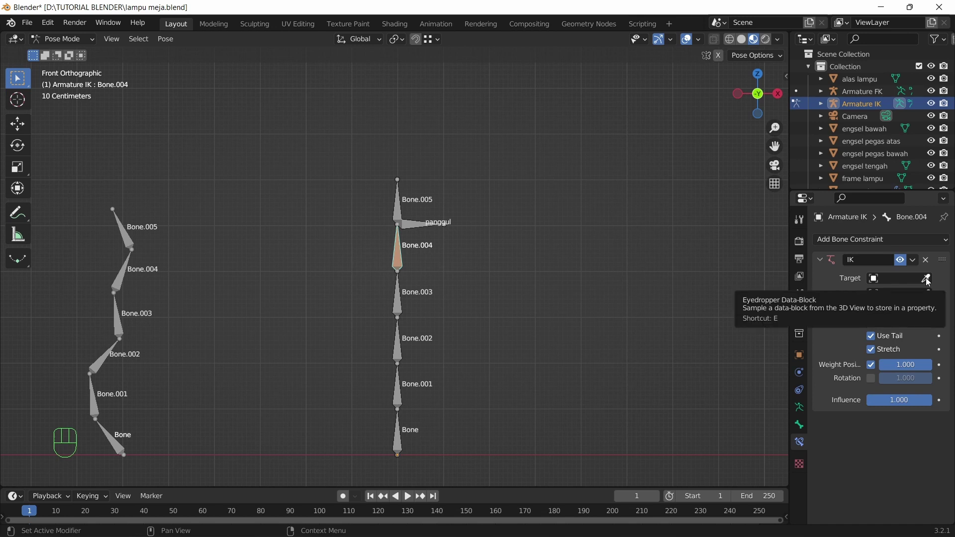
{"action": "left_click", "coordinate": [931, 282]}
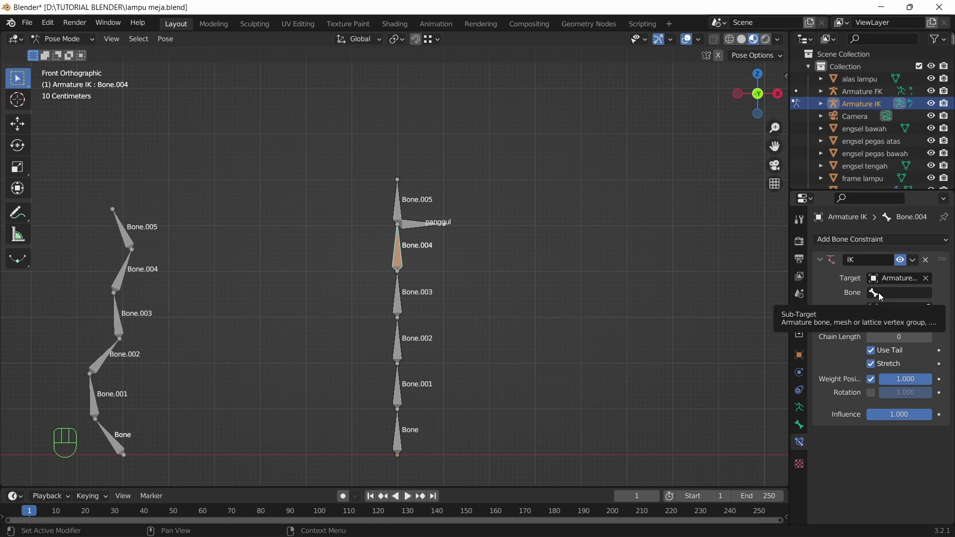
{"action": "left_click_drag", "start_coordinate": [882, 296], "coordinate": [852, 389]}
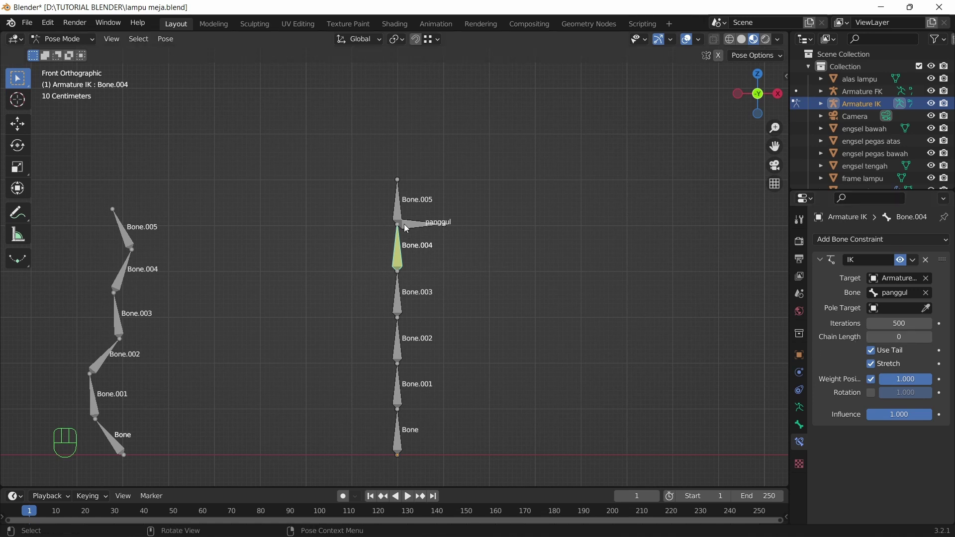
Test-move panggul, set Bone.004's IK chain length to 3, then cancel the move.
{"action": "left_click", "coordinate": [409, 229]}
{"action": "key", "text": "g"}
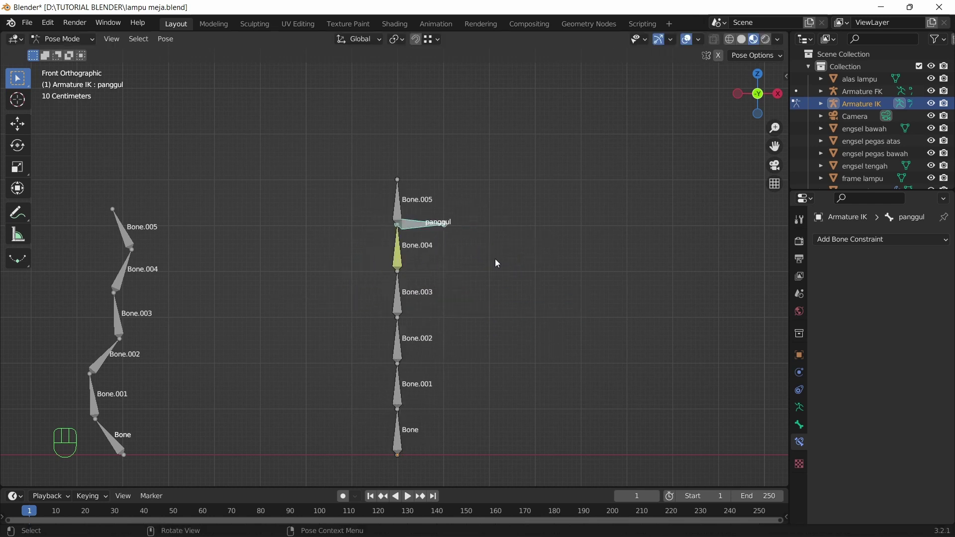
{"action": "left_click", "coordinate": [401, 257]}
{"action": "left_click", "coordinate": [932, 342]}
{"action": "double_click", "coordinate": [932, 342]}
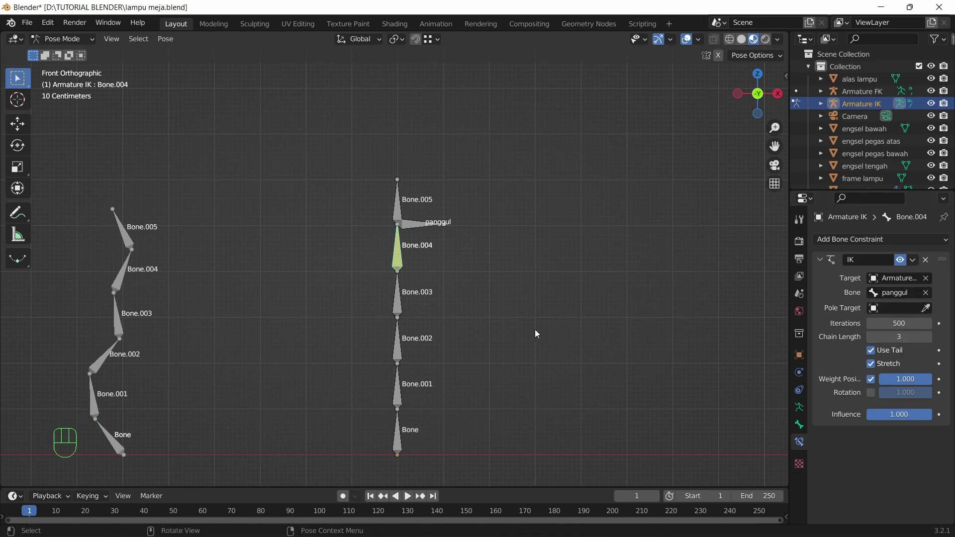
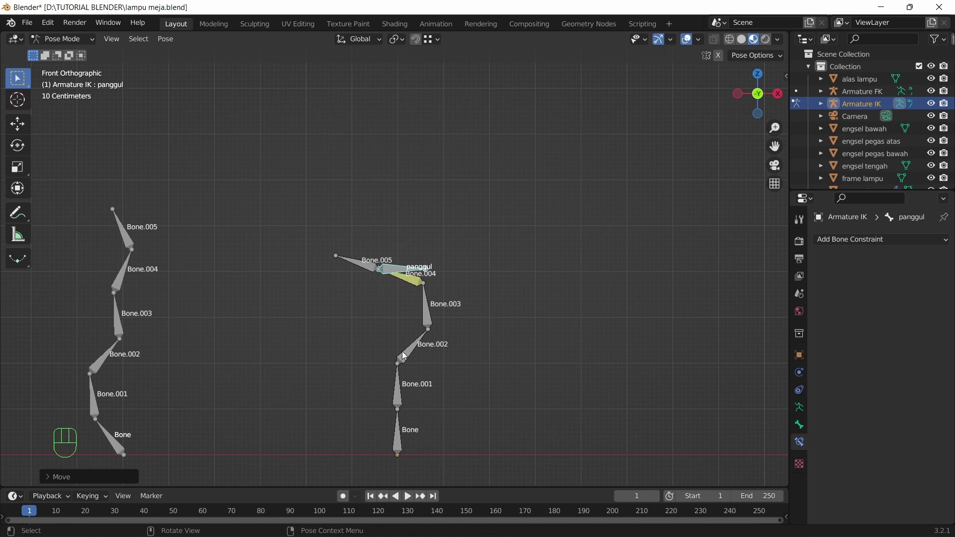
{"action": "key", "text": "alt+g"}
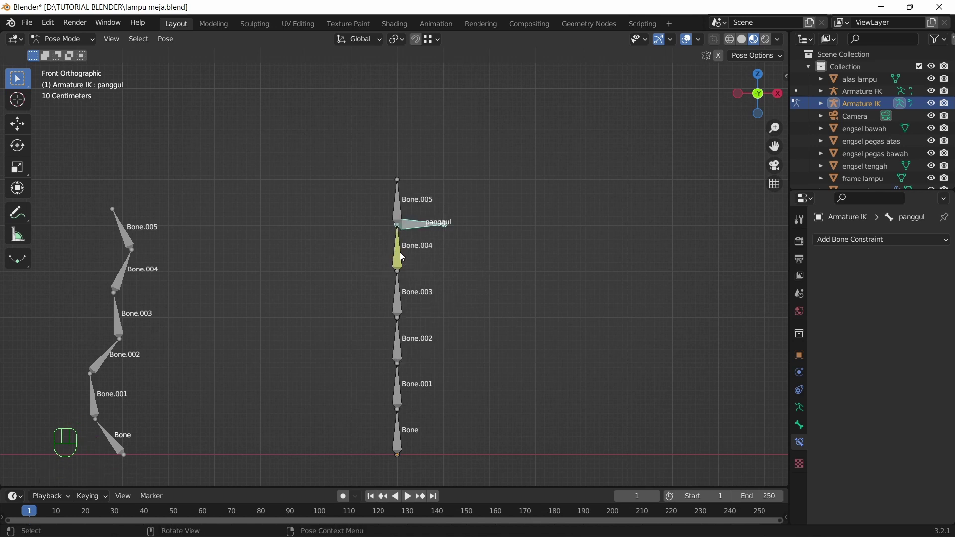
Lower Bone.004's IK chain length back down to 0.
{"action": "left_click", "coordinate": [400, 256]}
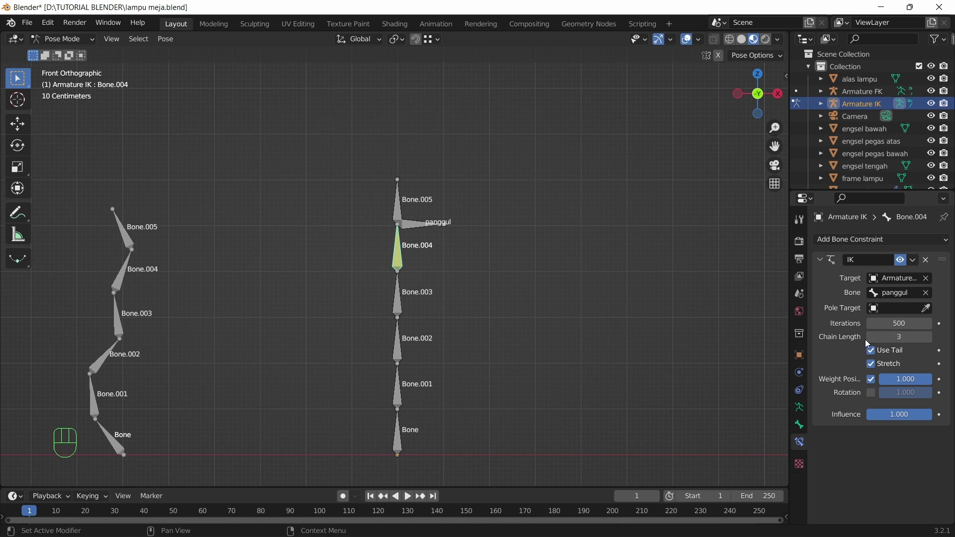
{"action": "left_click", "coordinate": [873, 340]}
{"action": "left_click", "coordinate": [873, 341]}
{"action": "left_click", "coordinate": [873, 340]}
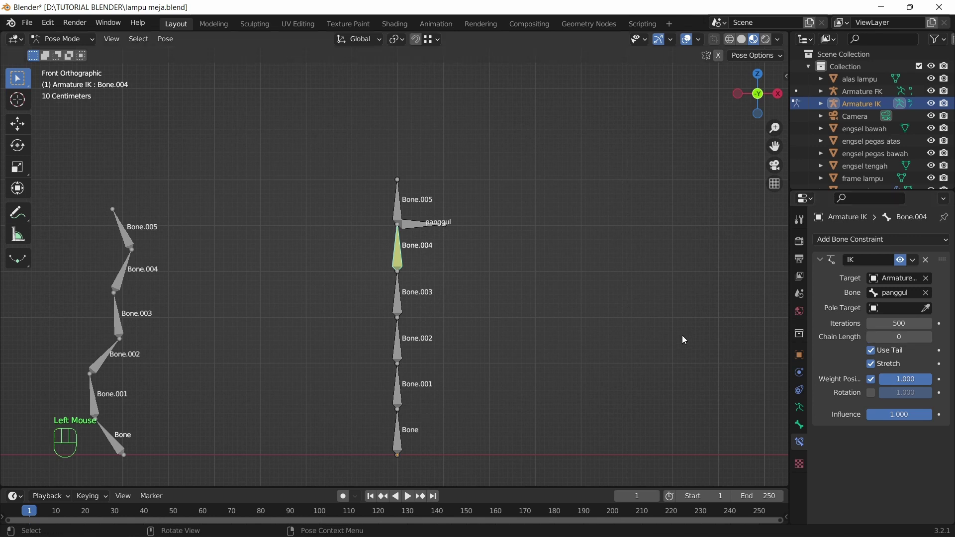
Test-move panggul again, then select panggul followed by Bone.004 for re-constraining.
{"action": "left_click", "coordinate": [416, 226]}
{"action": "key", "text": "g"}
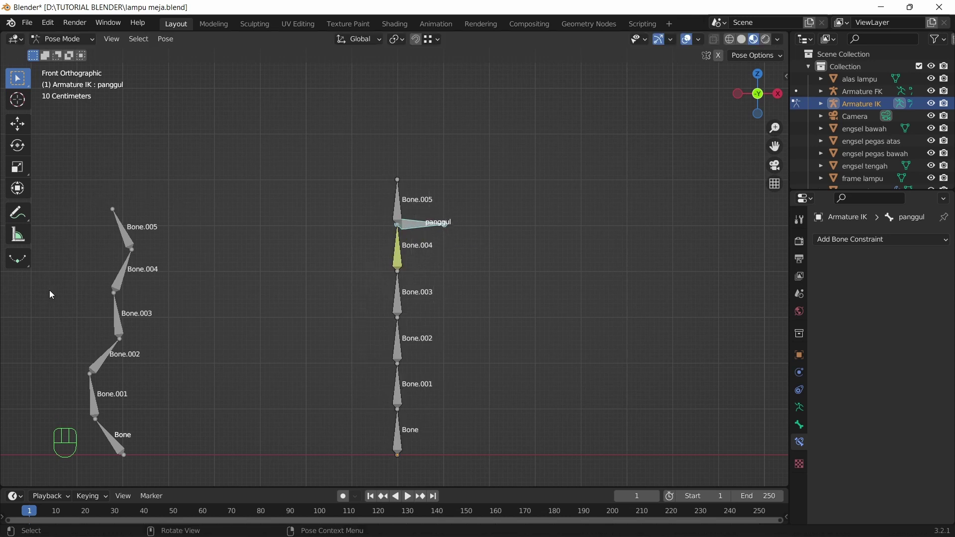
{"action": "left_click", "coordinate": [131, 239]}
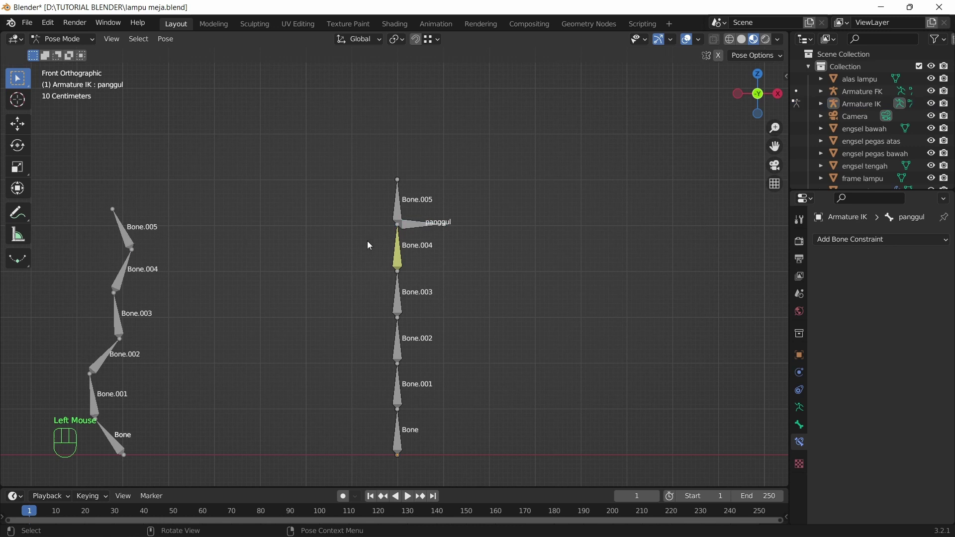
{"action": "left_click", "coordinate": [420, 226]}
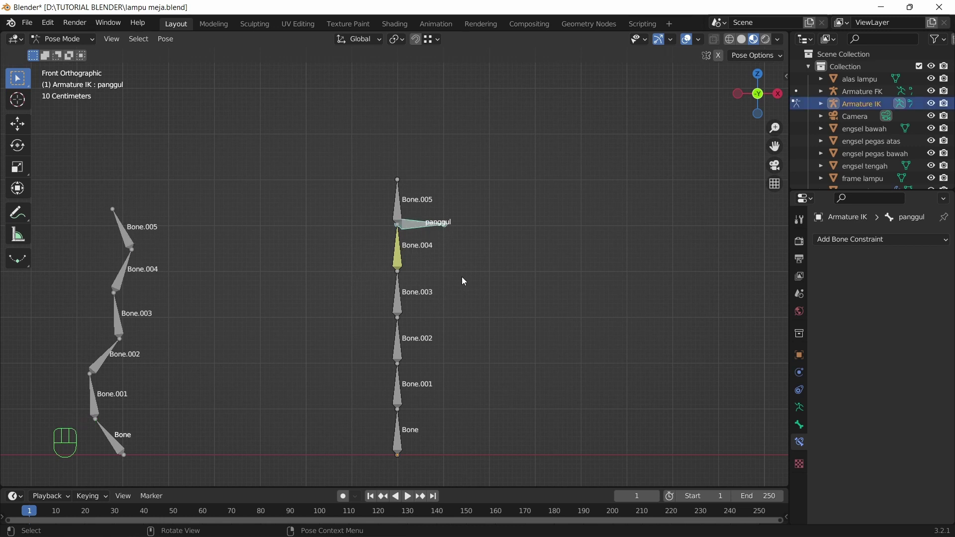
{"action": "left_click", "coordinate": [403, 261]}
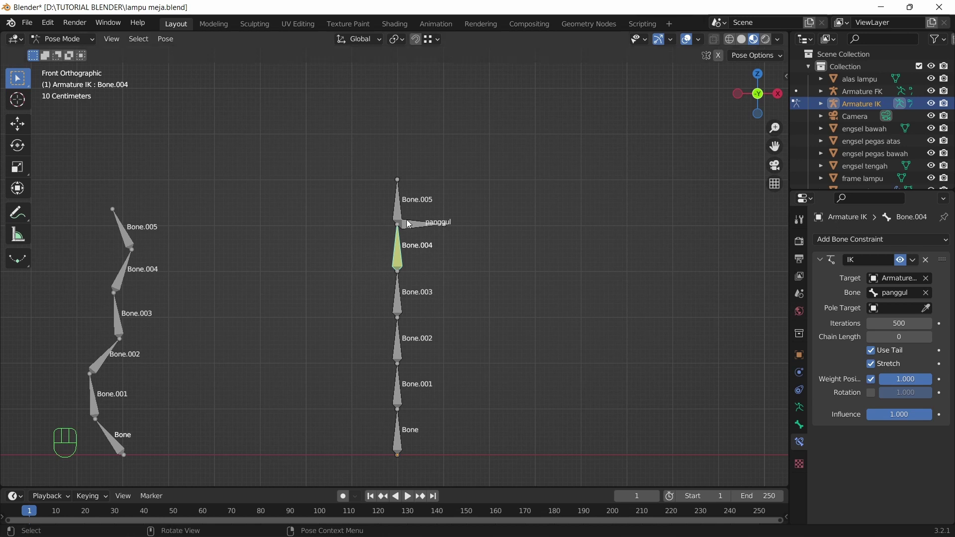
Grab the panggul bone with G to test how the IK chain follows it.
{"action": "left_click", "coordinate": [414, 227]}
{"action": "left_click_drag", "start_coordinate": [473, 258], "coordinate": [455, 289]}
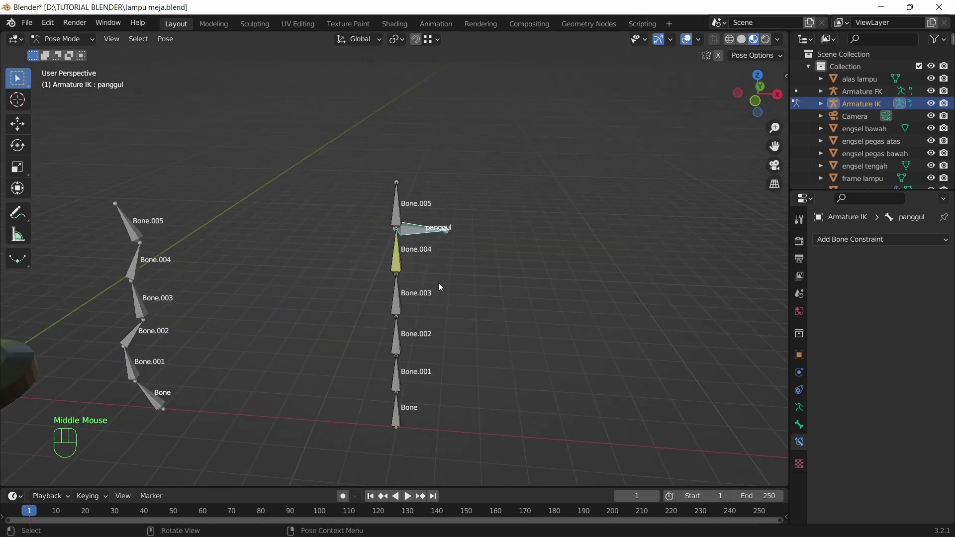
{"action": "key", "text": "g"}
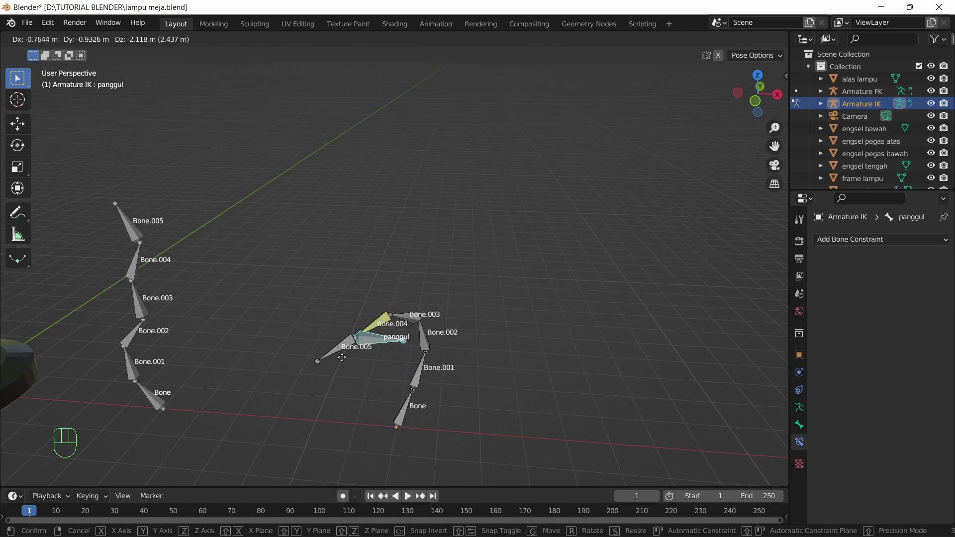
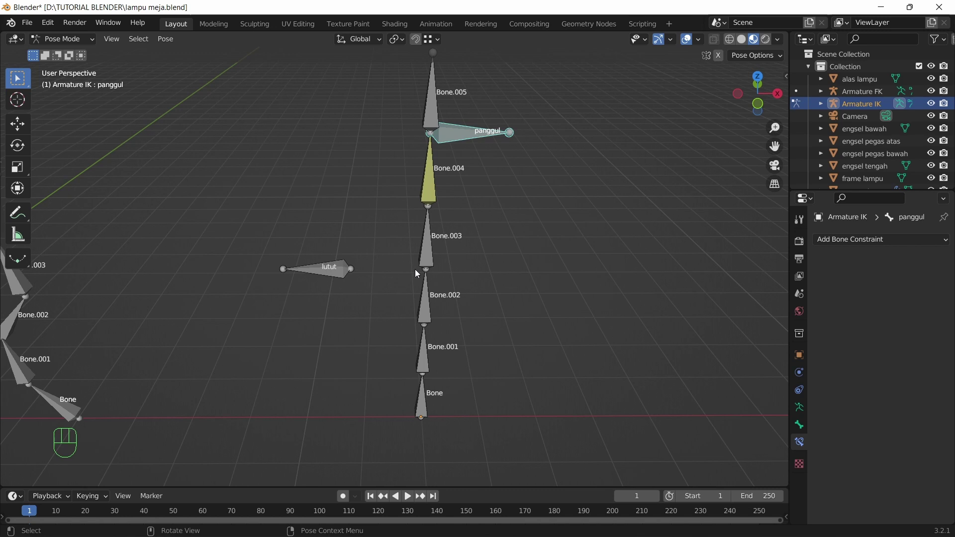
Bend the Bone.002/Bone.003 joint slightly in Edit Mode from front view, then reselect panggul in Pose Mode.
{"action": "key", "text": "KP_1"}
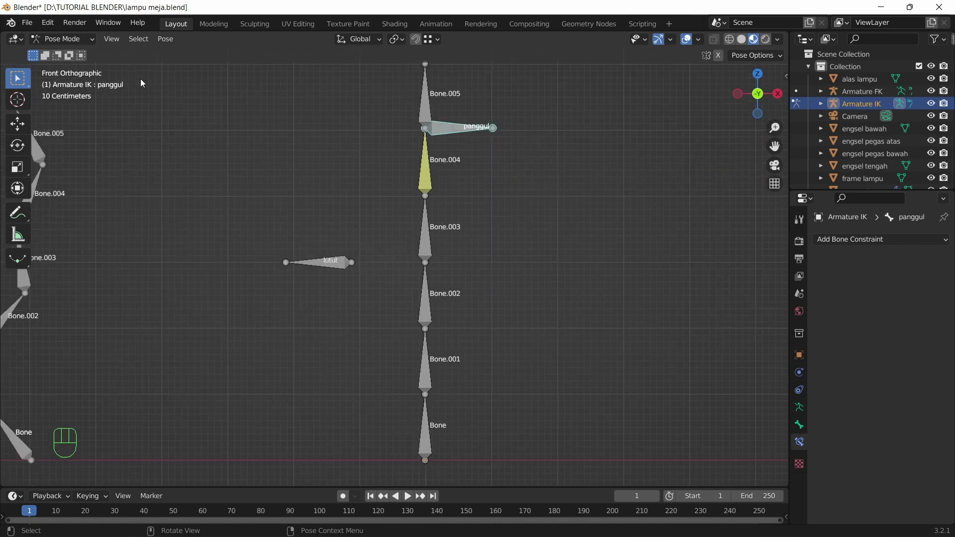
{"action": "left_click_drag", "start_coordinate": [72, 46], "coordinate": [63, 72]}
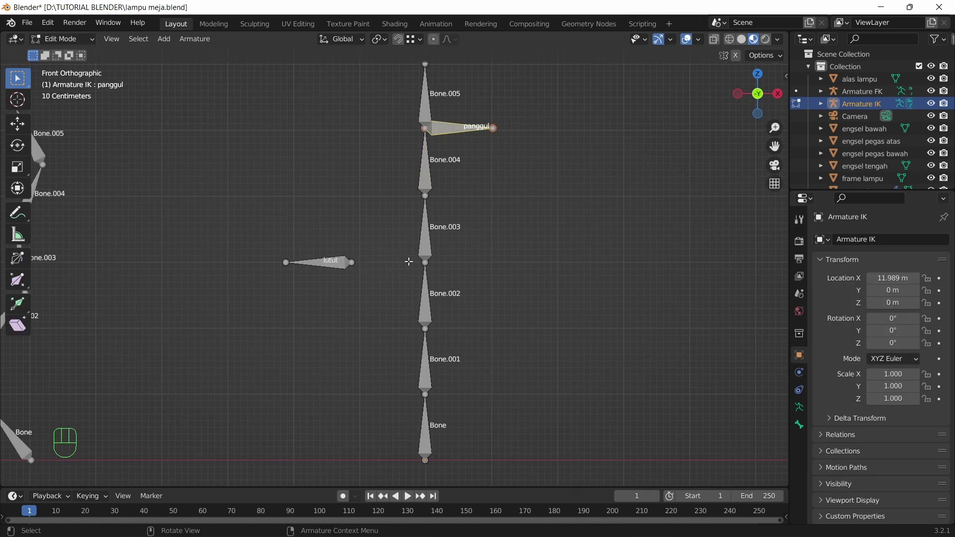
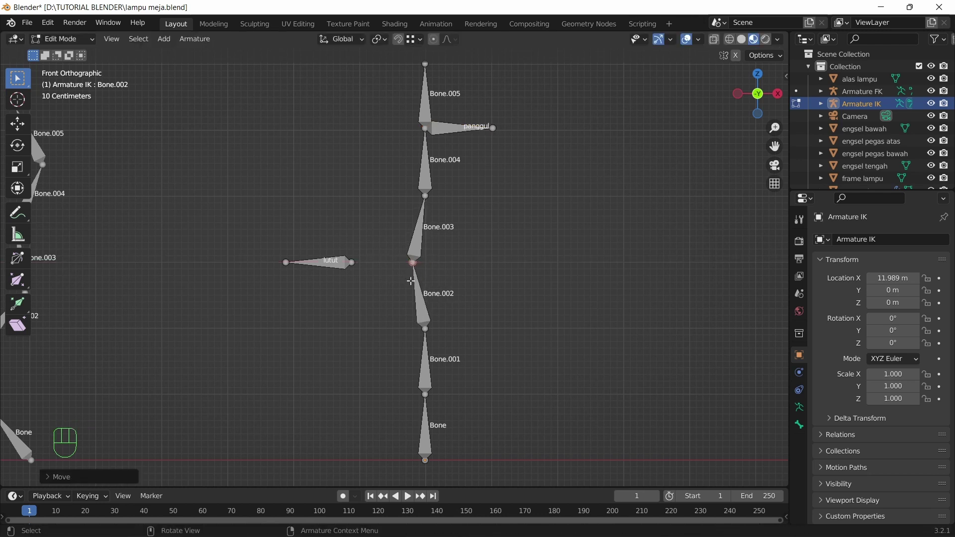
{"action": "left_click_drag", "start_coordinate": [71, 47], "coordinate": [73, 82]}
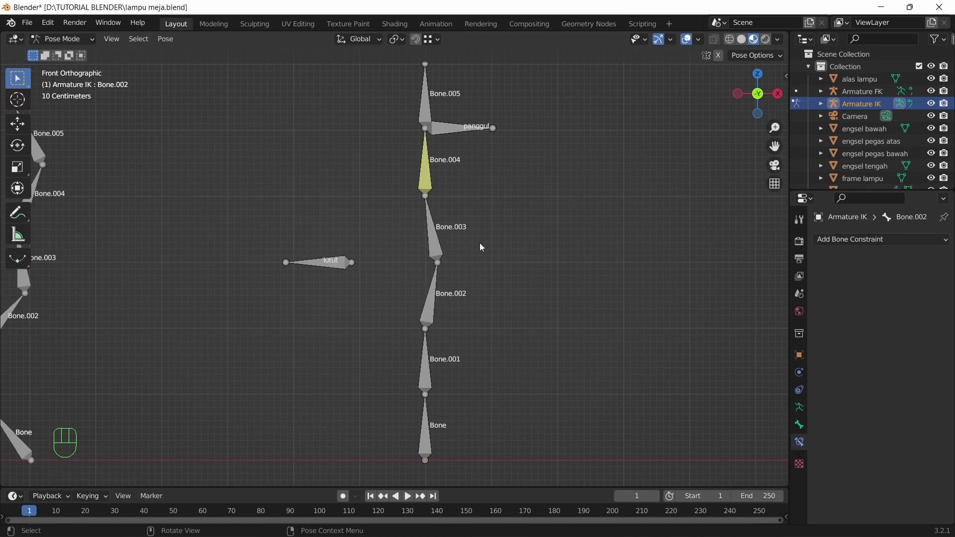
{"action": "left_click", "coordinate": [450, 130]}
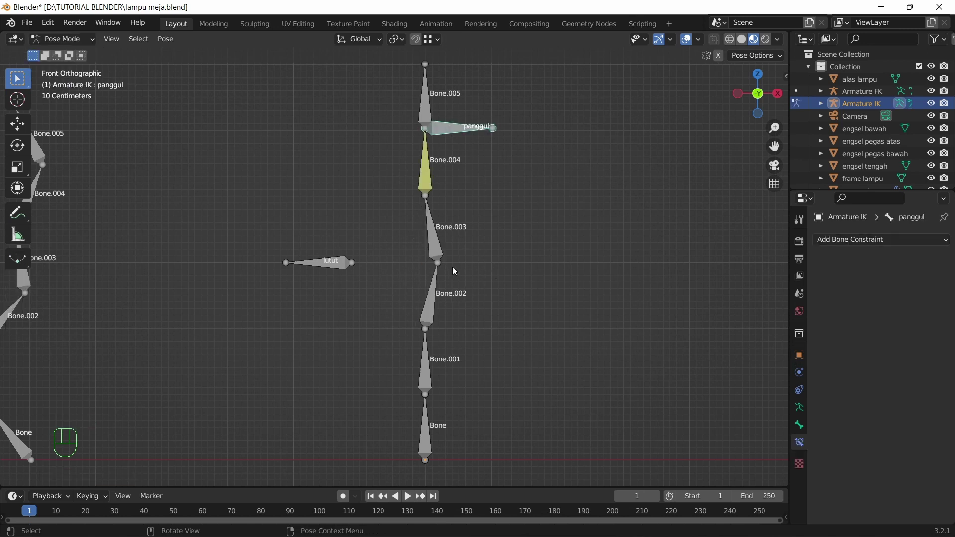
{"action": "left_click", "coordinate": [429, 183]}
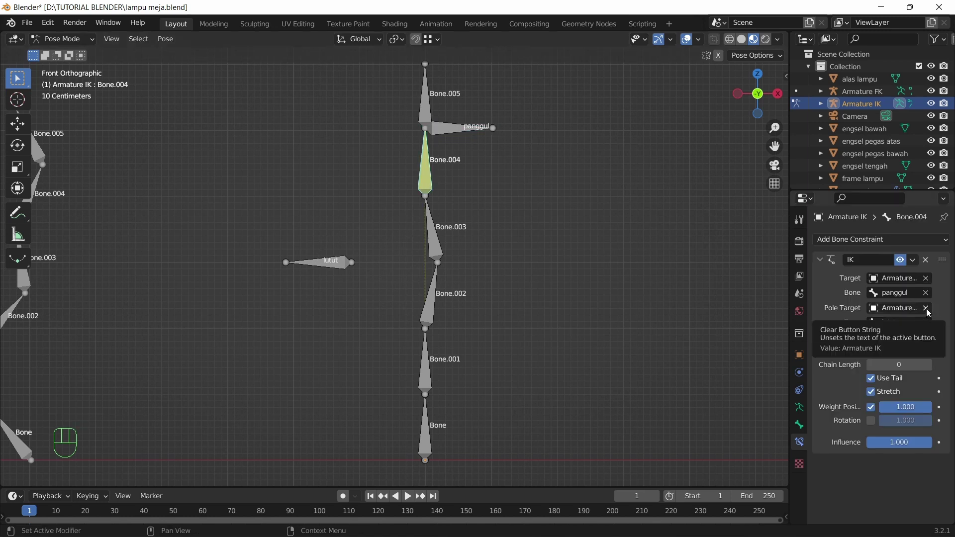
{"action": "left_click", "coordinate": [927, 314]}
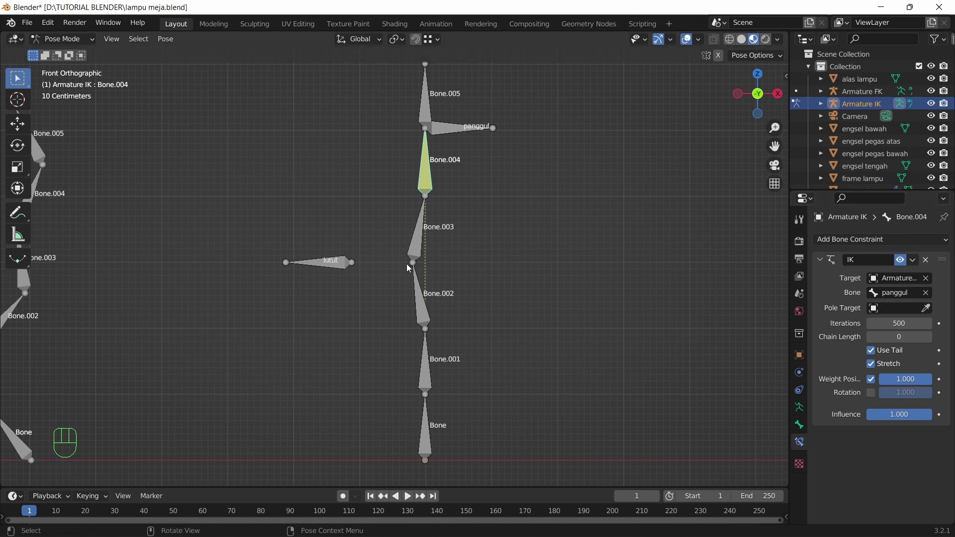
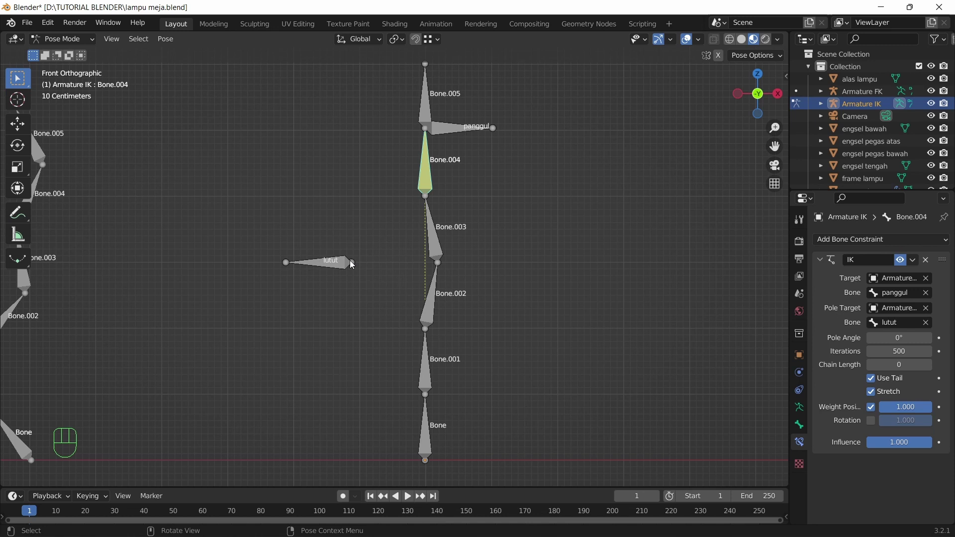
From top view, set the IK constraint's Pole Angle to 180° so the chain bends toward lutut.
{"action": "left_click_drag", "start_coordinate": [510, 241], "coordinate": [518, 341]}
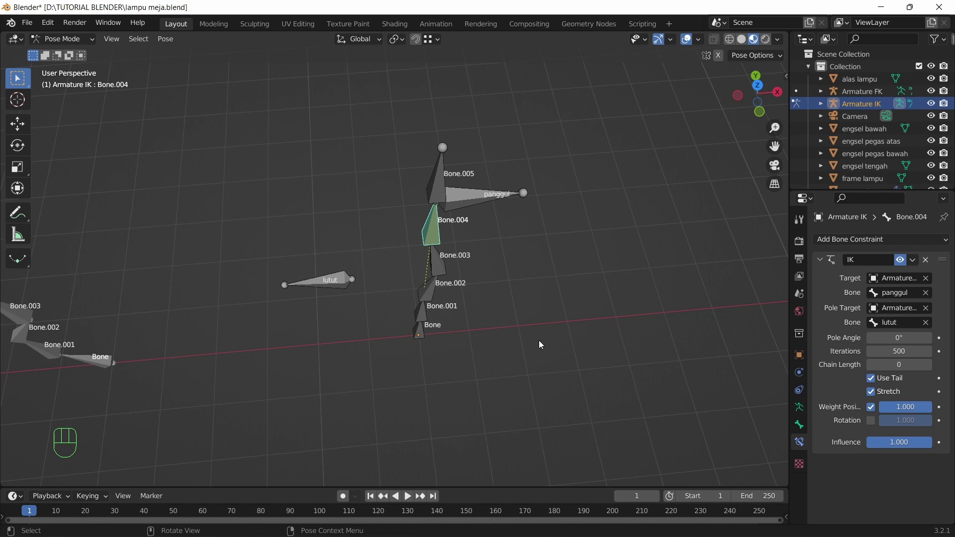
{"action": "key", "text": "KP_7"}
{"action": "scroll", "scroll_direction": "up", "scroll_amount": 3}
{"action": "left_click", "coordinate": [734, 47]}
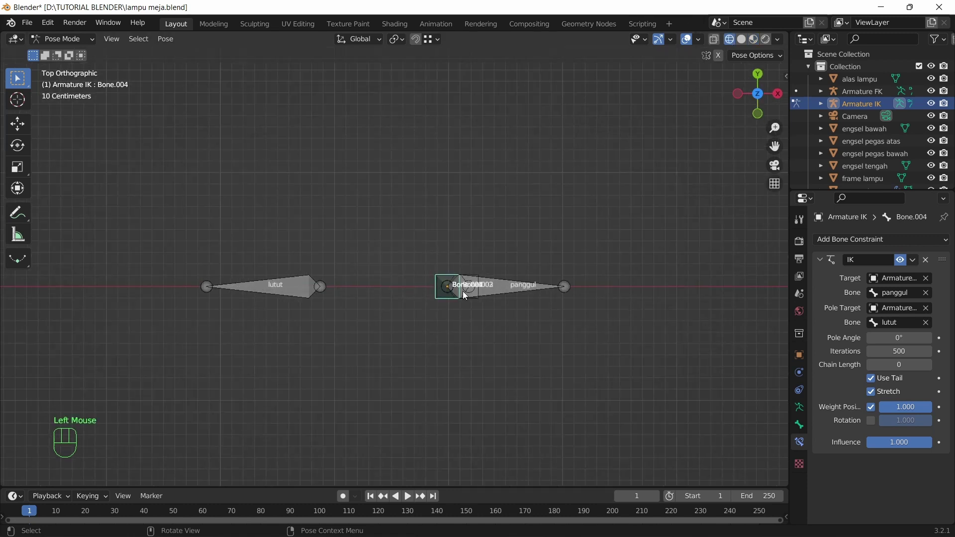
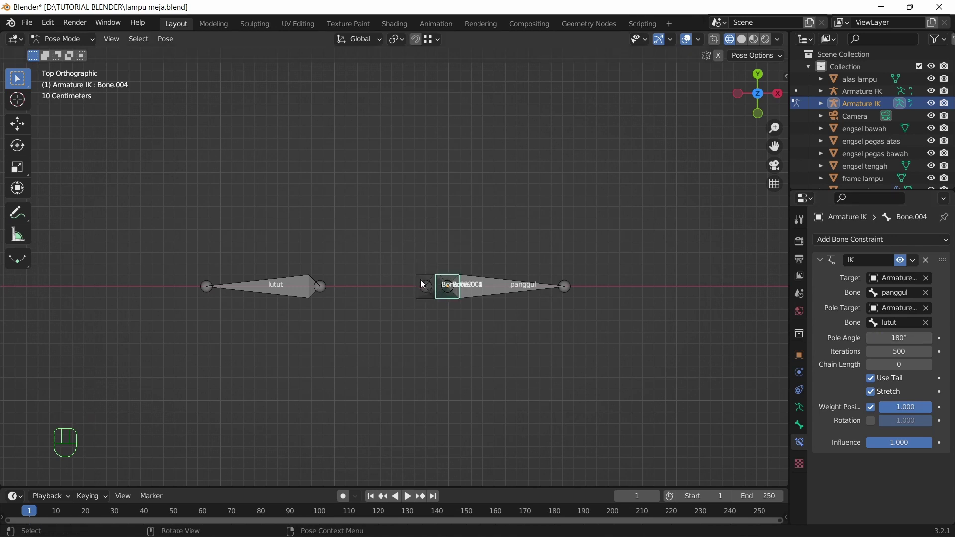
Test the IK pose by moving panggul, then moving the lutut pole bone to steer the knee bend.
{"action": "left_click_drag", "start_coordinate": [507, 315], "coordinate": [507, 207]}
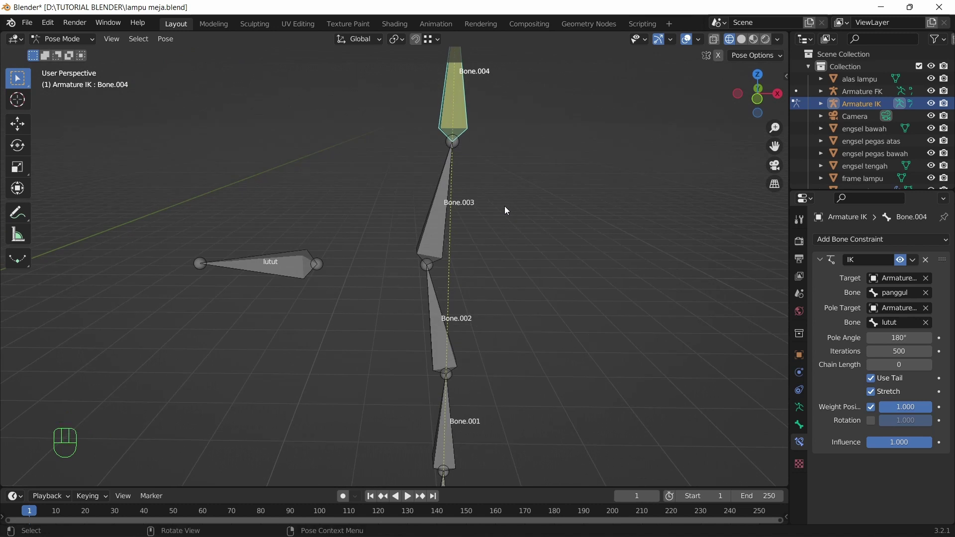
{"action": "scroll", "scroll_direction": "down", "scroll_amount": 3}
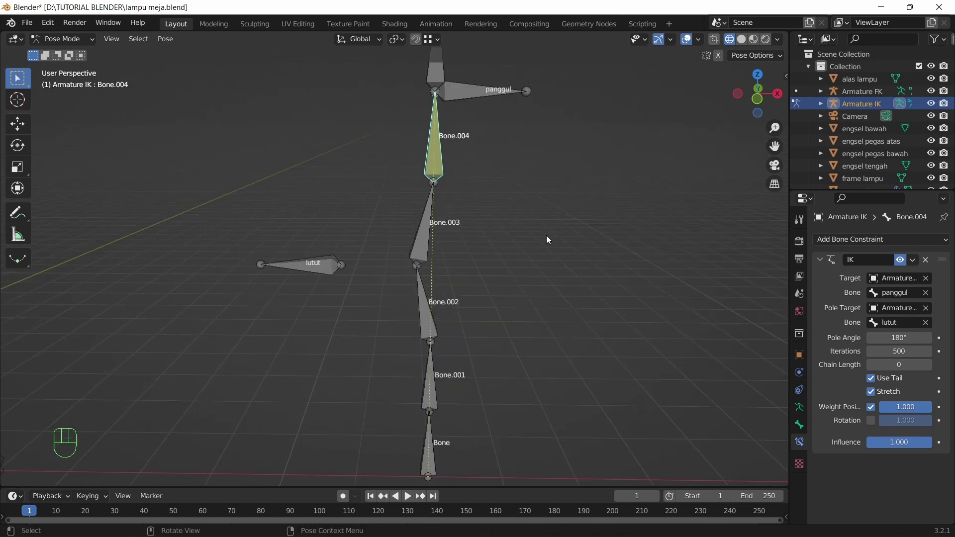
{"action": "left_click_drag", "start_coordinate": [573, 228], "coordinate": [551, 260]}
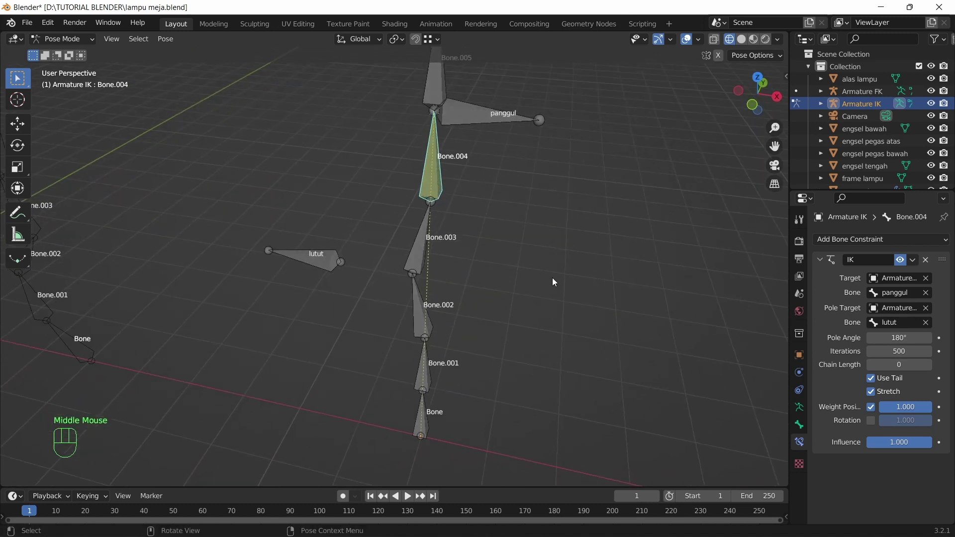
{"action": "left_click", "coordinate": [464, 107]}
{"action": "scroll", "scroll_direction": "down", "scroll_amount": 3}
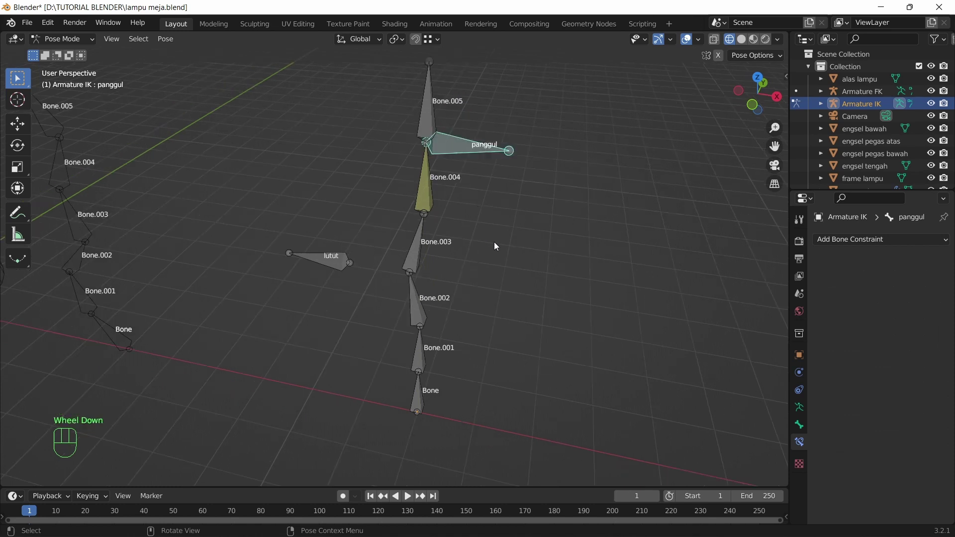
{"action": "key", "text": "g"}
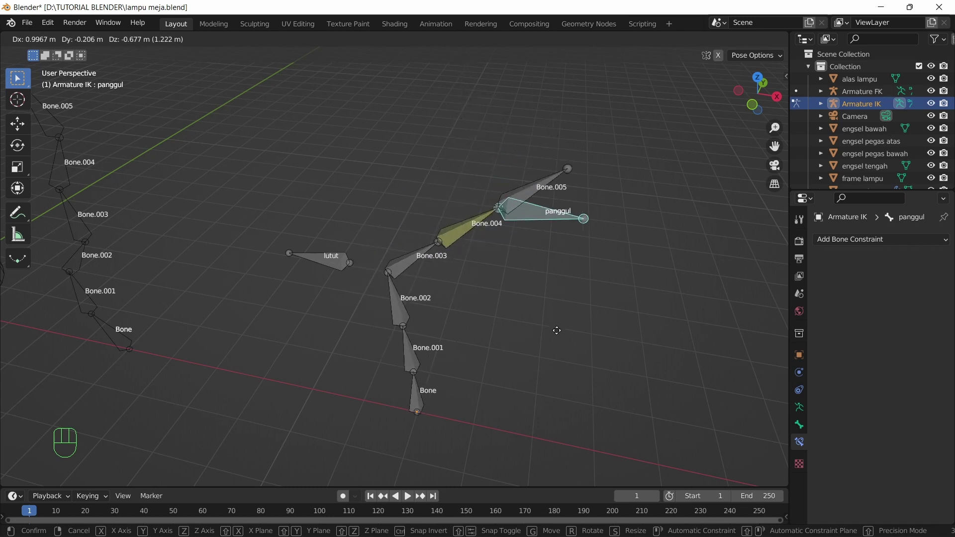
{"action": "left_click", "coordinate": [343, 267]}
{"action": "key", "text": "g"}
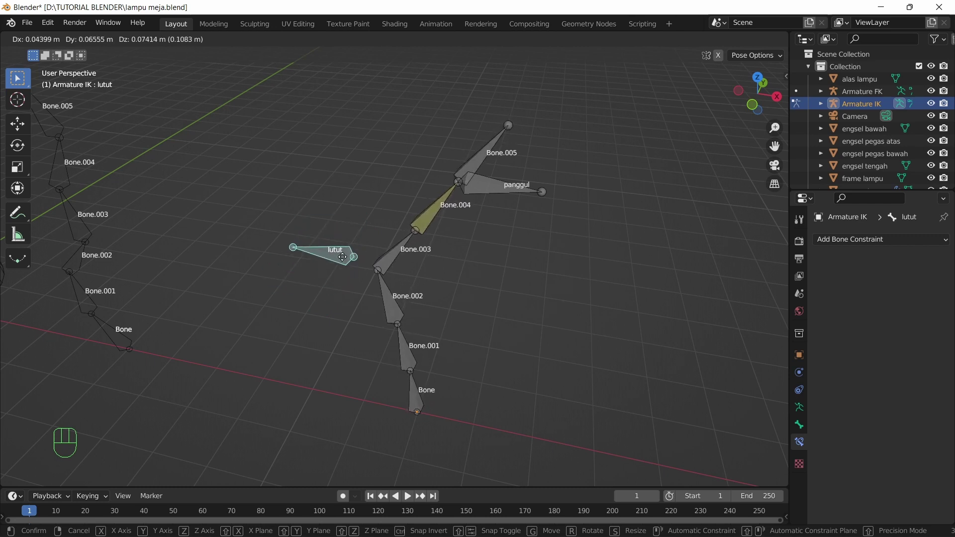
{"action": "left_click_drag", "start_coordinate": [505, 231], "coordinate": [505, 212]}
Return to Object Mode and select both practice armatures, Armature FK and Armature IK.
{"action": "scroll", "scroll_direction": "down", "scroll_amount": 3}
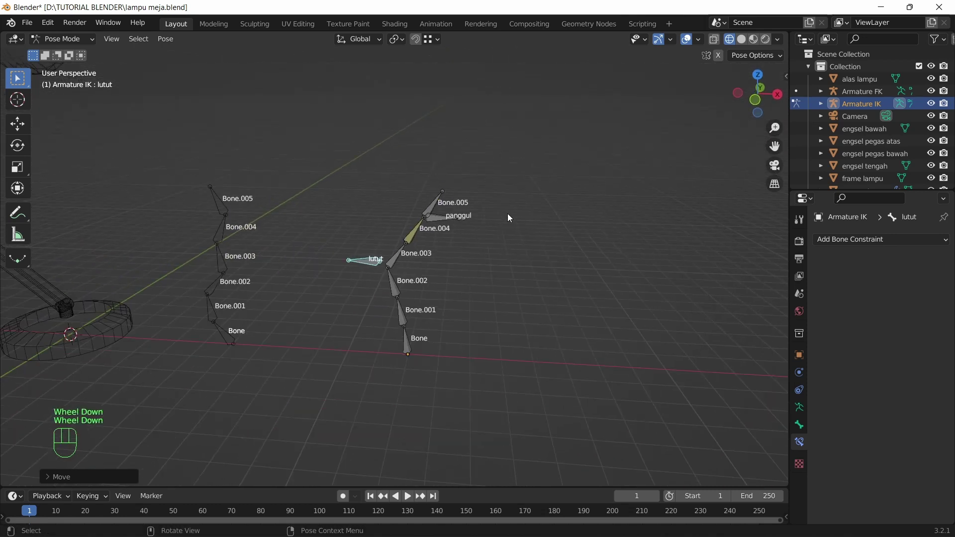
{"action": "left_click", "coordinate": [752, 41]}
{"action": "scroll", "scroll_direction": "down", "scroll_amount": 3}
{"action": "left_click_drag", "start_coordinate": [340, 173], "coordinate": [342, 180]}
{"action": "scroll", "scroll_direction": "down", "scroll_amount": 3}
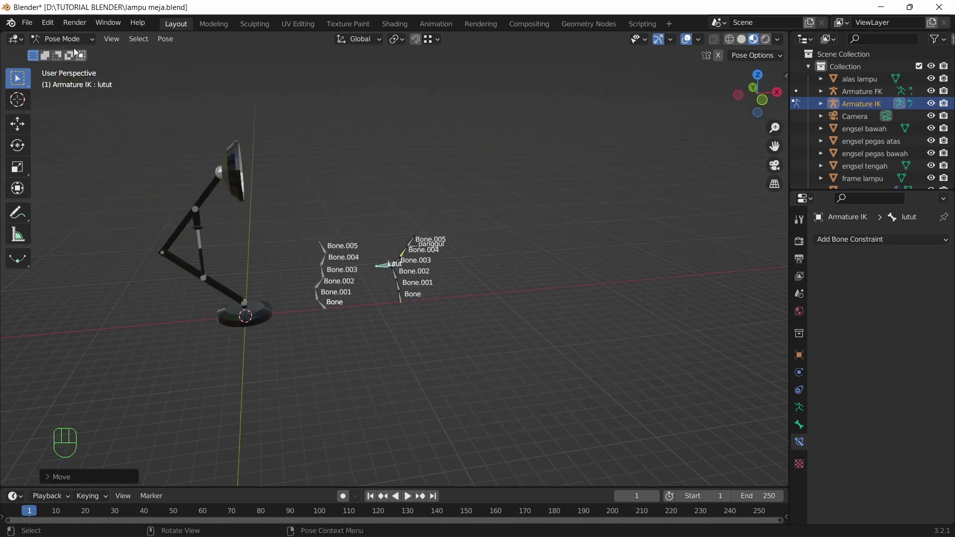
{"action": "left_click_drag", "start_coordinate": [68, 42], "coordinate": [64, 59]}
{"action": "left_click_drag", "start_coordinate": [440, 229], "coordinate": [291, 327]}
Delete the two practice armatures and frame the desk lamp base in front view.
{"action": "key", "text": "Delete"}
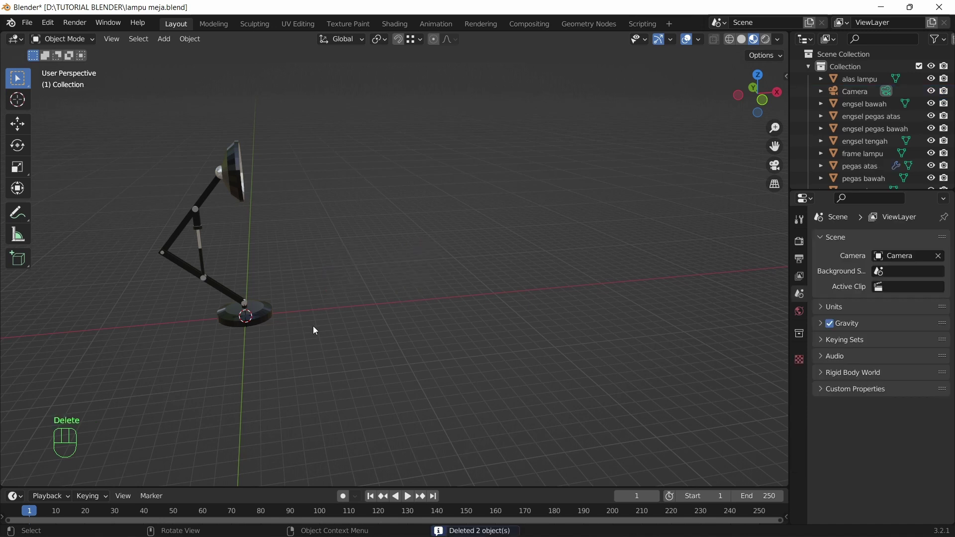
{"action": "key", "text": "KP_1"}
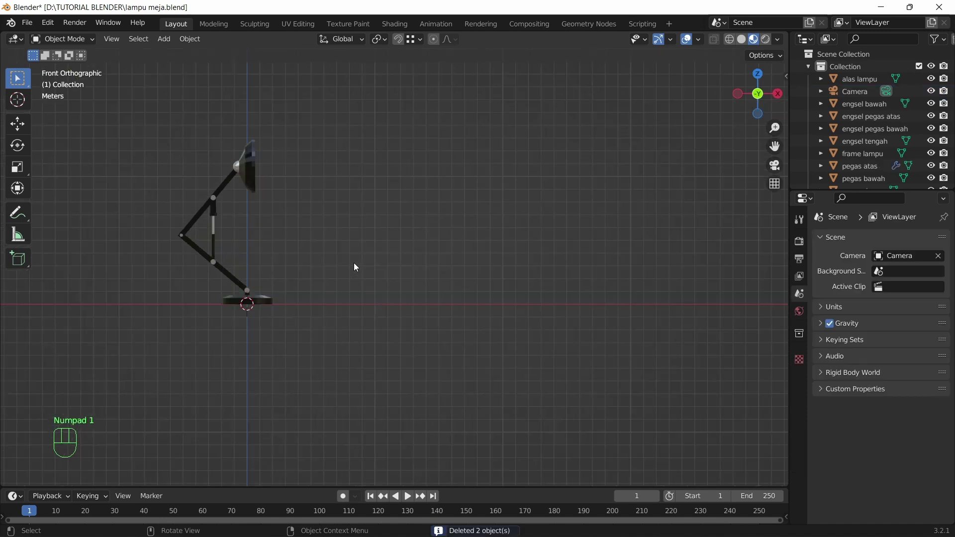
{"action": "middle_click", "coordinate": [390, 251]}
{"action": "scroll", "scroll_direction": "up", "scroll_amount": 3}
{"action": "left_click_drag", "start_coordinate": [534, 294], "coordinate": [310, 381]}
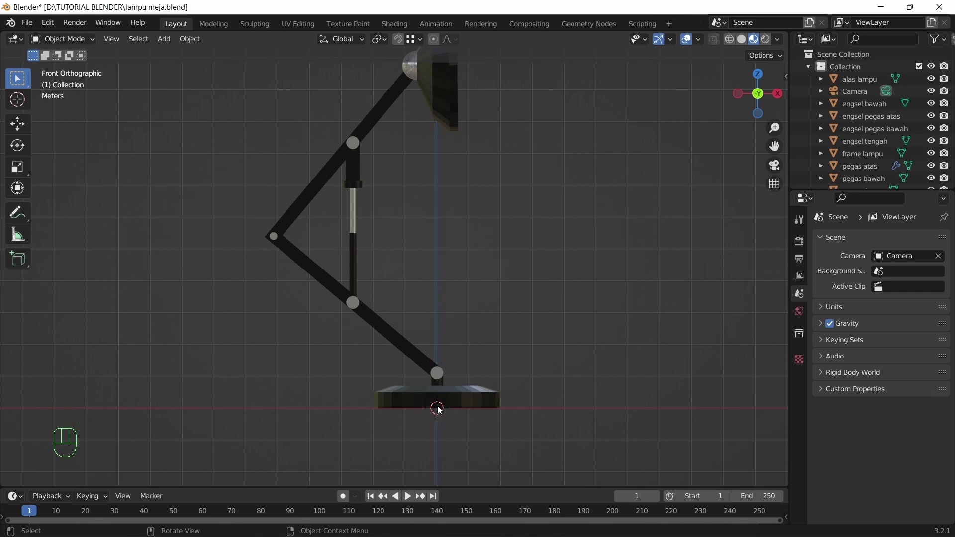
Add a new single-bone armature at the lamp base with In Front and bone Names display enabled.
{"action": "key", "text": "shift+a"}
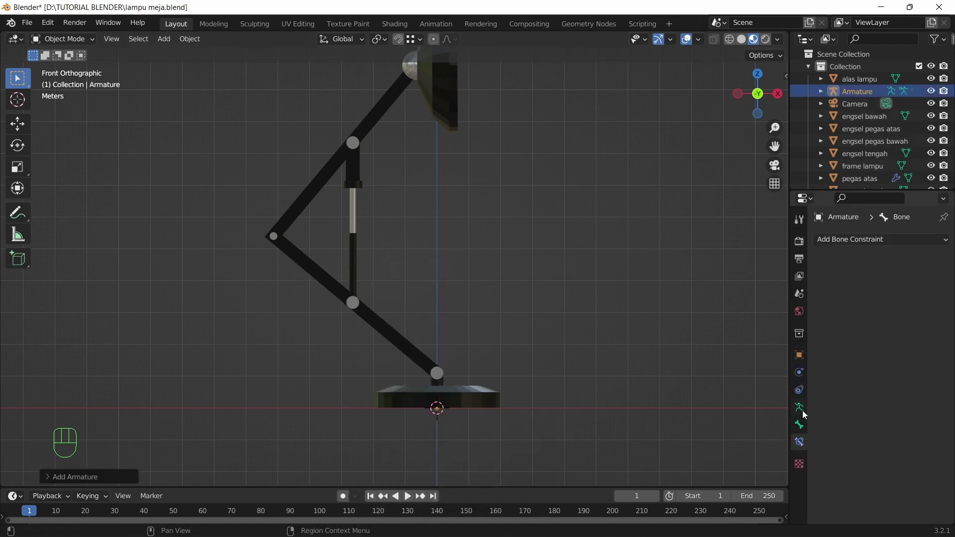
{"action": "left_click", "coordinate": [804, 411]}
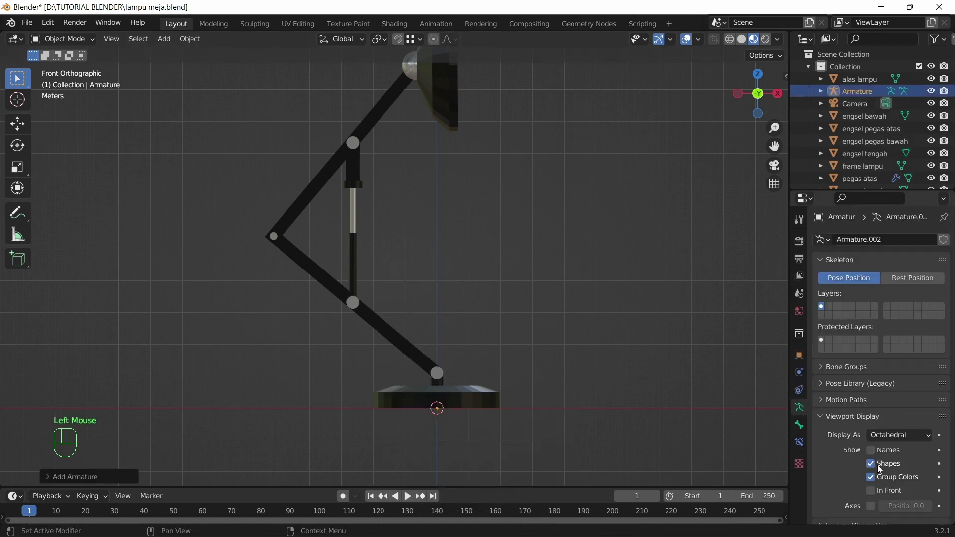
{"action": "left_click", "coordinate": [873, 453]}
{"action": "left_click", "coordinate": [871, 498]}
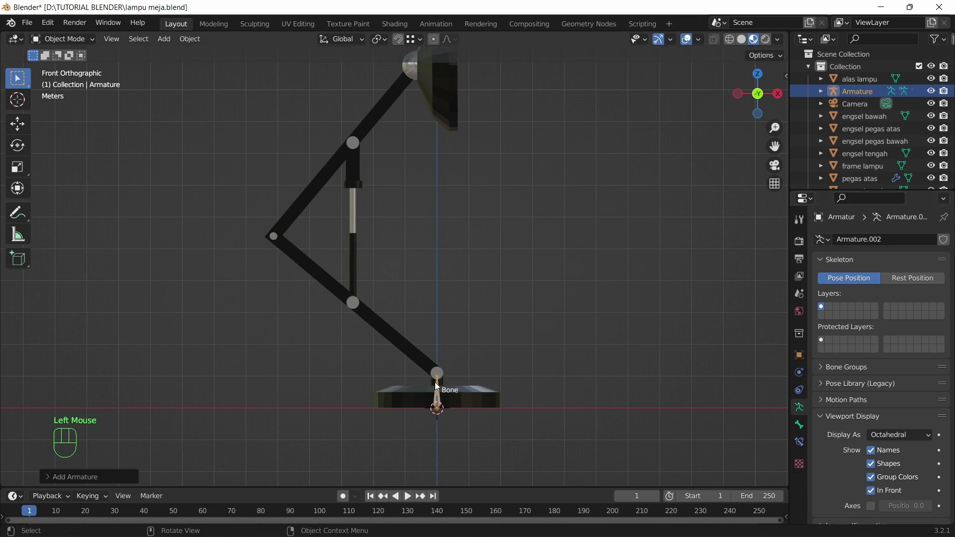
{"action": "scroll", "scroll_direction": "up", "scroll_amount": 3}
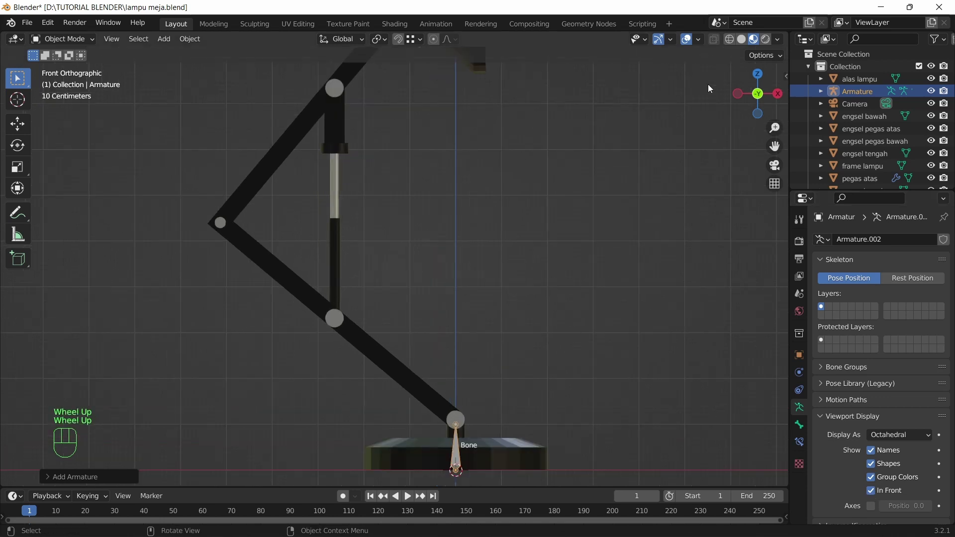
In Edit Mode place the base bone's tip on the hinge and extrude Bone.001–Bone.003 along the lamp arms.
{"action": "left_click", "coordinate": [732, 41]}
{"action": "left_click_drag", "start_coordinate": [515, 370], "coordinate": [423, 352]}
{"action": "scroll", "scroll_direction": "up", "scroll_amount": 3}
{"action": "left_click_drag", "start_coordinate": [69, 38], "coordinate": [65, 67]}
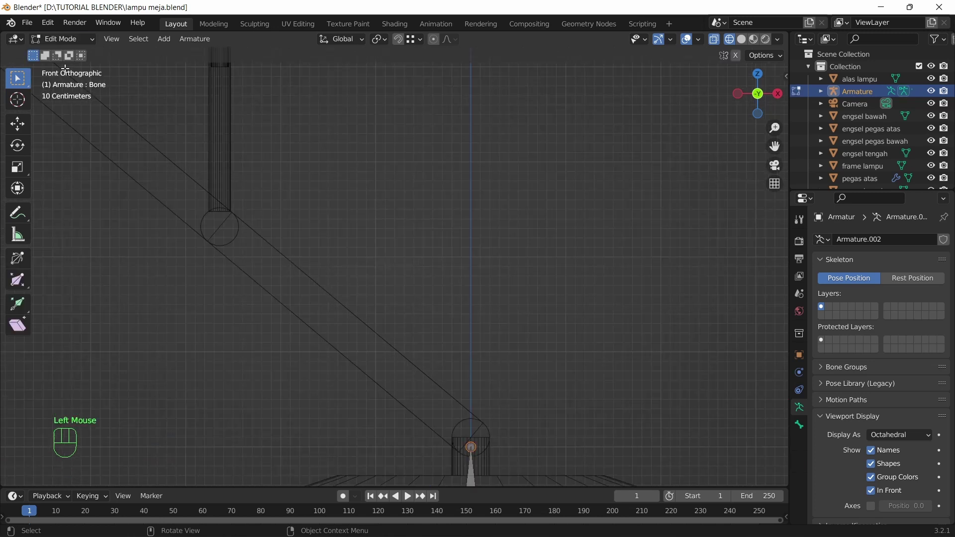
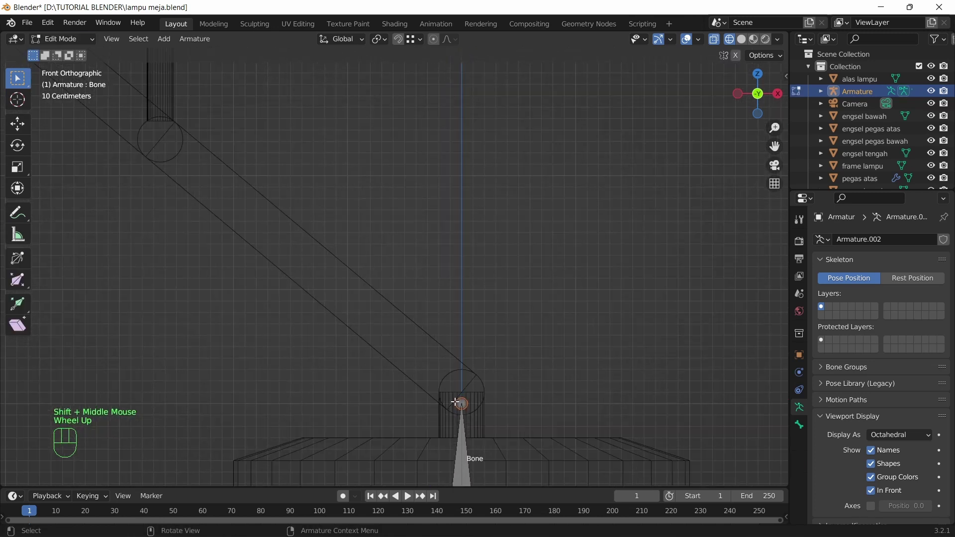
{"action": "scroll", "scroll_direction": "up", "scroll_amount": 3}
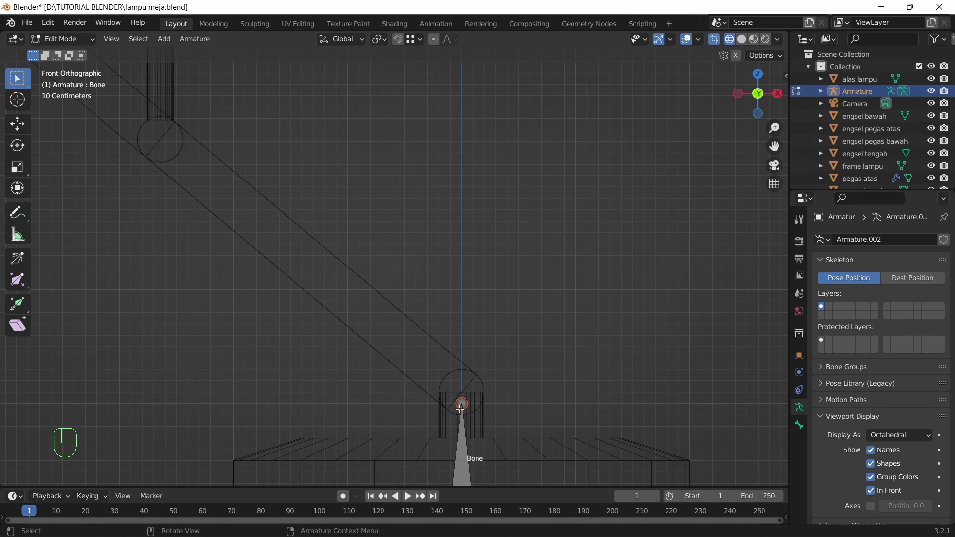
{"action": "key", "text": "g"}
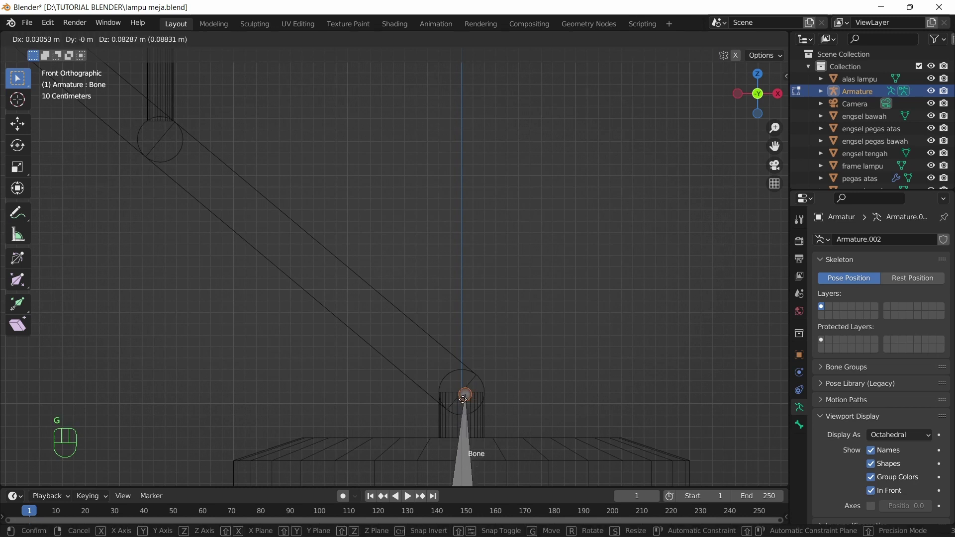
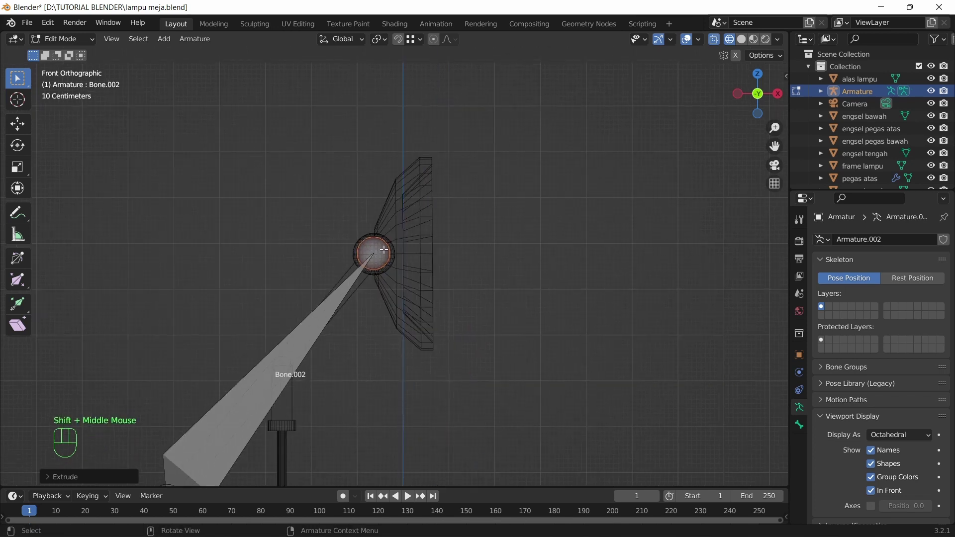
{"action": "key", "text": "e"}
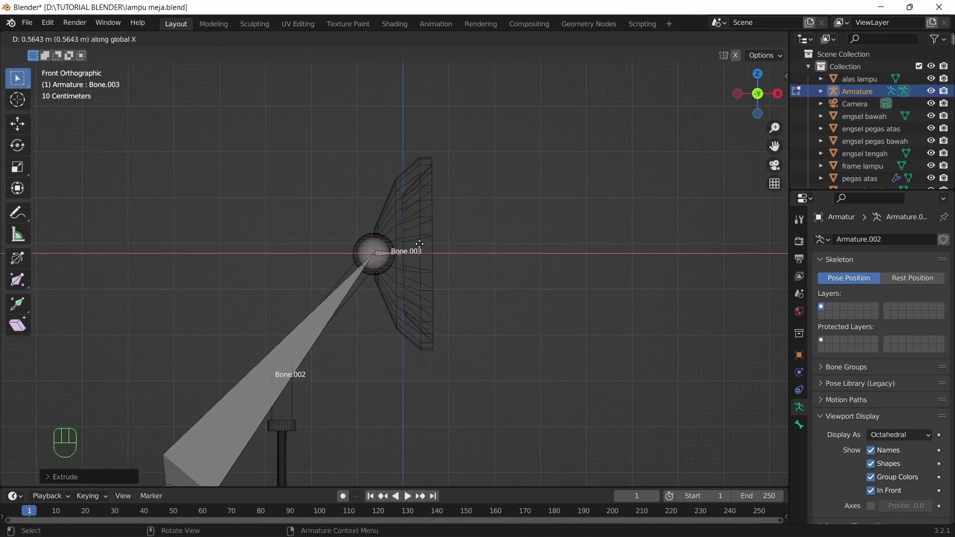
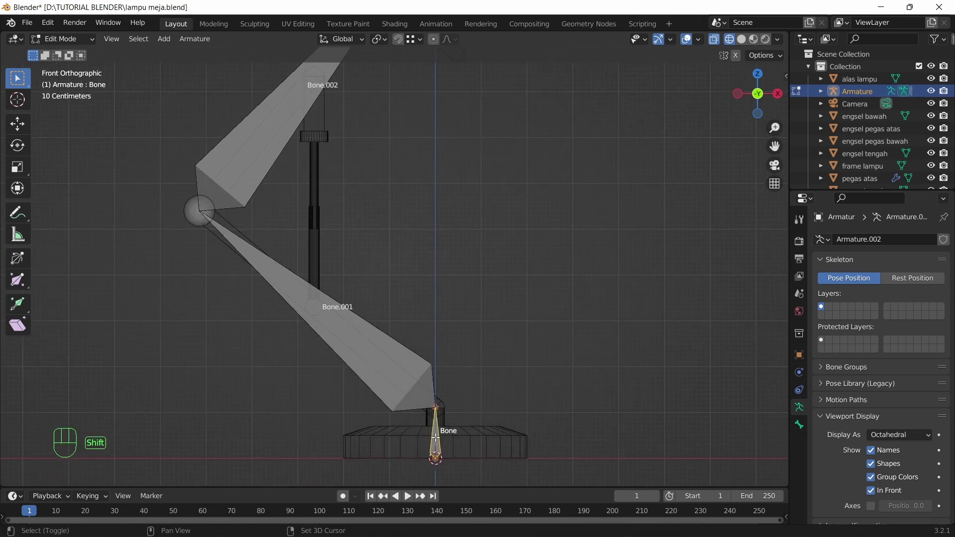
Add spring bone pegas bawah on the spring, then duplicate it upward, flipped, as the upper spring bone.
{"action": "key", "text": "shift+d"}
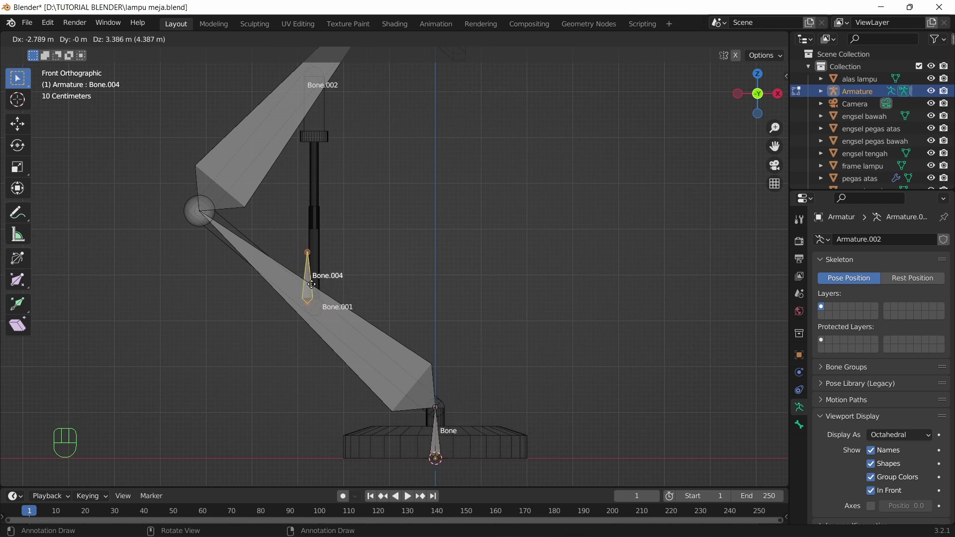
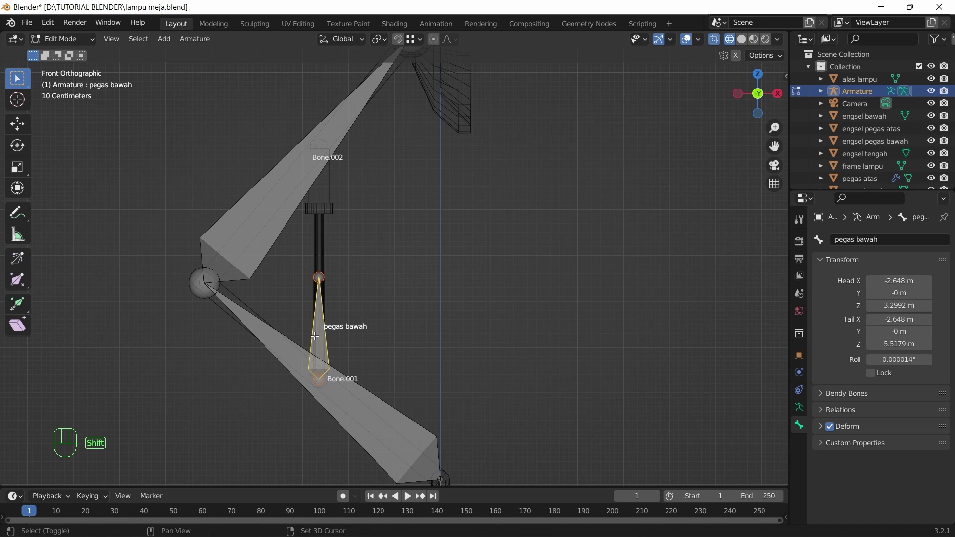
{"action": "key", "text": "shift+d"}
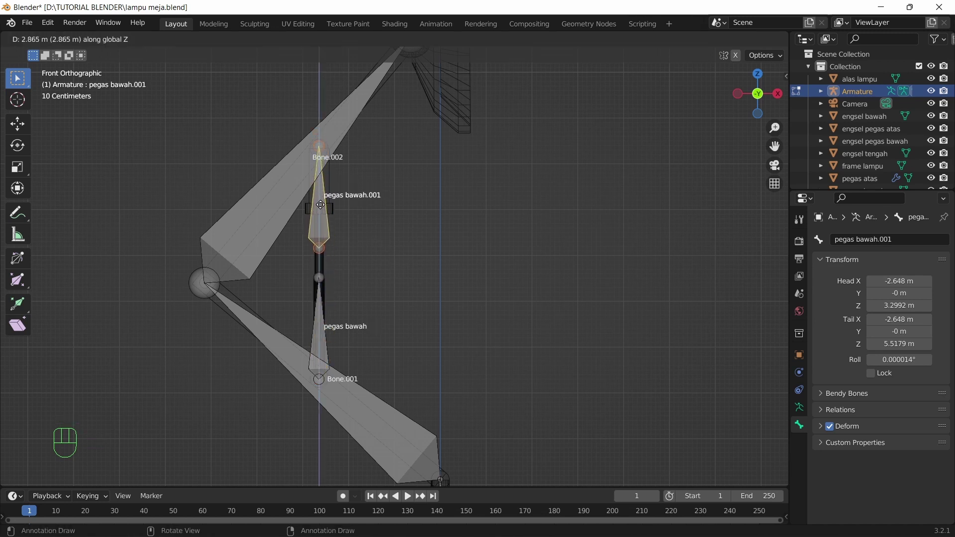
{"action": "key", "text": "r"}
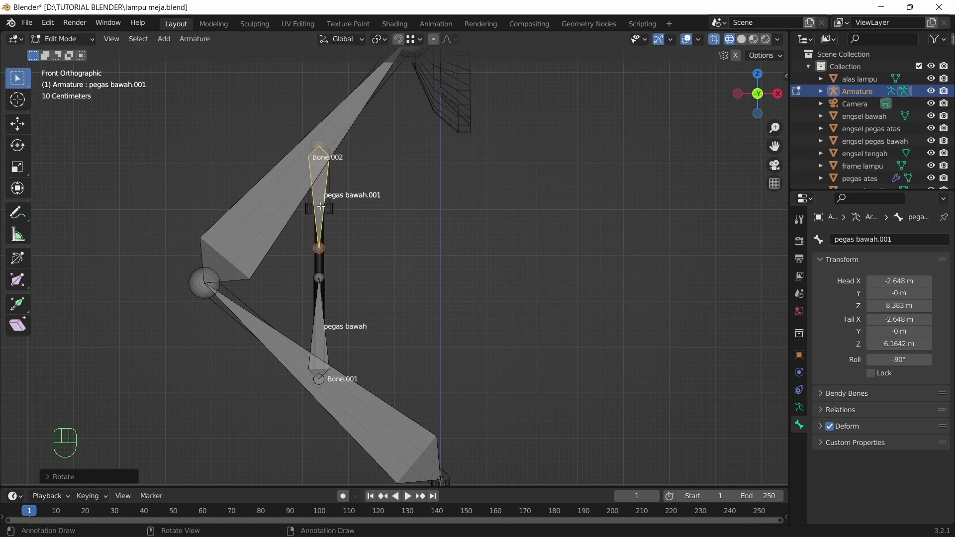
{"action": "key", "text": "g"}
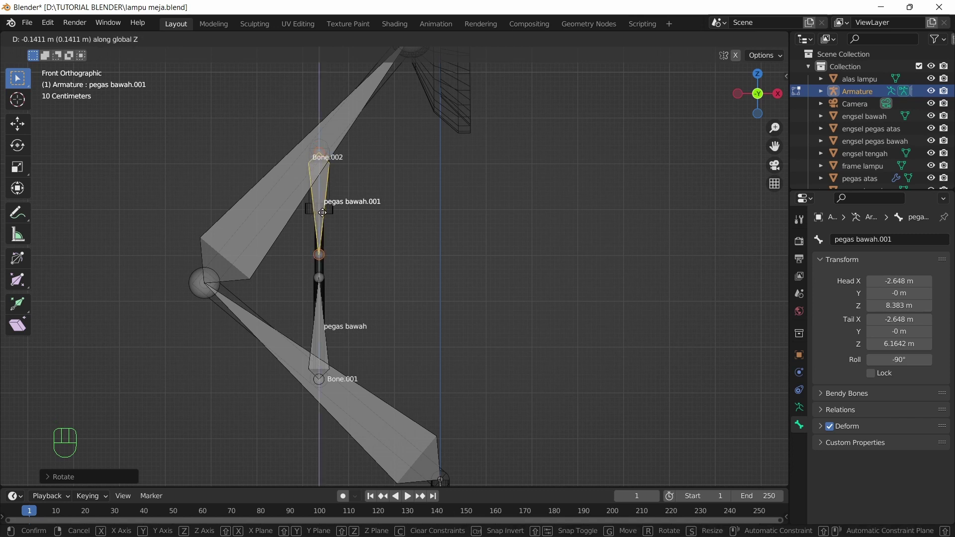
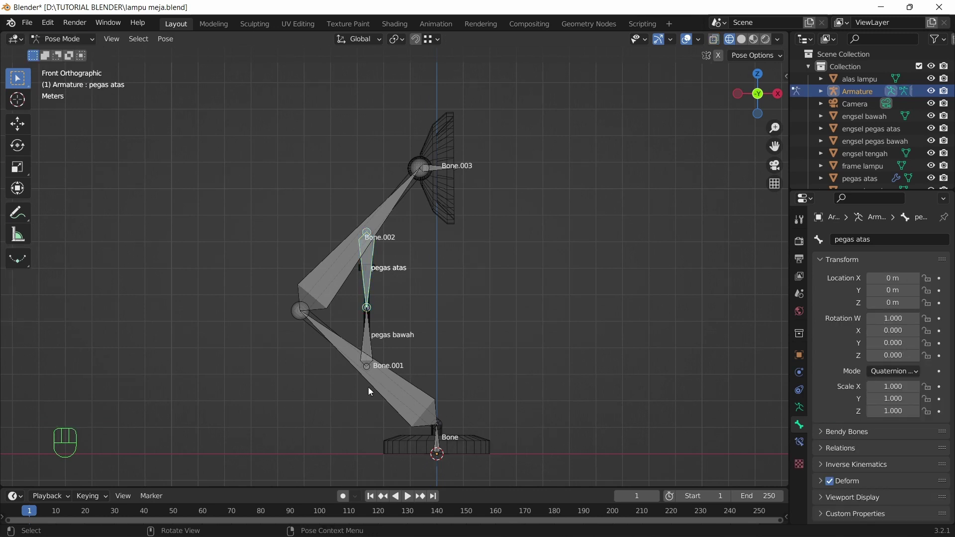
In Pose Mode select pegas bawah and Bone.001 and try Ctrl+P parenting, then cancel it.
{"action": "left_click", "coordinate": [373, 378]}
{"action": "key", "text": "g"}
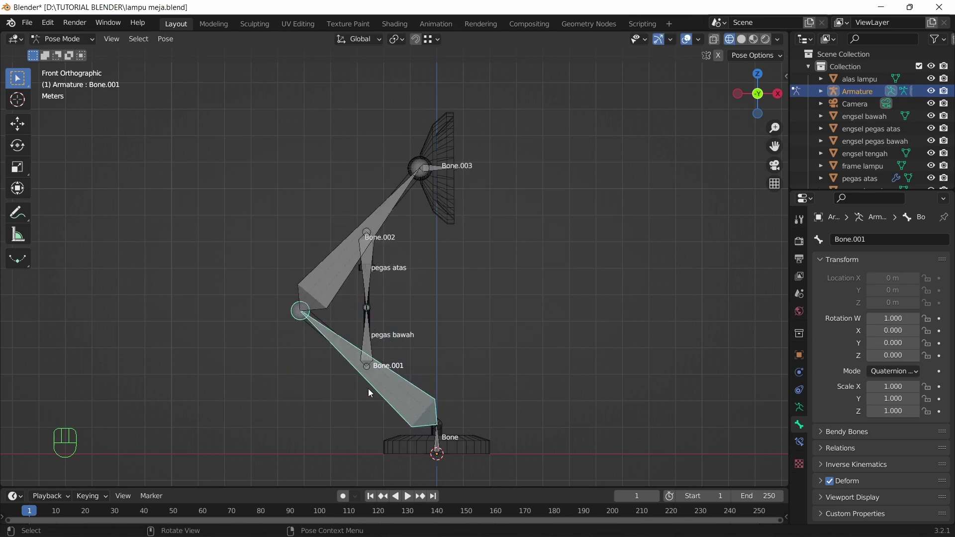
{"action": "scroll", "scroll_direction": "up", "scroll_amount": 3}
{"action": "left_click", "coordinate": [360, 370]}
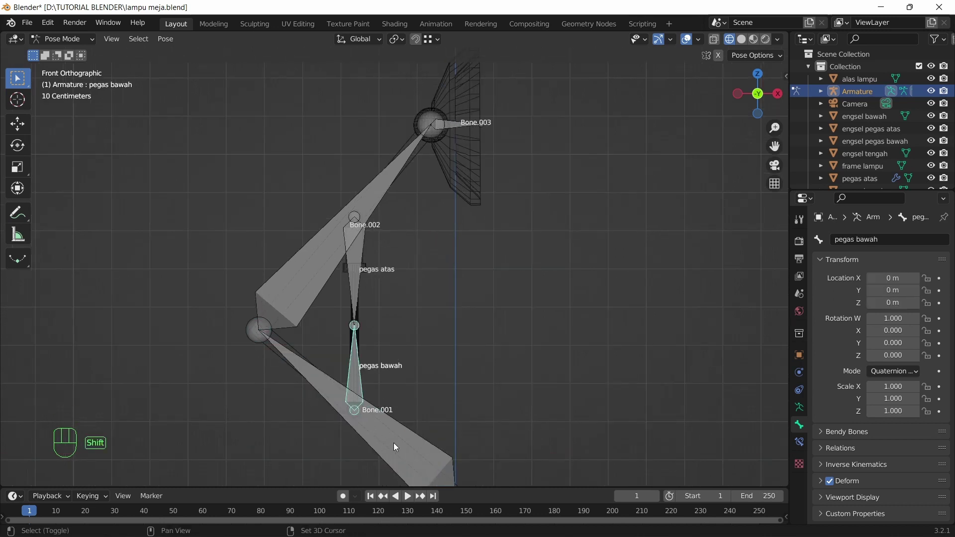
{"action": "left_click", "coordinate": [399, 445]}
{"action": "key", "text": "ctrl+p"}
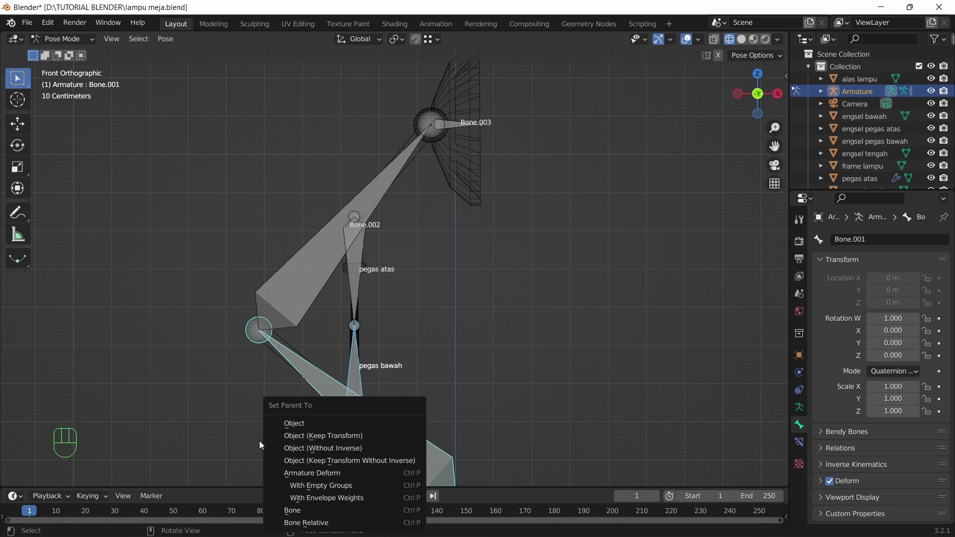
{"action": "key", "text": "ctrl+p"}
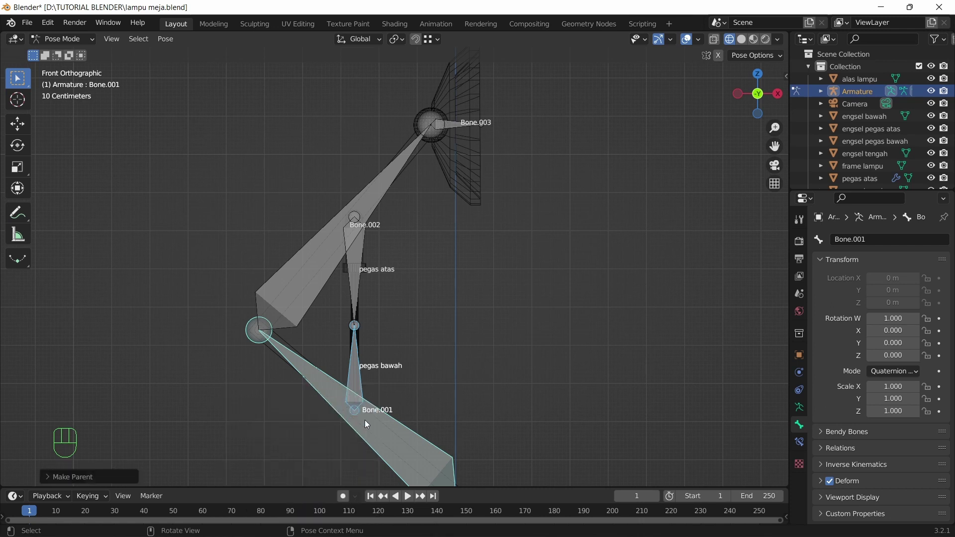
Test-rotate Bone.001 to find pegas bawah doesn't follow, cancel, and return to Edit Mode.
{"action": "left_click", "coordinate": [378, 431]}
{"action": "key", "text": "r"}
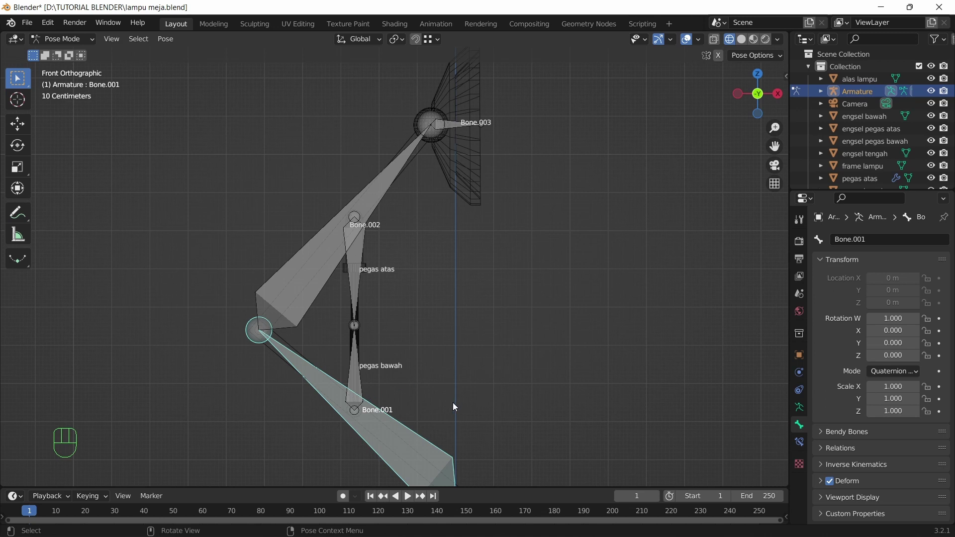
{"action": "left_click", "coordinate": [361, 371]}
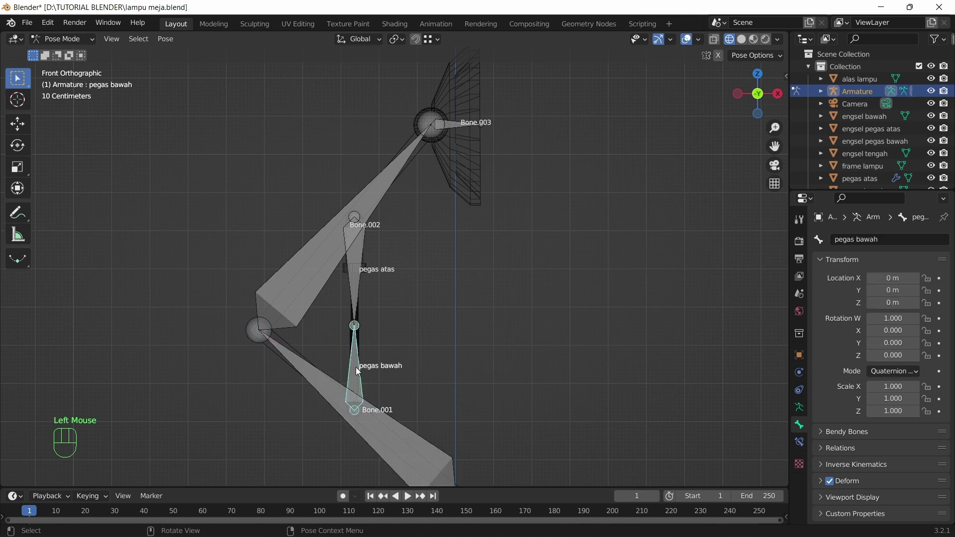
{"action": "left_click", "coordinate": [343, 394]}
{"action": "left_click", "coordinate": [359, 375]}
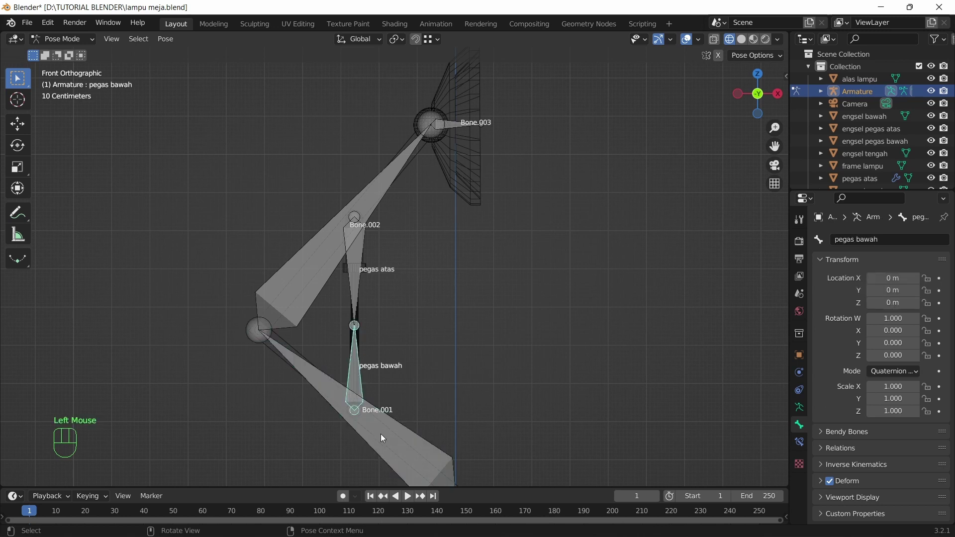
{"action": "left_click", "coordinate": [391, 443]}
{"action": "left_click", "coordinate": [358, 358]}
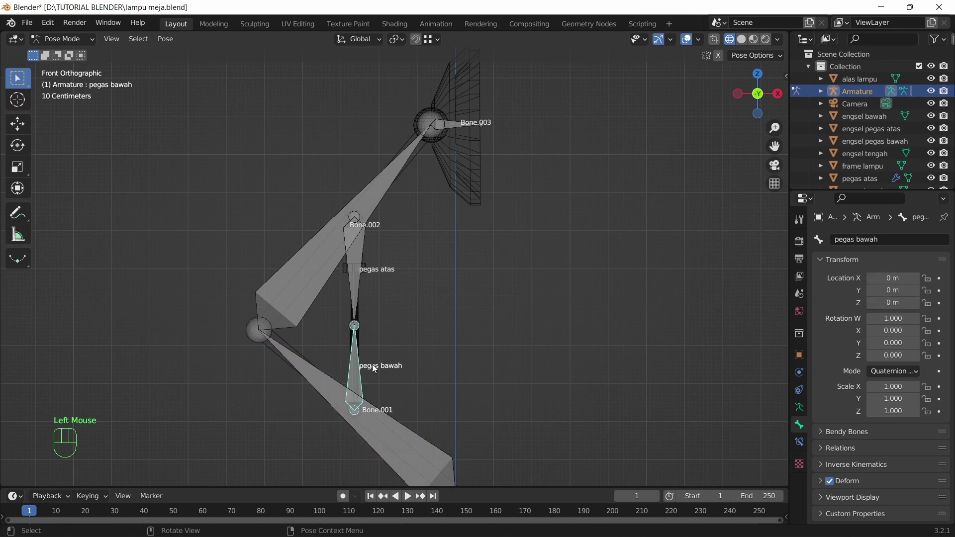
{"action": "left_click", "coordinate": [395, 449]}
{"action": "key", "text": "r"}
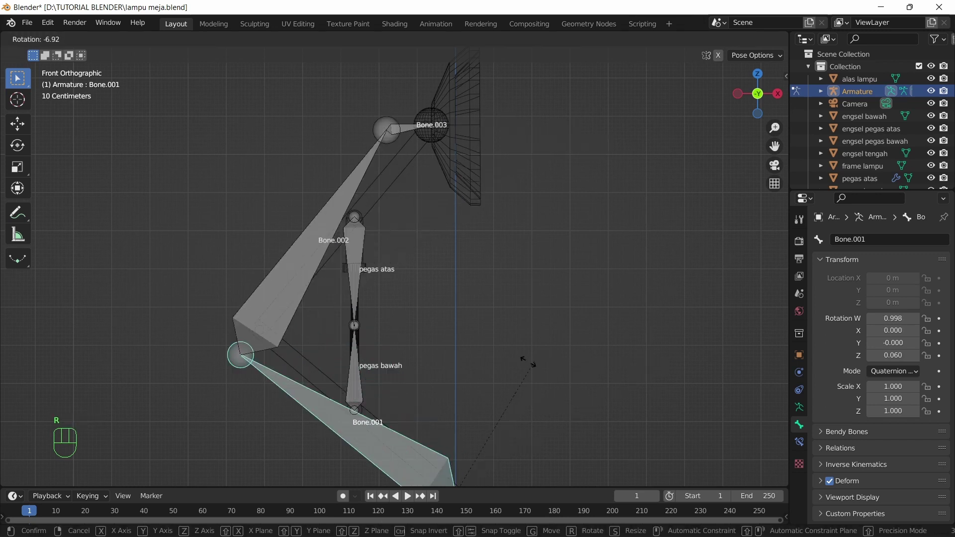
{"action": "left_click", "coordinate": [356, 369]}
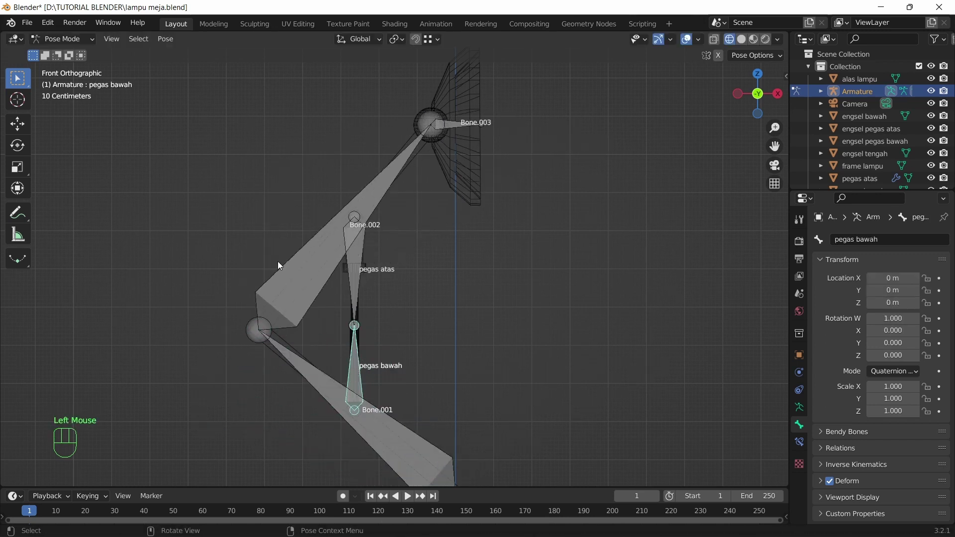
{"action": "left_click_drag", "start_coordinate": [68, 40], "coordinate": [64, 69]}
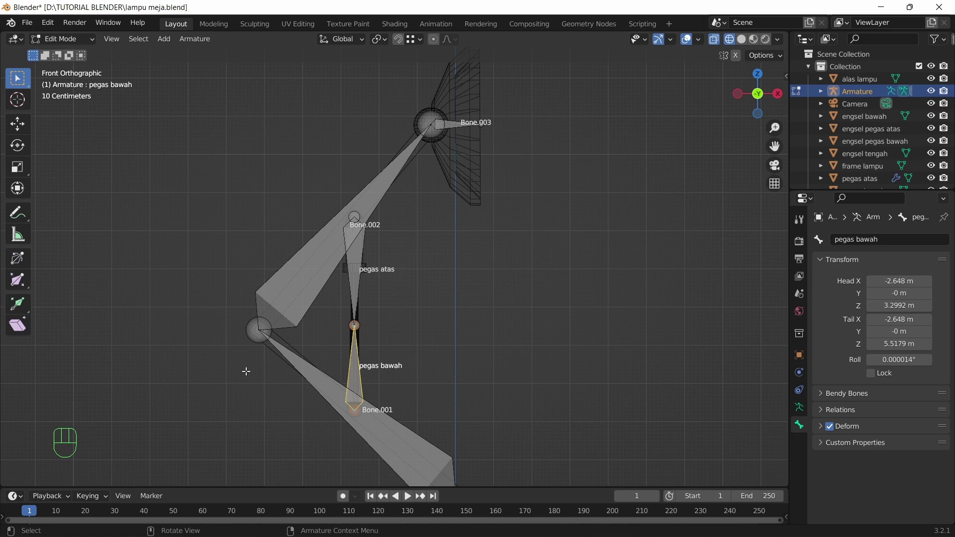
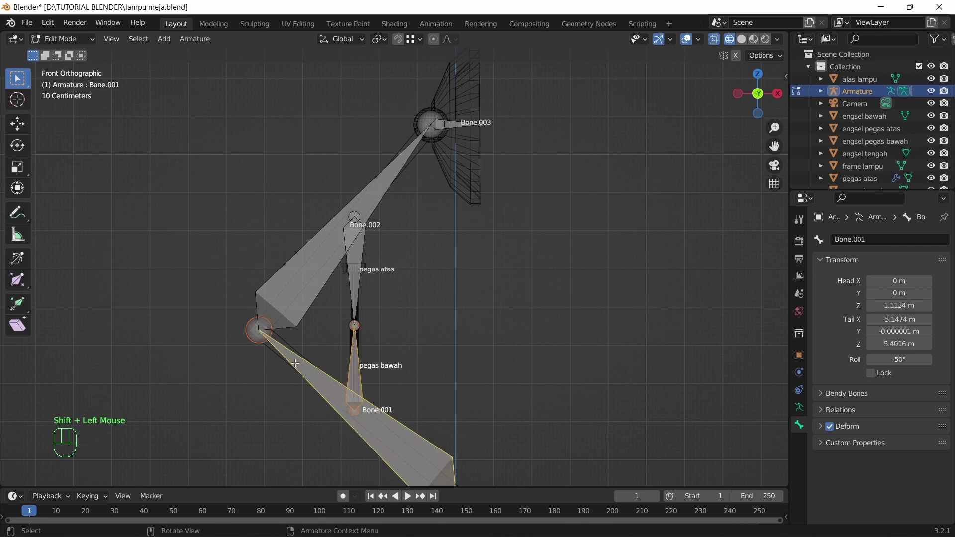
Parent pegas bawah to the lower arm bone with Keep Offset and test-rotate the arm.
{"action": "scroll", "scroll_direction": "down", "scroll_amount": 3}
{"action": "scroll", "scroll_direction": "up", "scroll_amount": 3}
{"action": "key", "text": "ctrl+p"}
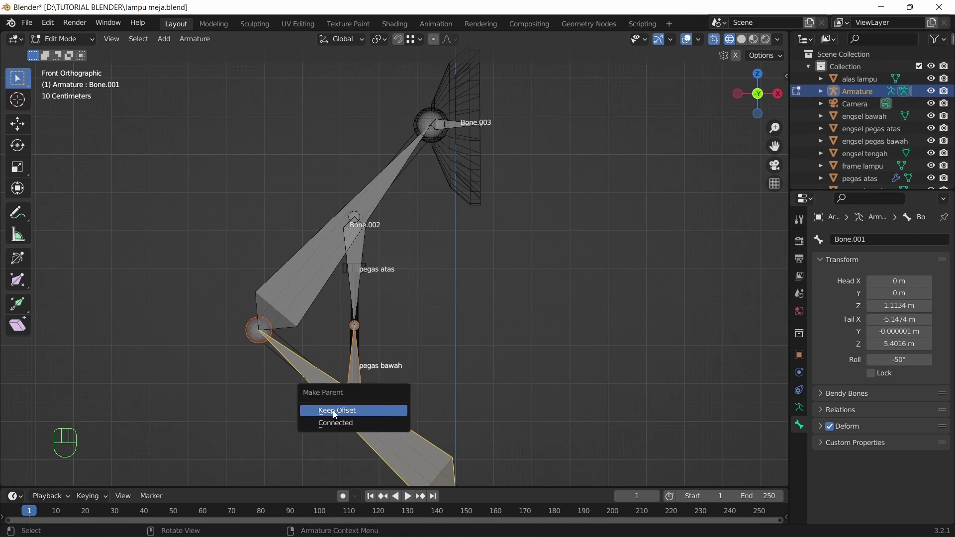
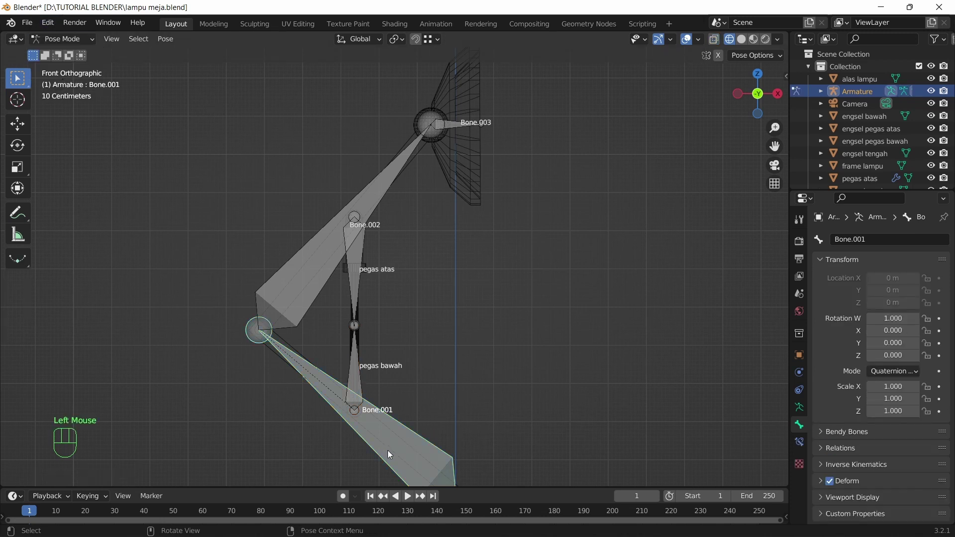
{"action": "key", "text": "r"}
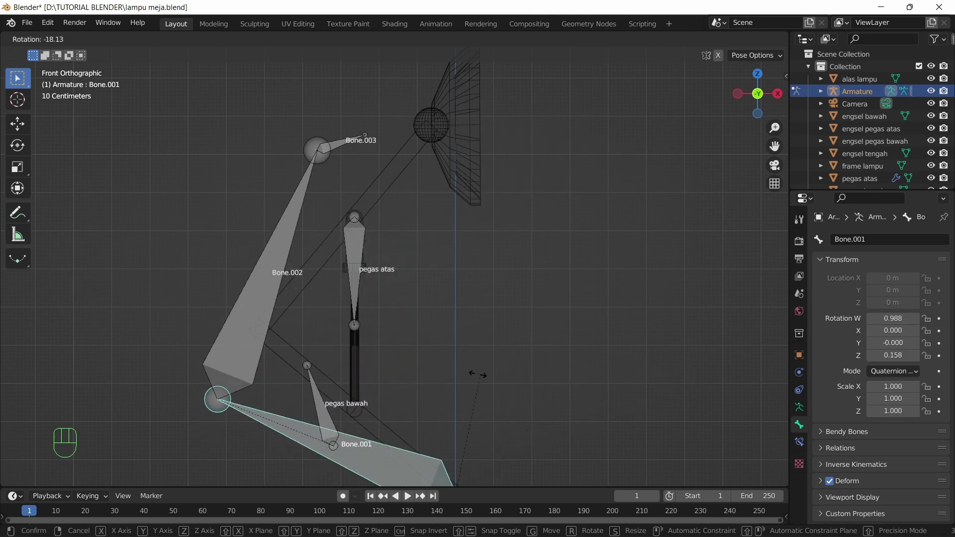
{"action": "left_click", "coordinate": [363, 252]}
Parent pegas atas to Bone.002 with Keep Offset, then test-rotate Bone.001 in Pose Mode.
{"action": "left_click_drag", "start_coordinate": [74, 42], "coordinate": [73, 73]}
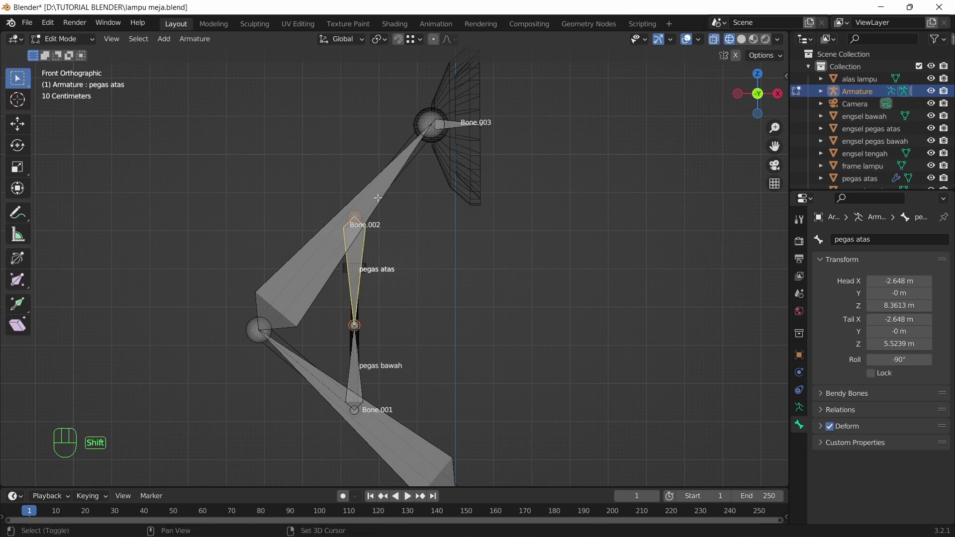
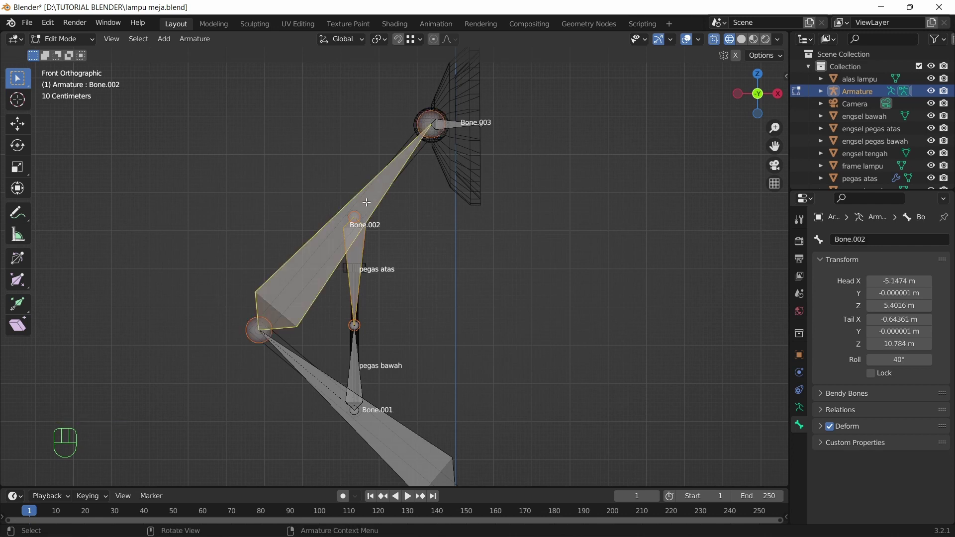
{"action": "key", "text": "ctrl+p"}
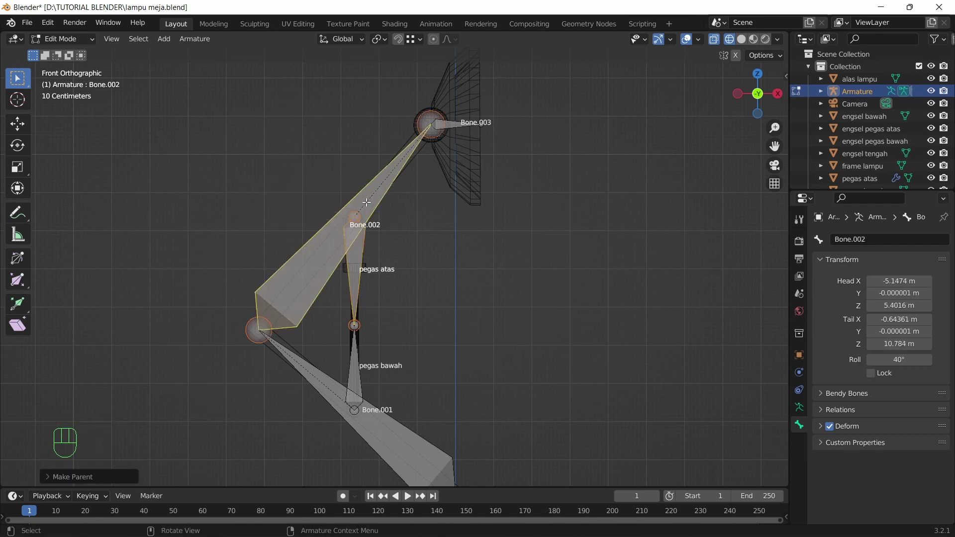
{"action": "left_click_drag", "start_coordinate": [73, 37], "coordinate": [81, 87]}
{"action": "left_click", "coordinate": [337, 403]}
{"action": "key", "text": "r"}
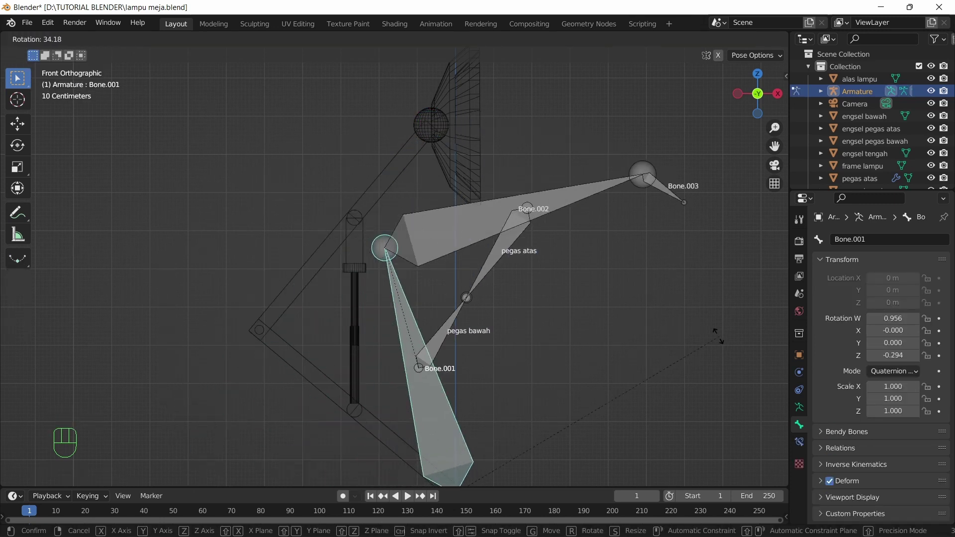
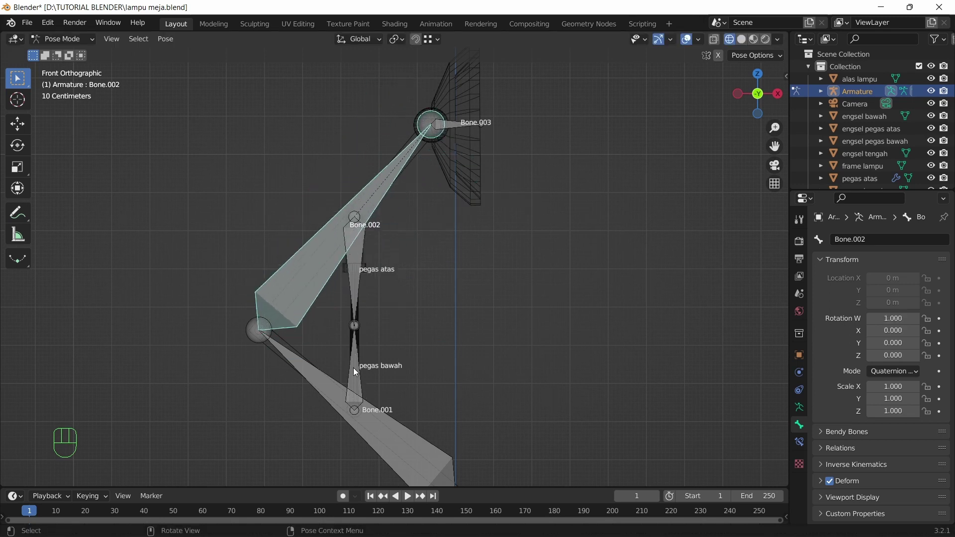
Give pegas bawah a Damped Track constraint targeting Armature bone pegas atas.
{"action": "left_click", "coordinate": [359, 372]}
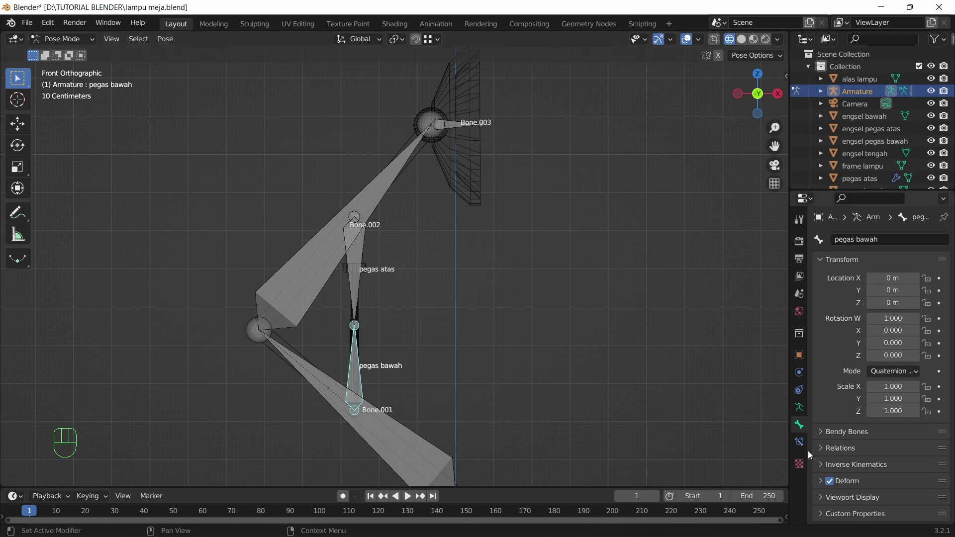
{"action": "left_click", "coordinate": [802, 449]}
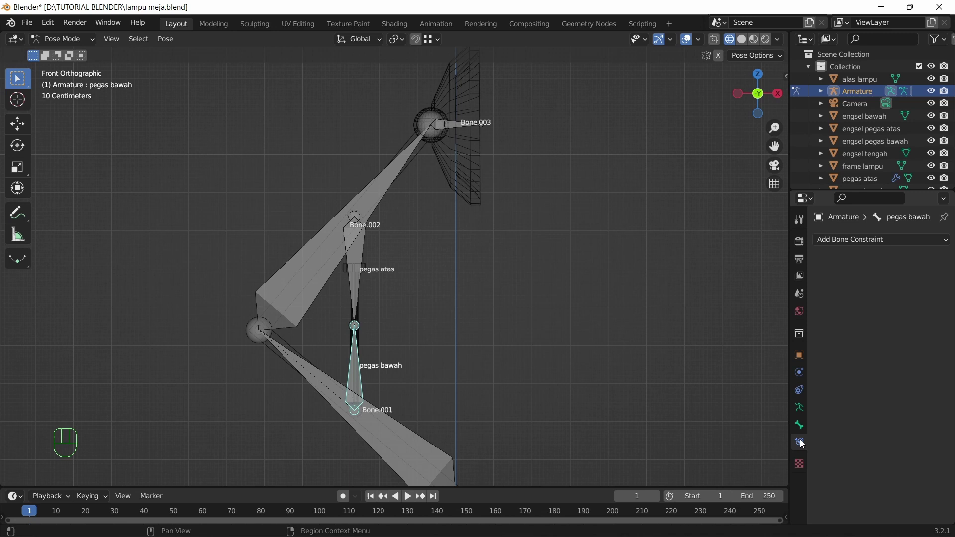
{"action": "left_click_drag", "start_coordinate": [834, 245], "coordinate": [834, 290]}
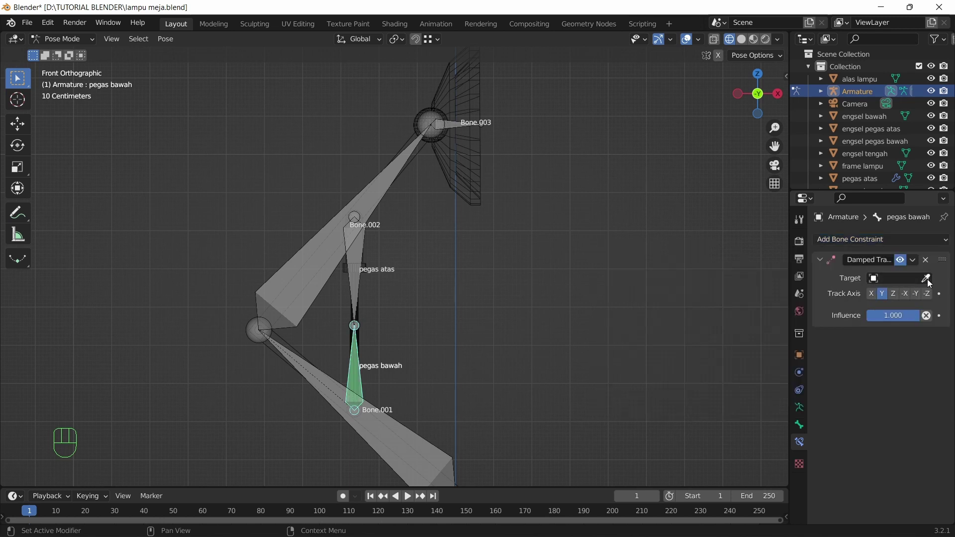
{"action": "left_click", "coordinate": [927, 282]}
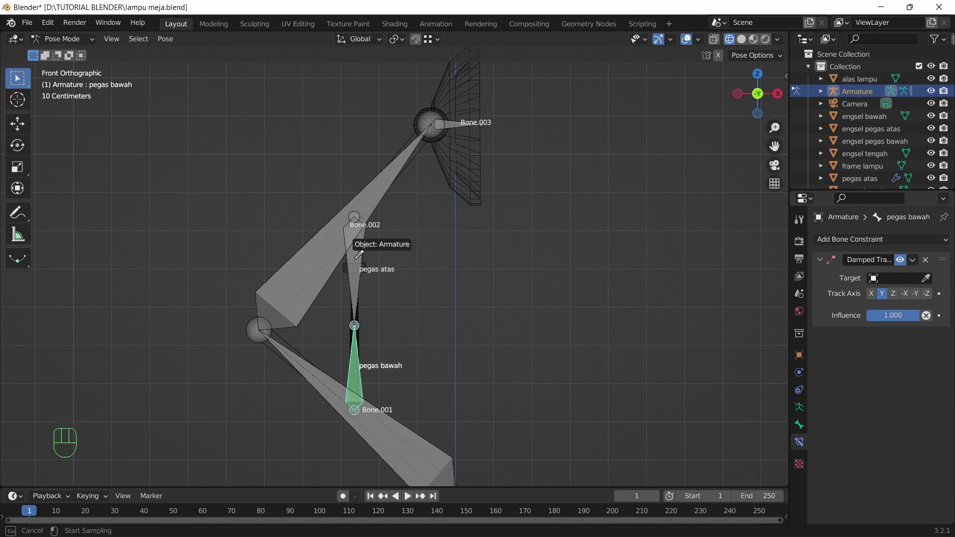
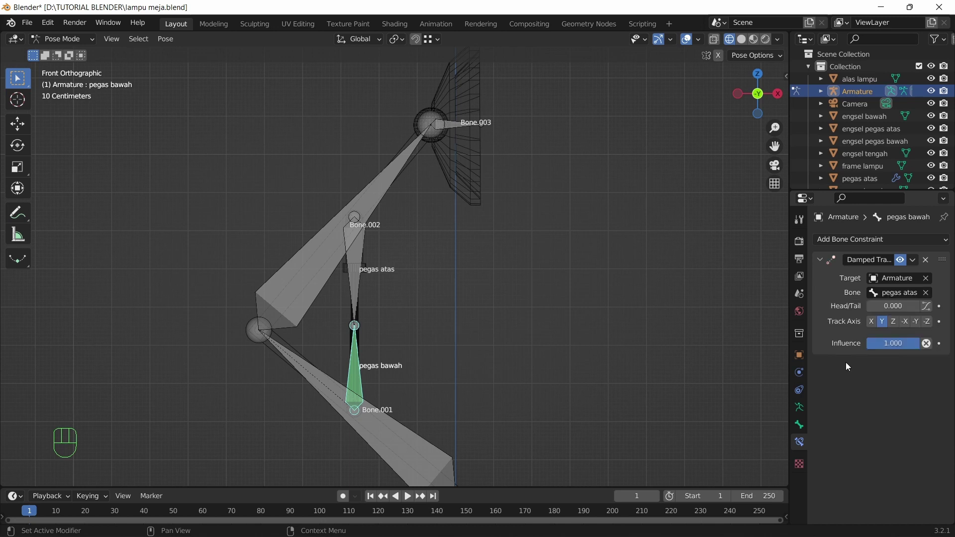
{"action": "left_click", "coordinate": [361, 276]}
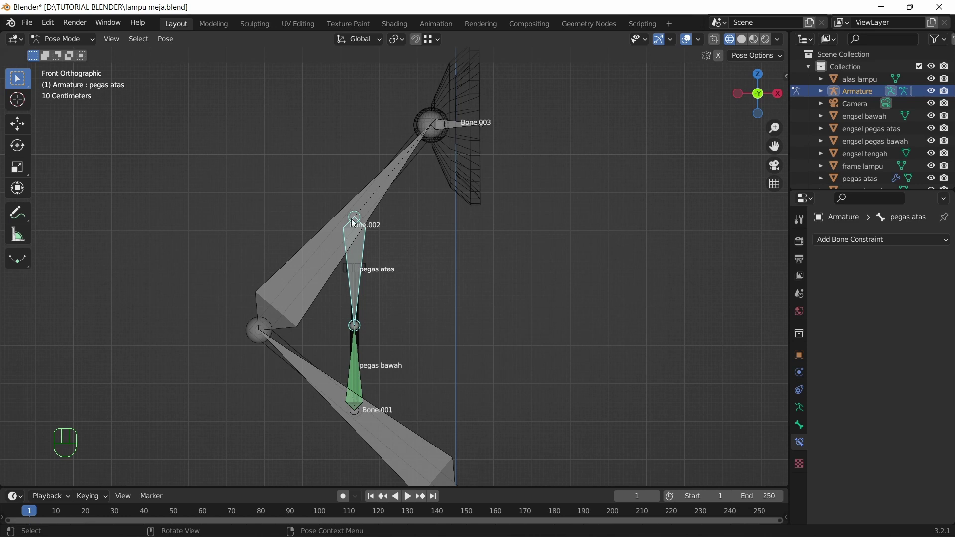
Add a Damped Track constraint on pegas atas targeting the Armature's pegas bawah bone, then select Bone.001.
{"action": "left_click_drag", "start_coordinate": [878, 243], "coordinate": [829, 294]}
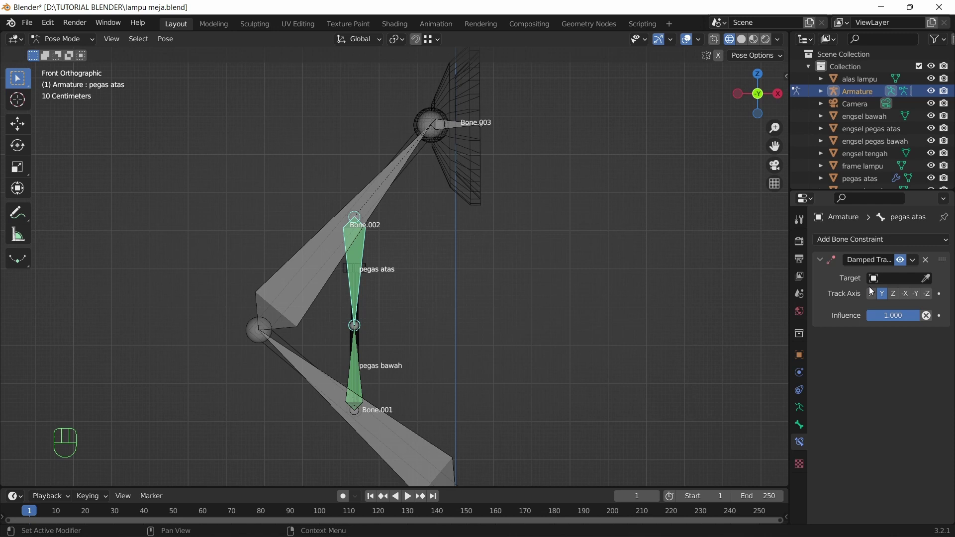
{"action": "left_click_drag", "start_coordinate": [891, 286], "coordinate": [328, 248]}
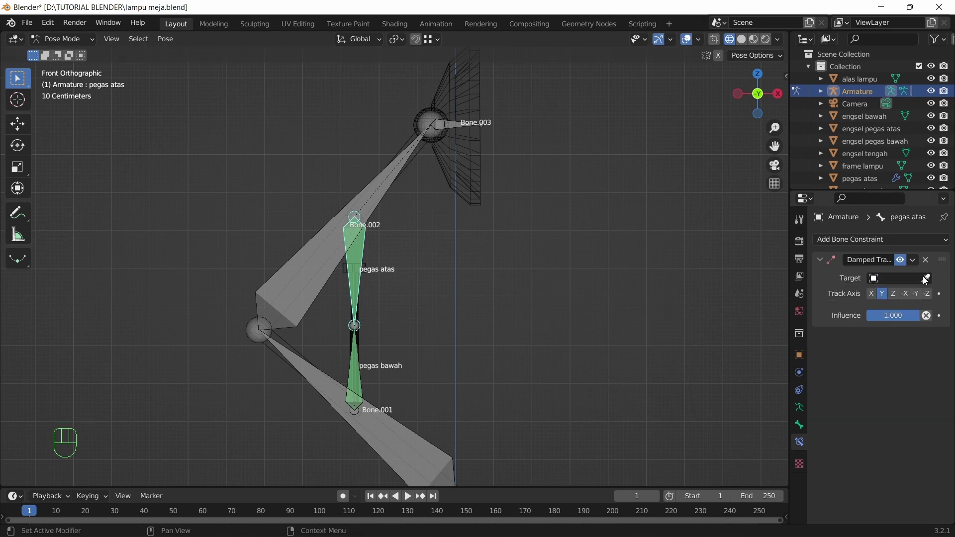
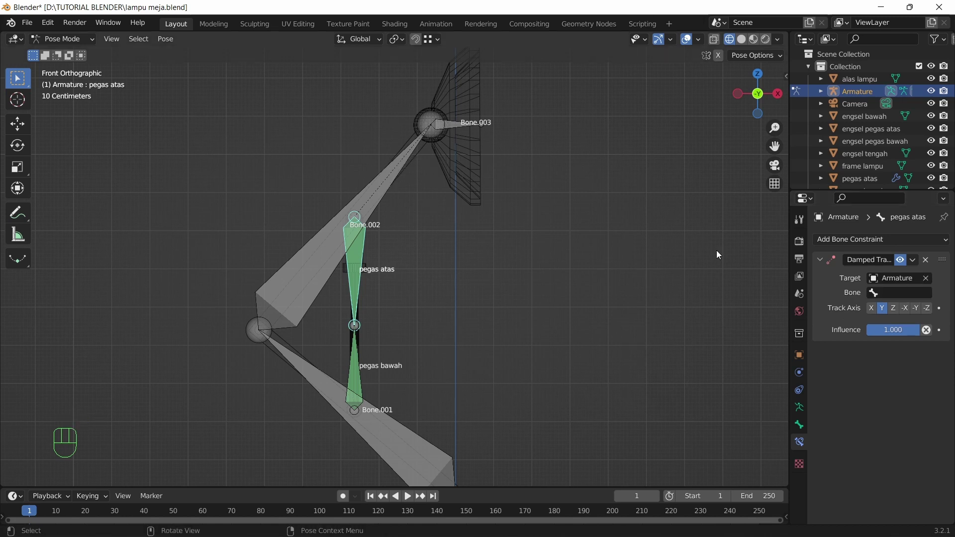
{"action": "left_click_drag", "start_coordinate": [903, 296], "coordinate": [852, 381]}
{"action": "left_click", "coordinate": [331, 392]}
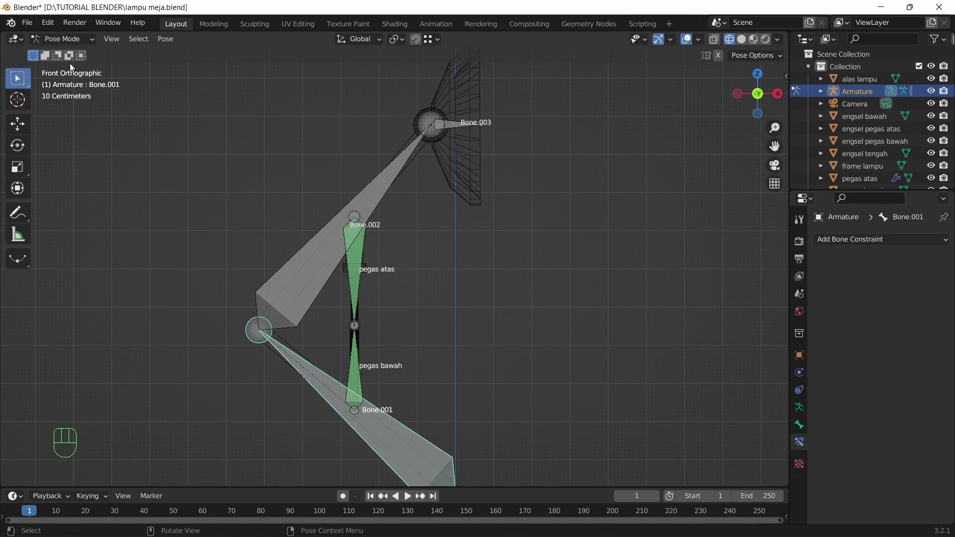
Test-rotate Bone.001 and Bone.002 to confirm the spring bones follow, then cancel back to rest.
{"action": "left_click", "coordinate": [400, 438]}
{"action": "key", "text": "r"}
{"action": "left_click", "coordinate": [372, 198]}
{"action": "key", "text": "r"}
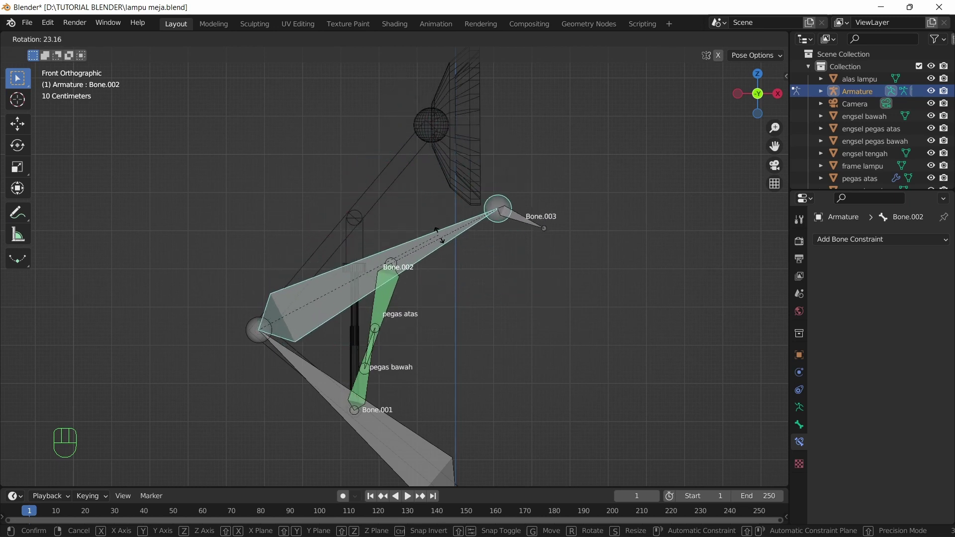
{"action": "scroll", "scroll_direction": "down", "scroll_amount": 3}
{"action": "scroll", "scroll_direction": "down", "scroll_amount": 3}
{"action": "left_click_drag", "start_coordinate": [531, 252], "coordinate": [540, 268]}
{"action": "key", "text": "KP_1"}
Frame the lamp head in the viewport.
{"action": "left_click_drag", "start_coordinate": [544, 166], "coordinate": [530, 244]}
{"action": "scroll", "scroll_direction": "up", "scroll_amount": 3}
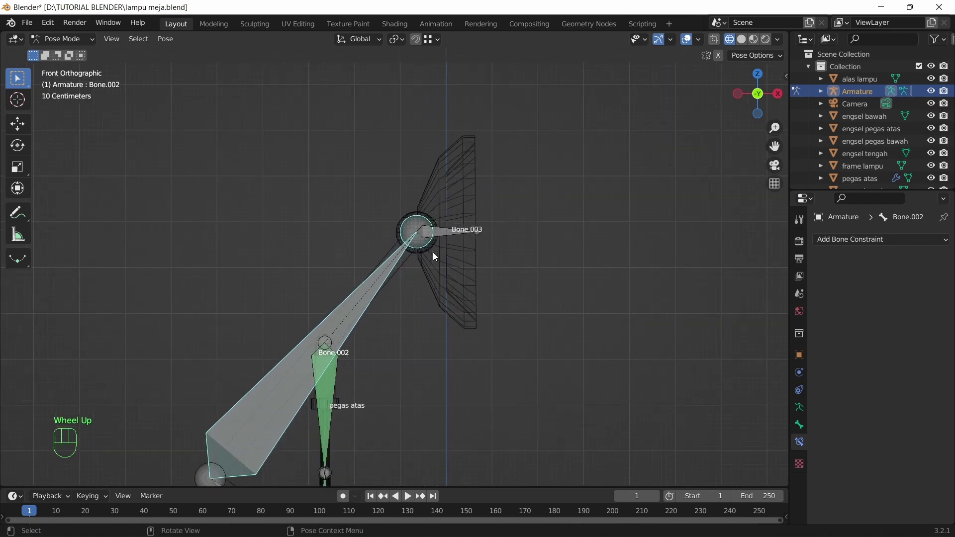
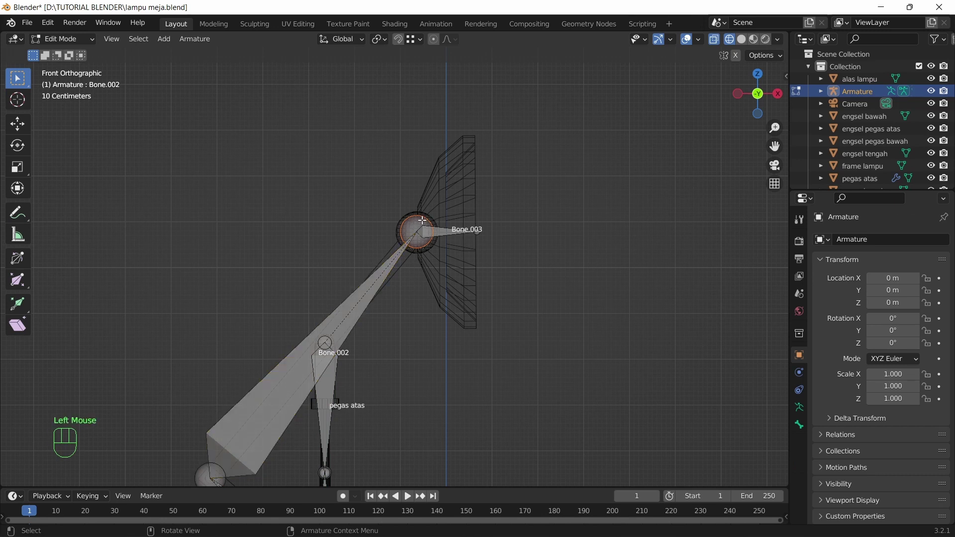
Extrude a new bone from the lamp head joint in Edit Mode and name it panggul.
{"action": "key", "text": "e"}
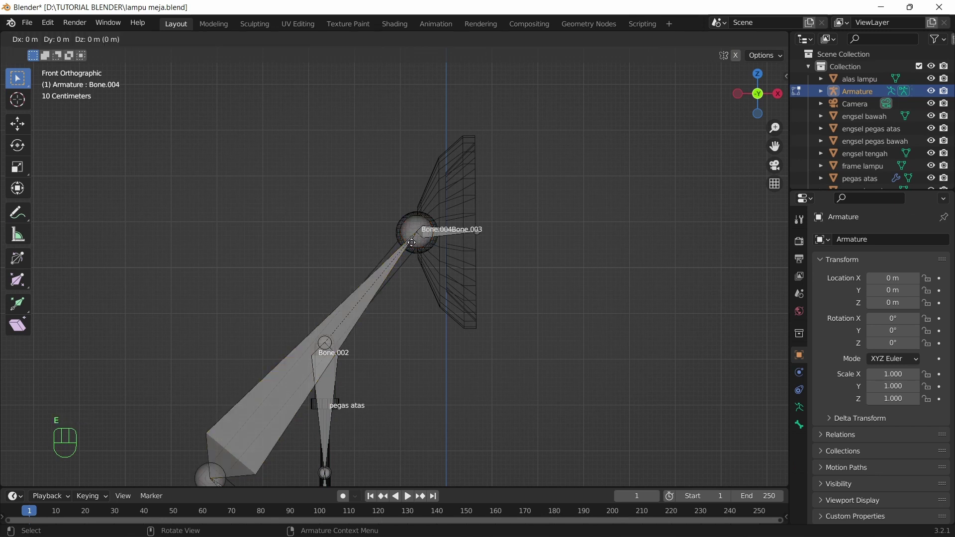
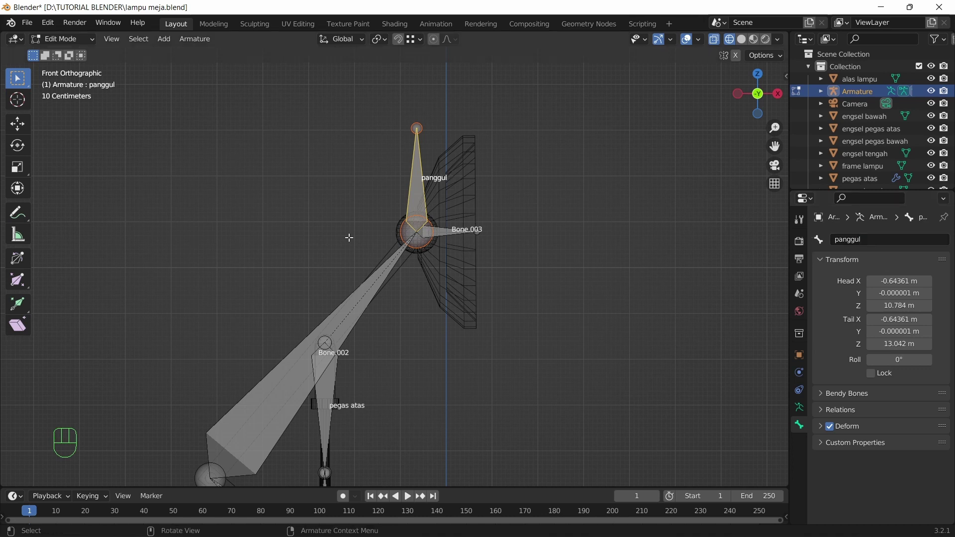
{"action": "left_click_drag", "start_coordinate": [79, 39], "coordinate": [63, 82]}
{"action": "left_click_drag", "start_coordinate": [68, 39], "coordinate": [71, 54]}
{"action": "left_click_drag", "start_coordinate": [68, 43], "coordinate": [67, 73]}
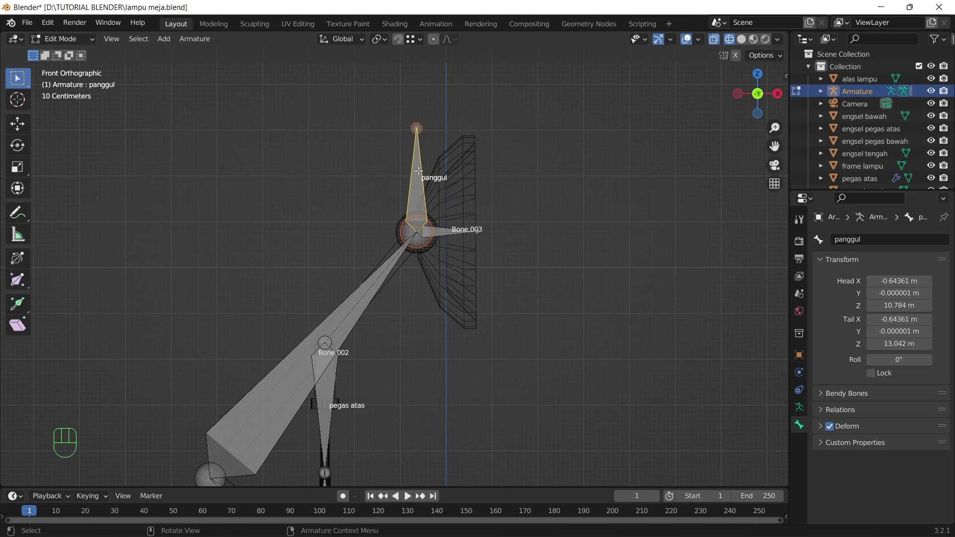
Clear panggul's parent and move it to confirm it is free-standing.
{"action": "key", "text": "alt+p"}
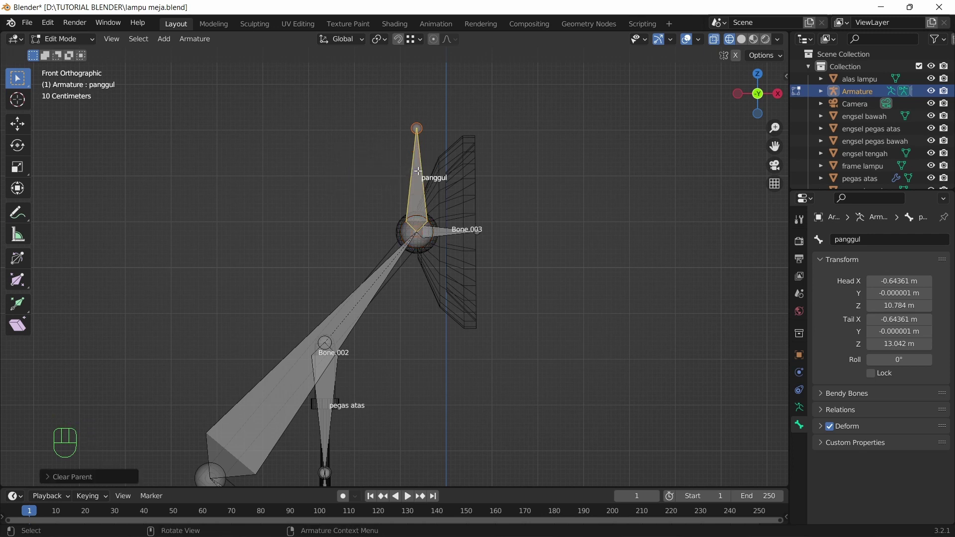
{"action": "key", "text": "g"}
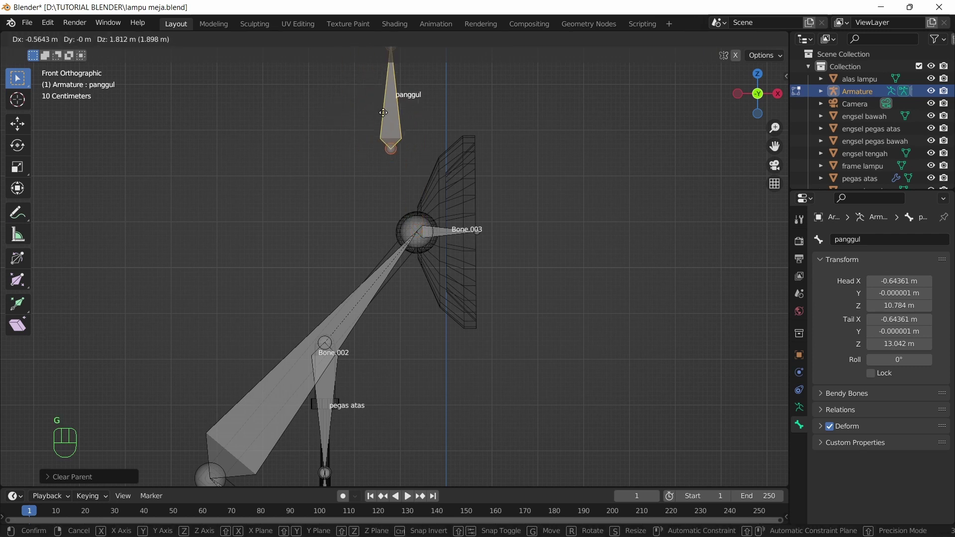
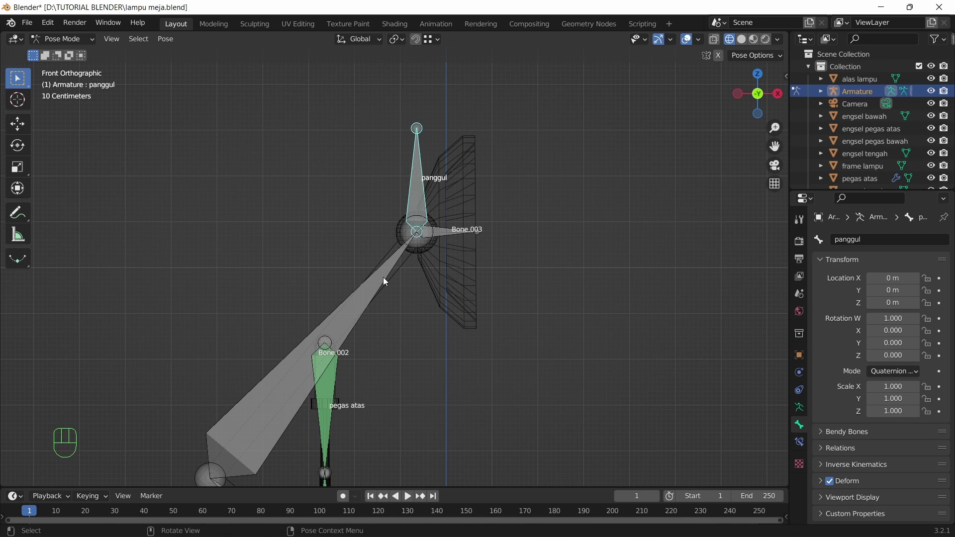
Add an IK constraint on Bone.002 with the Armature's panggul bone as target.
{"action": "left_click", "coordinate": [380, 283]}
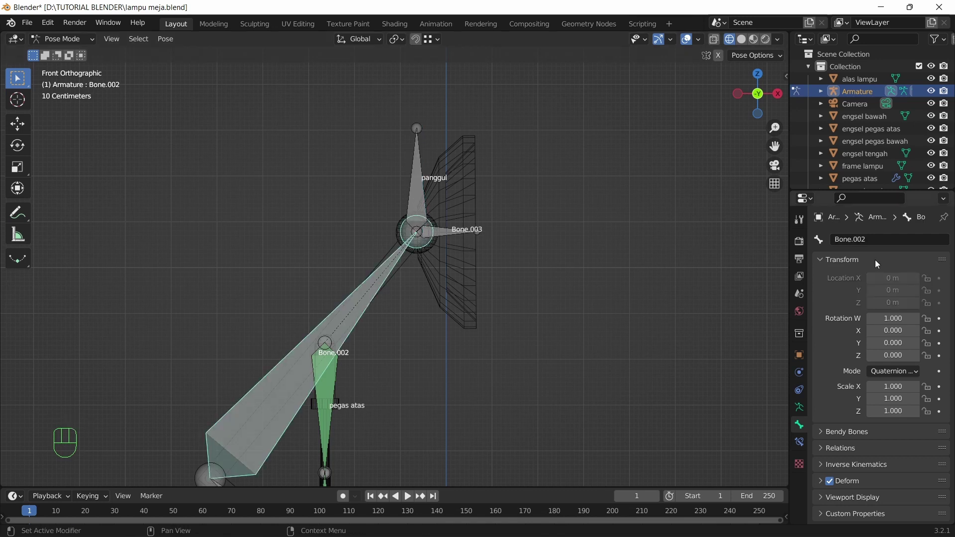
{"action": "left_click", "coordinate": [800, 450]}
{"action": "left_click_drag", "start_coordinate": [879, 244], "coordinate": [815, 303]}
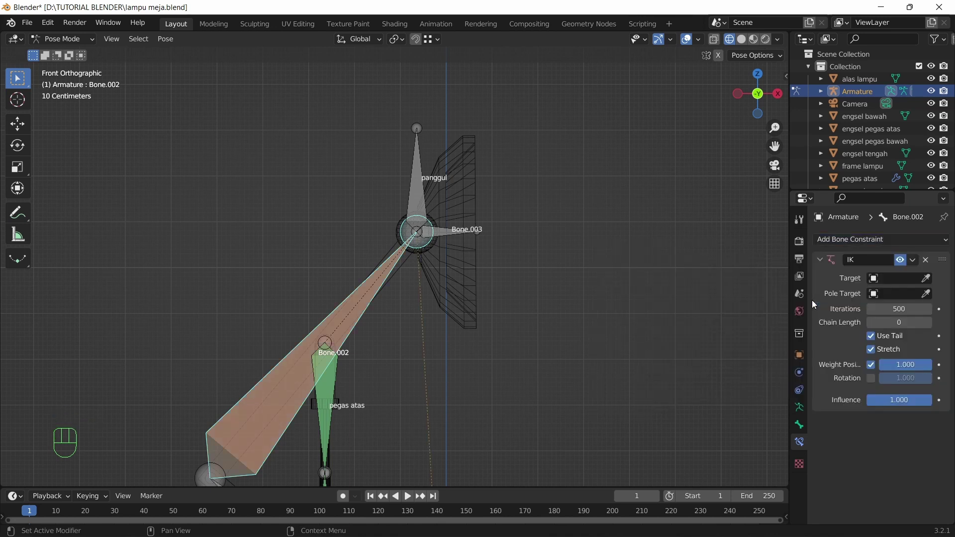
{"action": "left_click", "coordinate": [927, 281]}
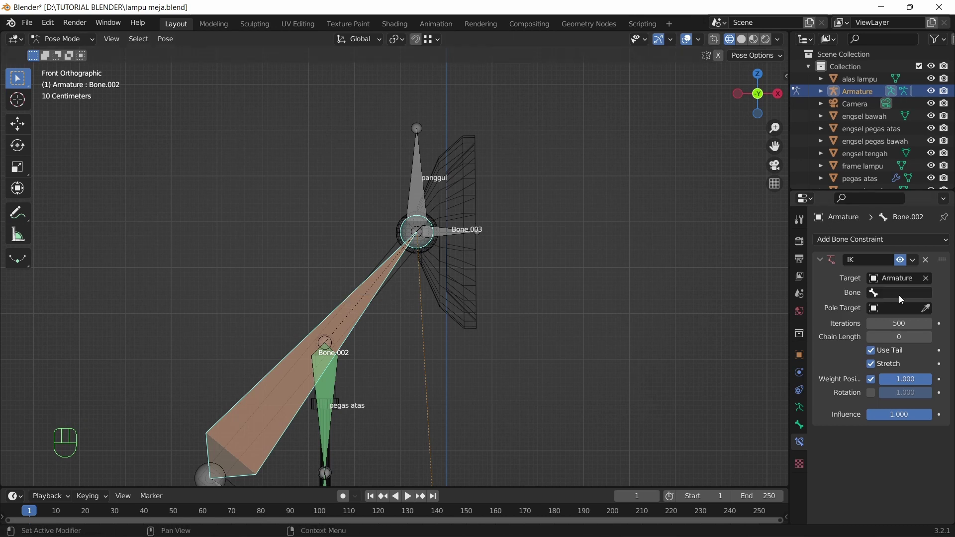
{"action": "left_click_drag", "start_coordinate": [900, 300], "coordinate": [846, 387]}
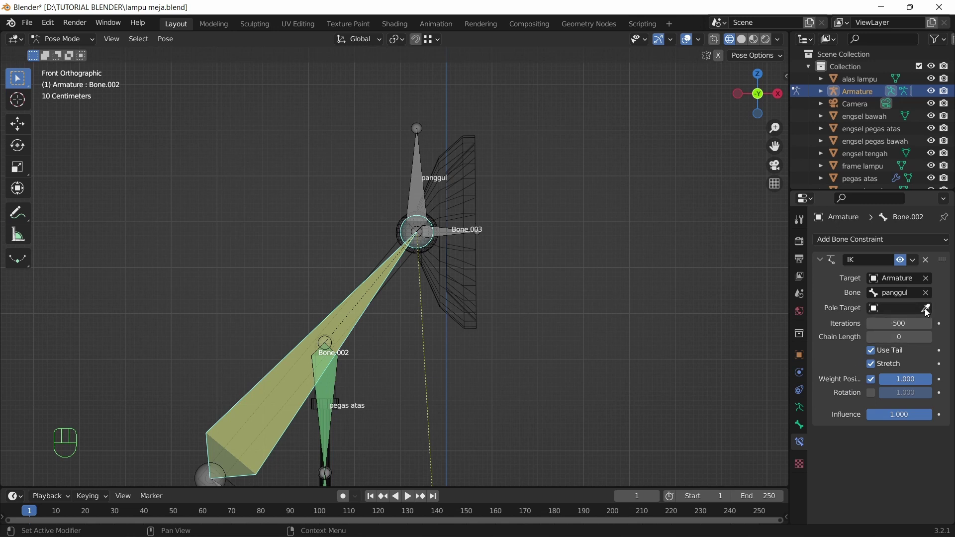
Set the IK chain length to 2, then grab panggul to test the arm bends.
{"action": "scroll", "scroll_direction": "down", "scroll_amount": 3}
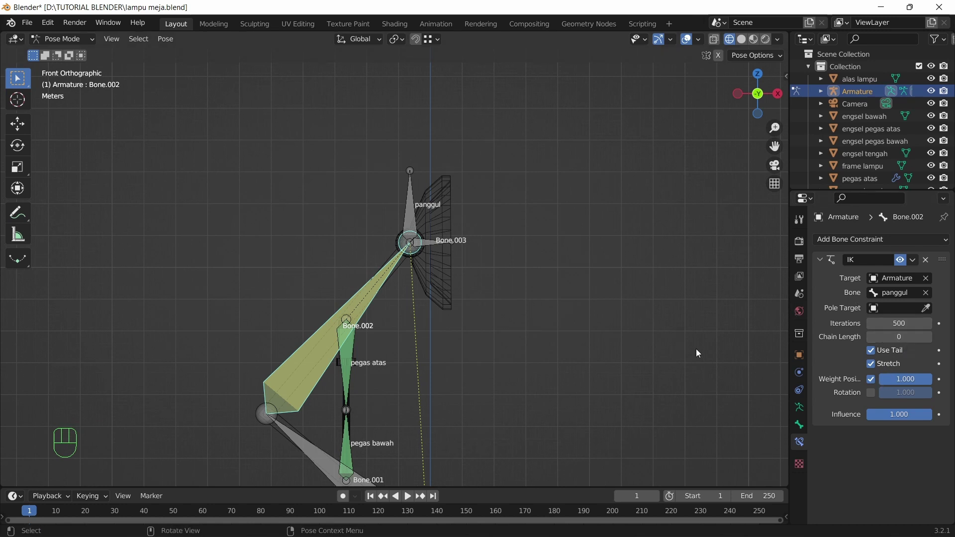
{"action": "scroll", "scroll_direction": "down", "scroll_amount": 3}
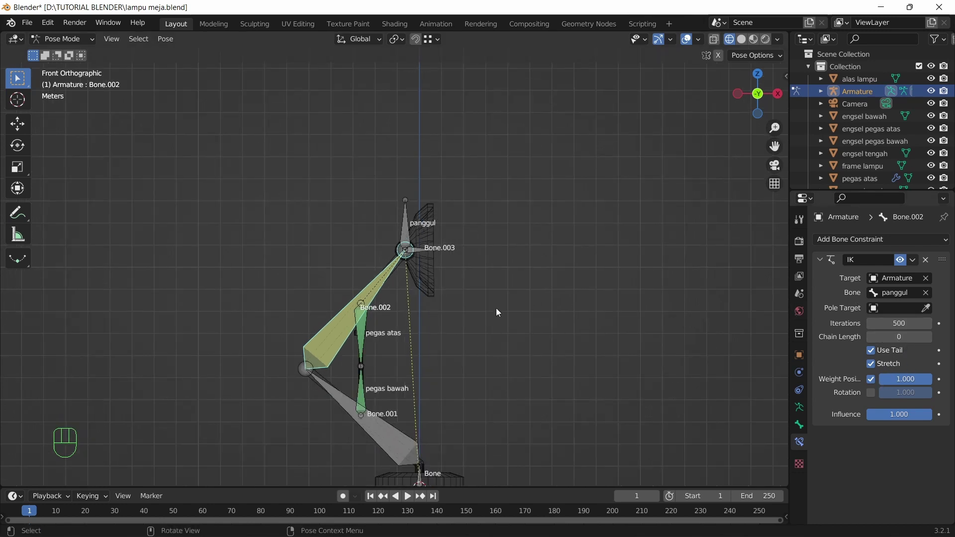
{"action": "scroll", "scroll_direction": "down", "scroll_amount": 3}
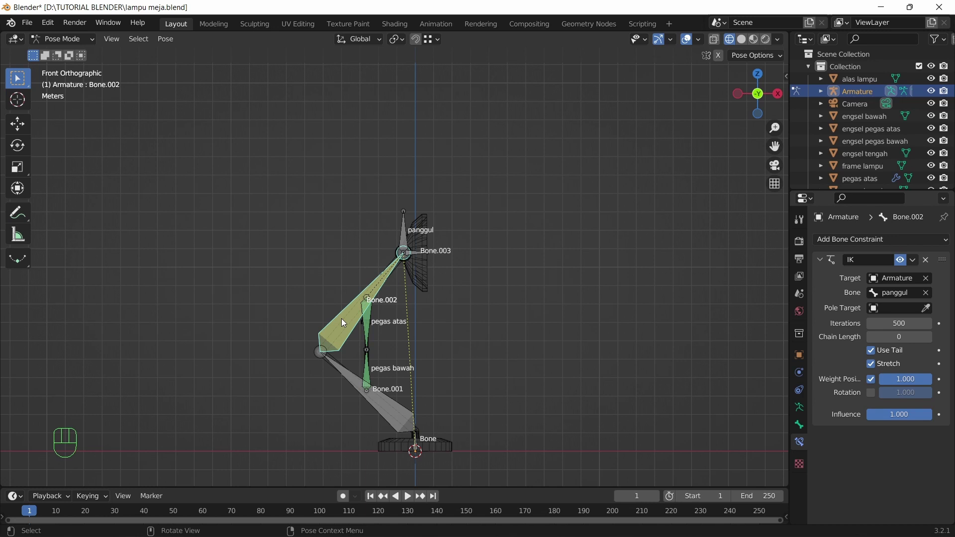
{"action": "double_click", "coordinate": [926, 342]}
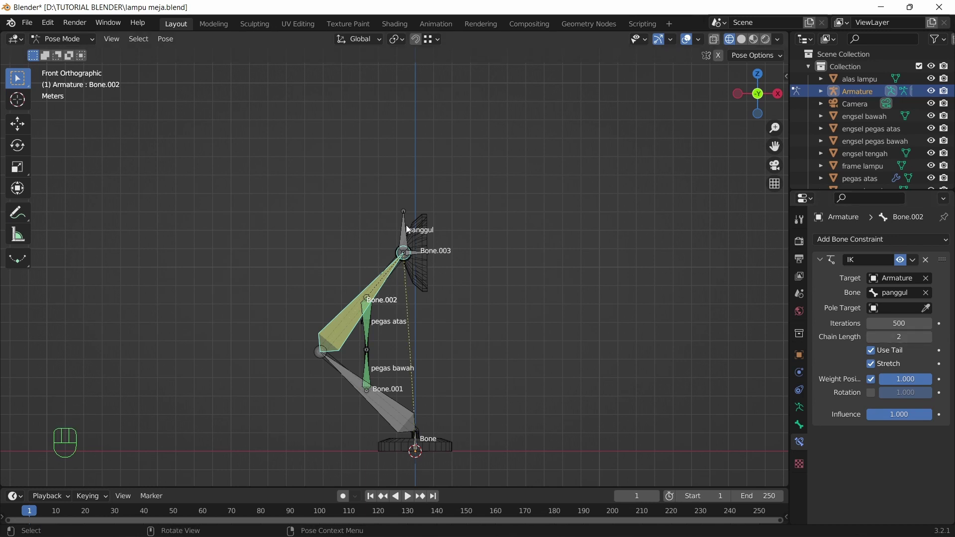
{"action": "left_click", "coordinate": [407, 238]}
{"action": "key", "text": "g"}
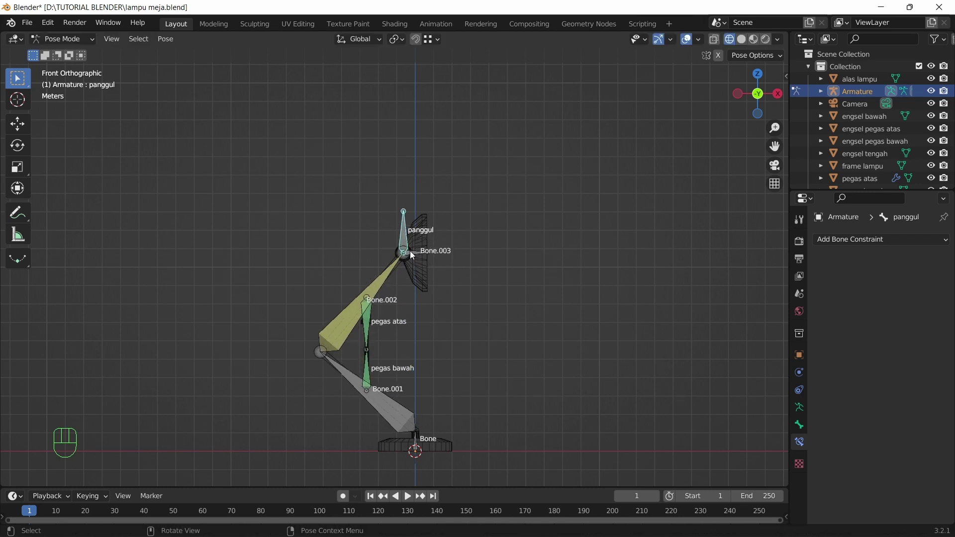
Inspect the lamp shade, base and materials in Object Mode under shaded preview.
{"action": "scroll", "scroll_direction": "up", "scroll_amount": 3}
{"action": "left_click_drag", "start_coordinate": [477, 277], "coordinate": [463, 283]}
{"action": "scroll", "scroll_direction": "down", "scroll_amount": 3}
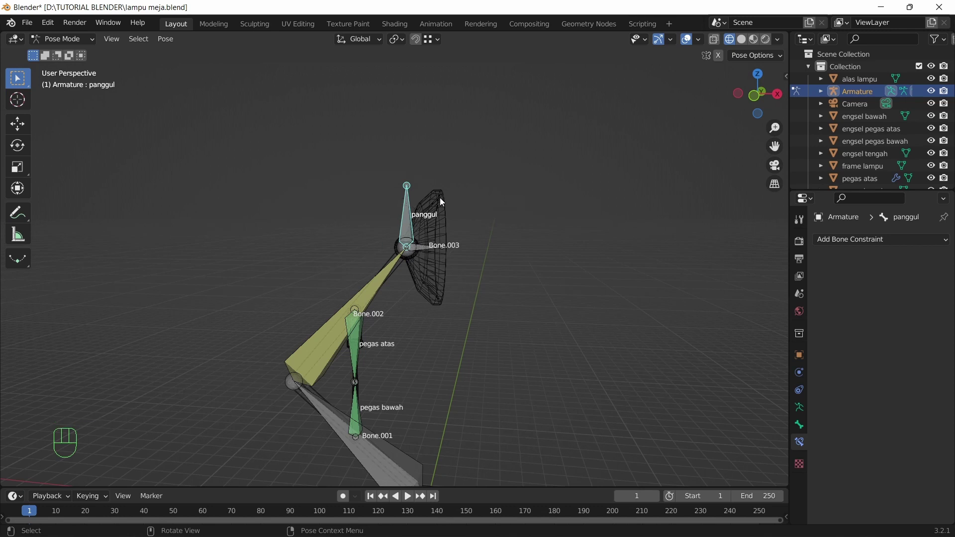
{"action": "left_click", "coordinate": [442, 191]}
{"action": "left_click_drag", "start_coordinate": [61, 40], "coordinate": [67, 53]}
{"action": "left_click", "coordinate": [449, 199]}
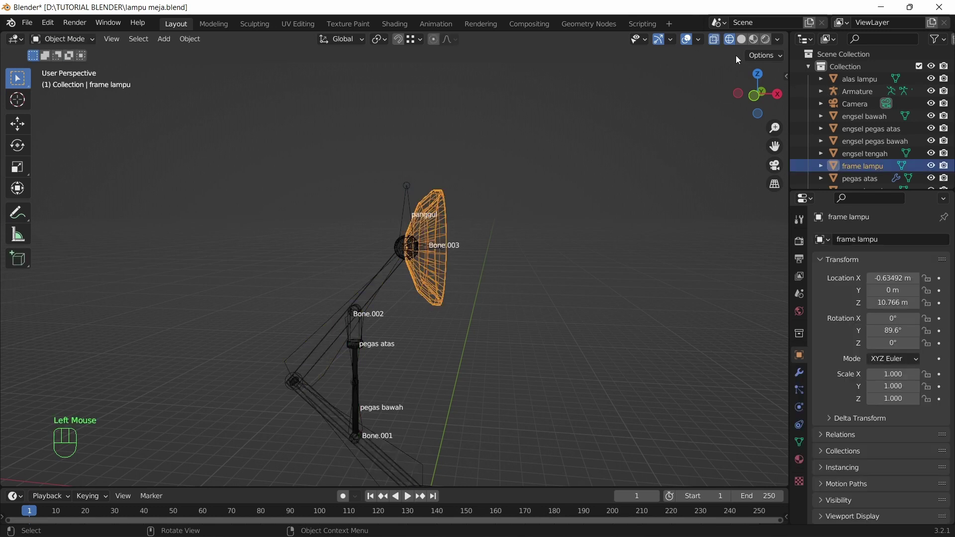
{"action": "left_click", "coordinate": [363, 350]}
{"action": "left_click_drag", "start_coordinate": [758, 43], "coordinate": [757, 43]}
{"action": "scroll", "scroll_direction": "down", "scroll_amount": 3}
{"action": "left_click", "coordinate": [430, 453]}
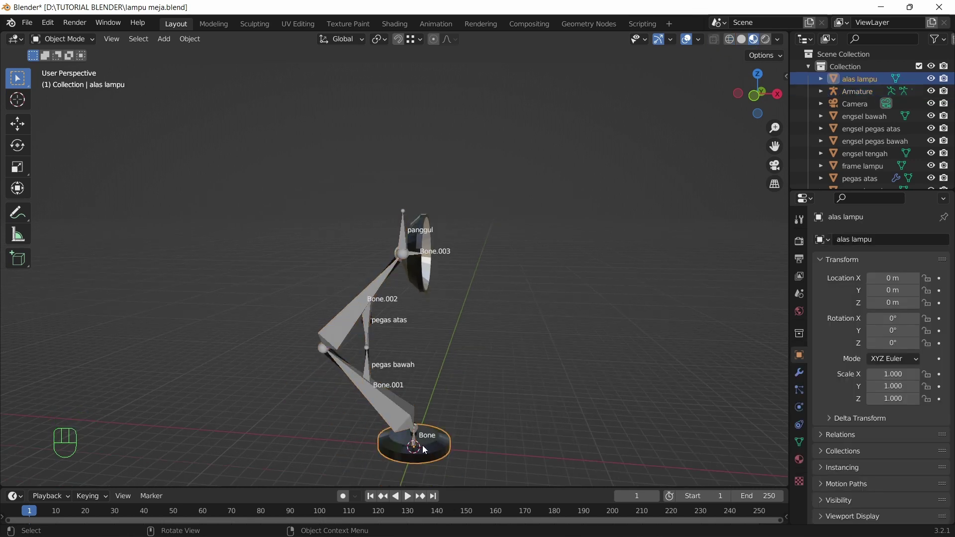
Select the armature, return to Pose Mode in solid shading and select Bone.001.
{"action": "left_click", "coordinate": [369, 295]}
{"action": "left_click_drag", "start_coordinate": [59, 38], "coordinate": [76, 89]}
{"action": "left_click", "coordinate": [404, 235]}
{"action": "key", "text": "g"}
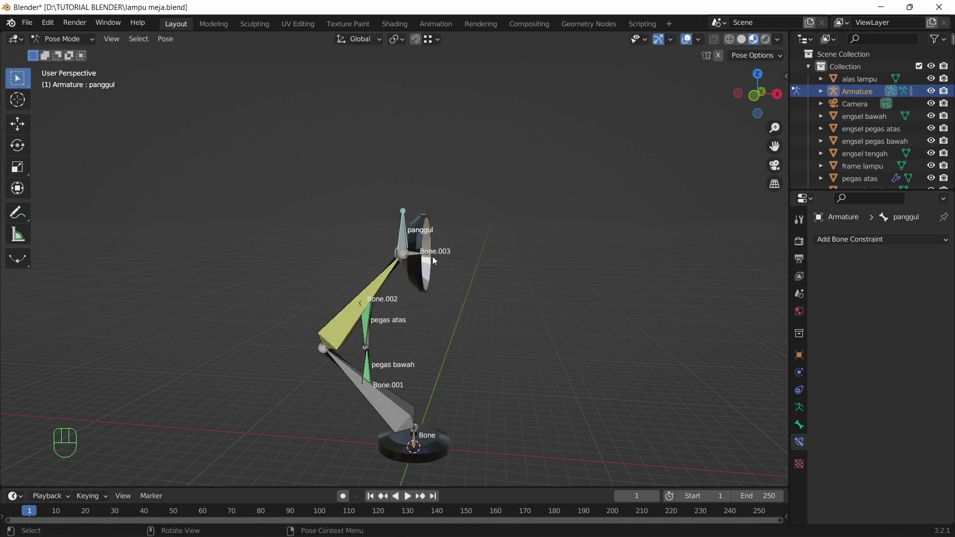
{"action": "scroll", "scroll_direction": "up", "scroll_amount": 3}
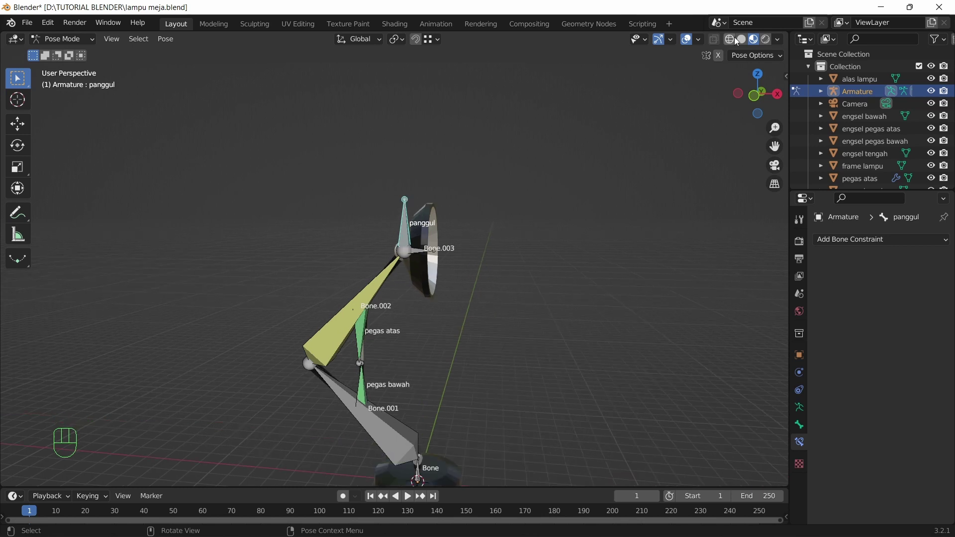
{"action": "left_click", "coordinate": [741, 38]}
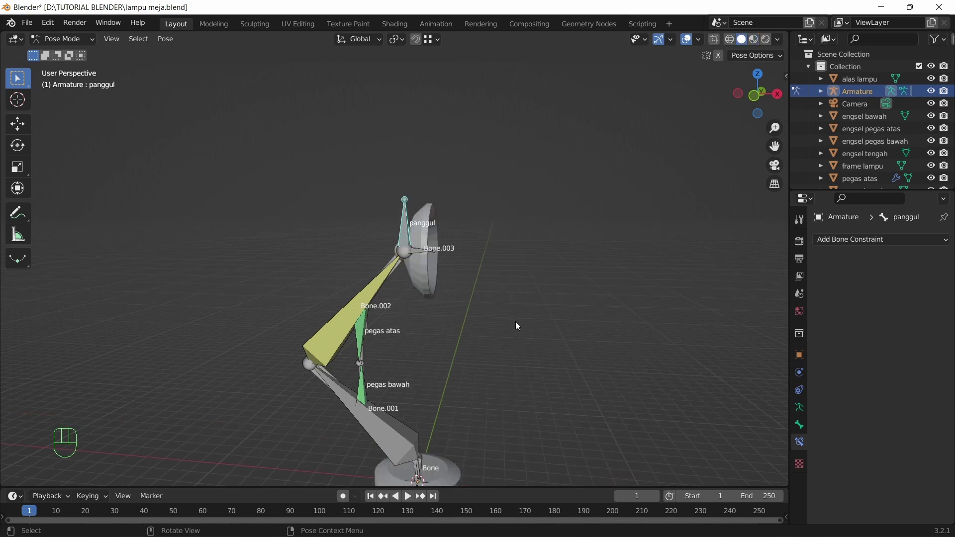
{"action": "left_click_drag", "start_coordinate": [524, 348], "coordinate": [518, 225]}
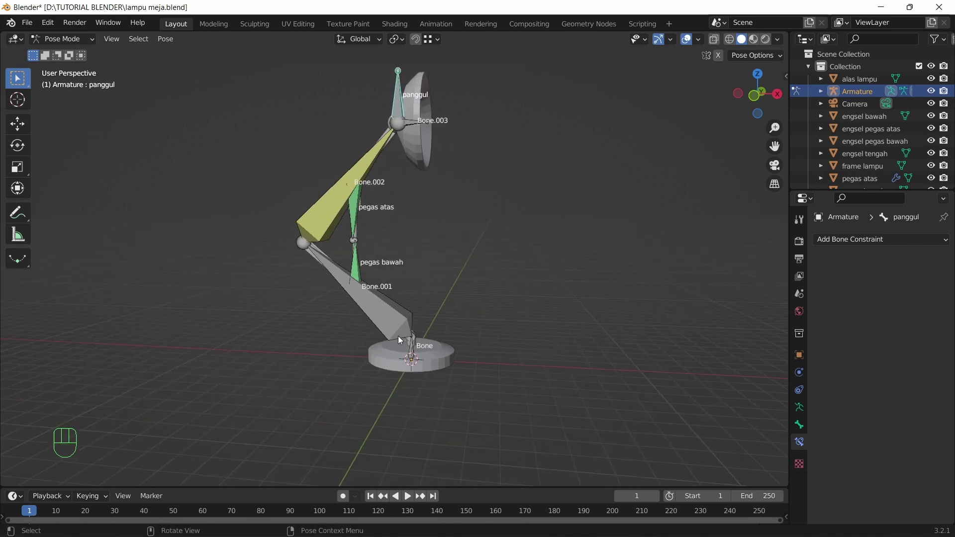
{"action": "left_click", "coordinate": [394, 321]}
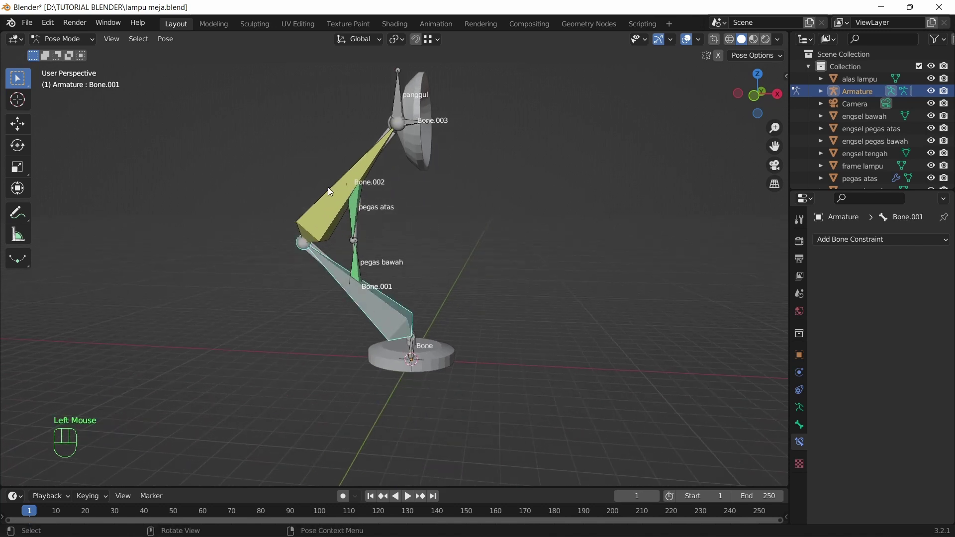
{"action": "left_click", "coordinate": [800, 406]}
Switch to wireframe shading and set the armature's Display As to Stick.
{"action": "left_click_drag", "start_coordinate": [904, 442], "coordinate": [896, 468]}
{"action": "left_click", "coordinate": [727, 40]}
{"action": "left_click", "coordinate": [735, 42]}
{"action": "left_click_drag", "start_coordinate": [604, 221], "coordinate": [569, 249]}
{"action": "scroll", "scroll_direction": "up", "scroll_amount": 3}
{"action": "left_click_drag", "start_coordinate": [509, 338], "coordinate": [520, 225]}
{"action": "left_click_drag", "start_coordinate": [530, 295], "coordinate": [500, 318]}
{"action": "left_click", "coordinate": [497, 295]}
{"action": "left_click", "coordinate": [512, 291]}
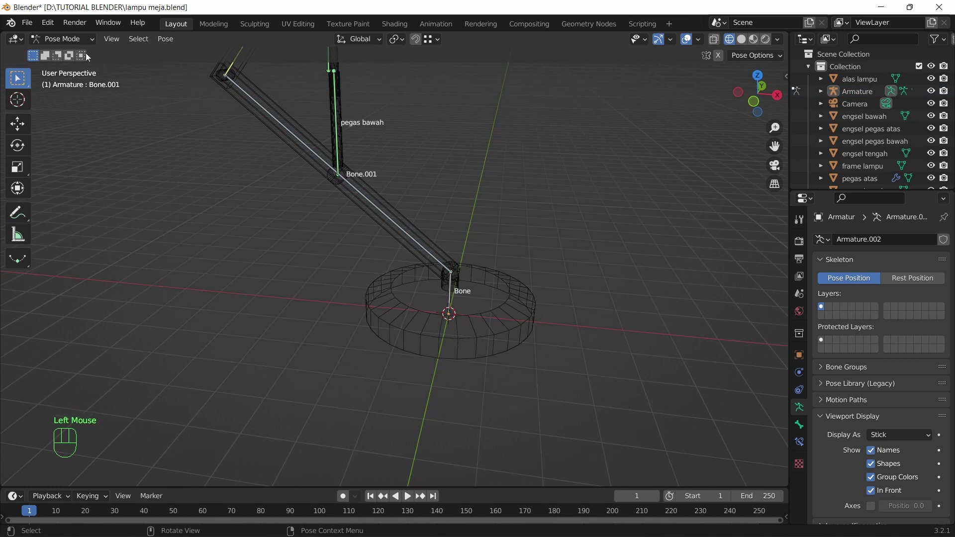
In solid shading, select alas lampu, the base pivot post and engsel bawah.
{"action": "left_click_drag", "start_coordinate": [68, 43], "coordinate": [64, 56]}
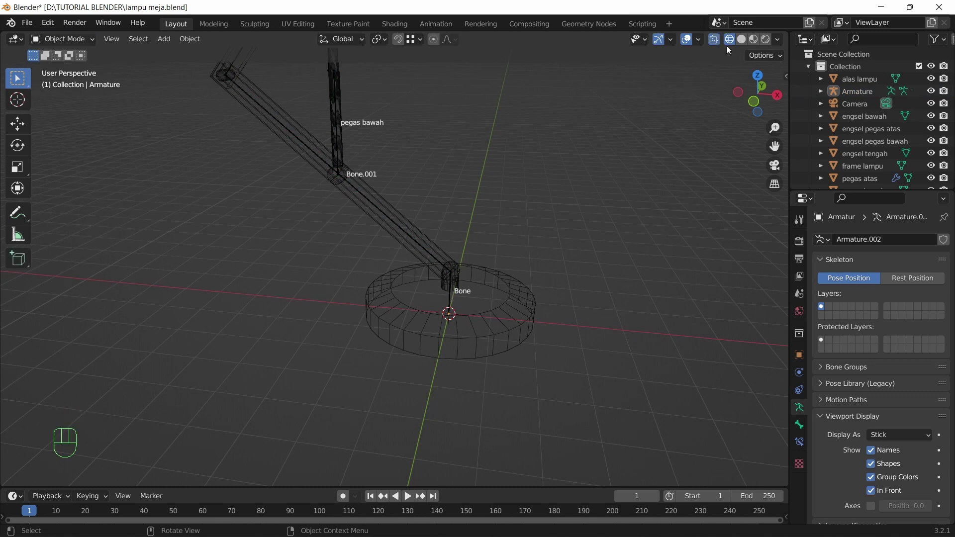
{"action": "left_click", "coordinate": [743, 41]}
{"action": "left_click_drag", "start_coordinate": [579, 230], "coordinate": [578, 229]}
{"action": "left_click", "coordinate": [500, 302]}
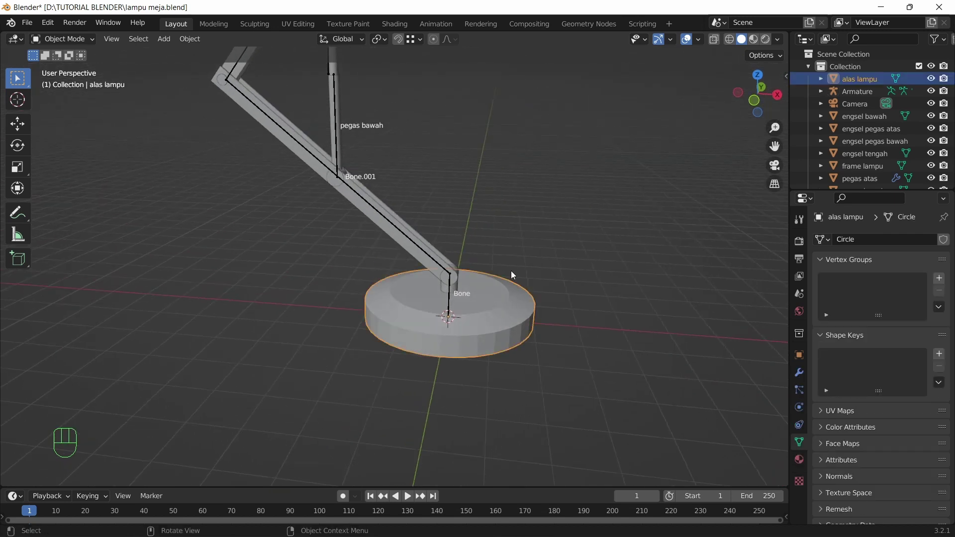
{"action": "left_click", "coordinate": [456, 288]}
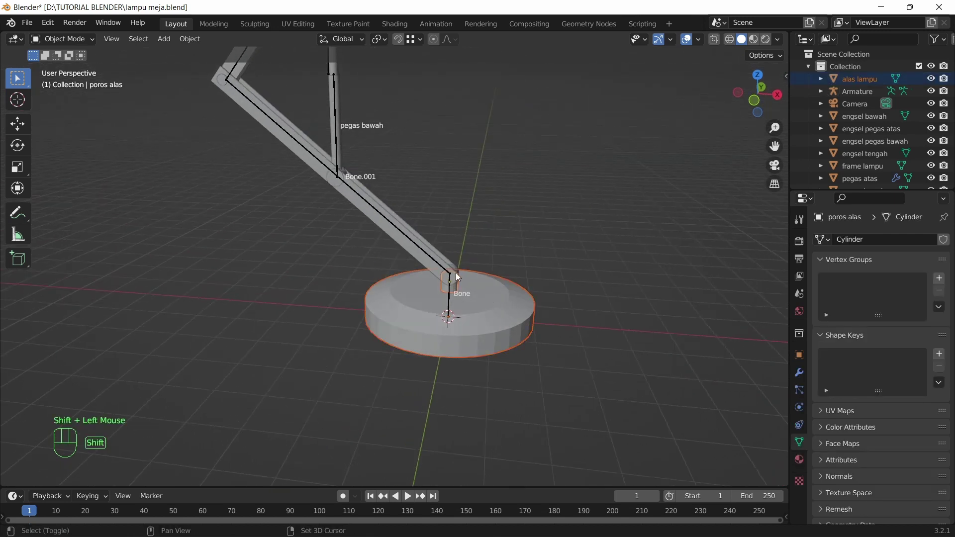
{"action": "left_click", "coordinate": [458, 272]}
{"action": "left_click_drag", "start_coordinate": [524, 275], "coordinate": [509, 285]}
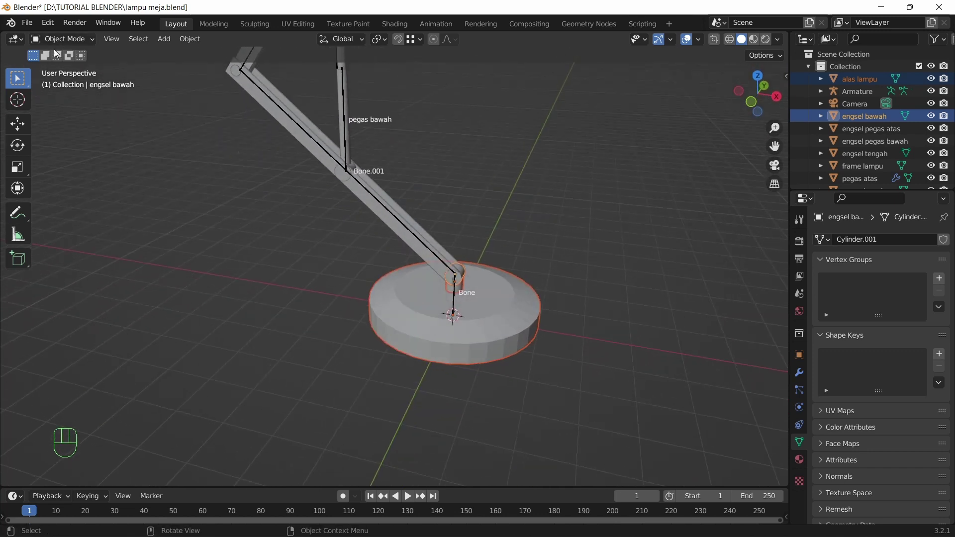
{"action": "left_click_drag", "start_coordinate": [55, 42], "coordinate": [152, 175]}
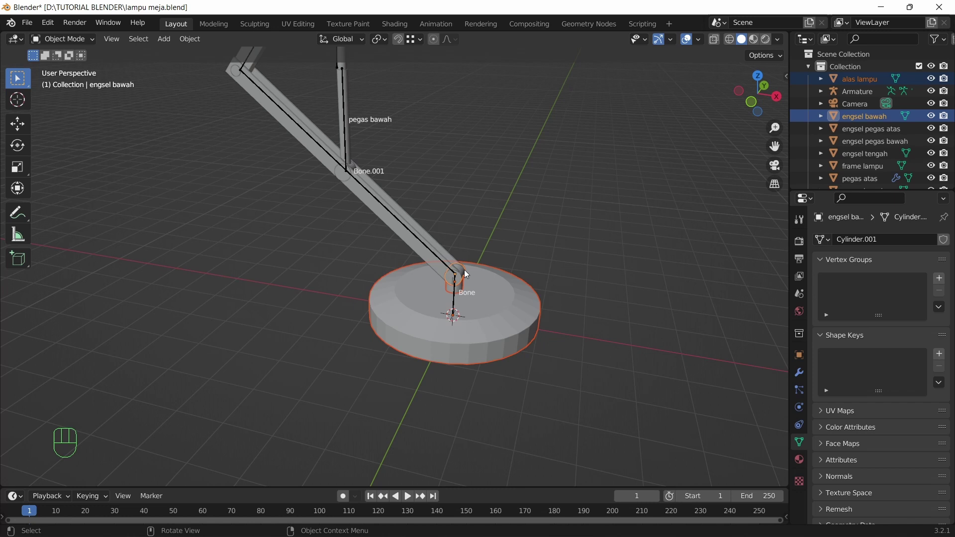
{"action": "left_click_drag", "start_coordinate": [535, 269], "coordinate": [511, 266]}
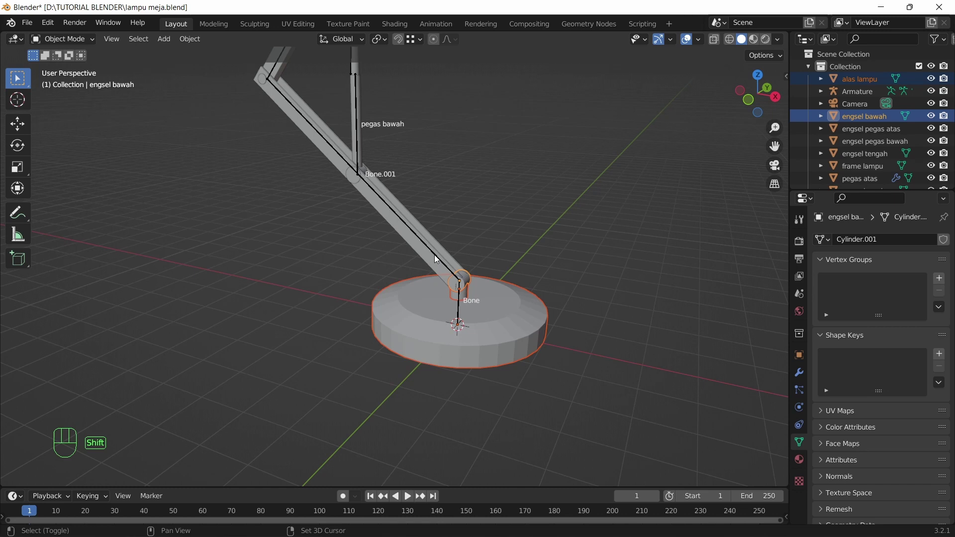
Add the Armature, enter Pose Mode, select the root Bone and parent the base parts to it.
{"action": "left_click", "coordinate": [440, 259]}
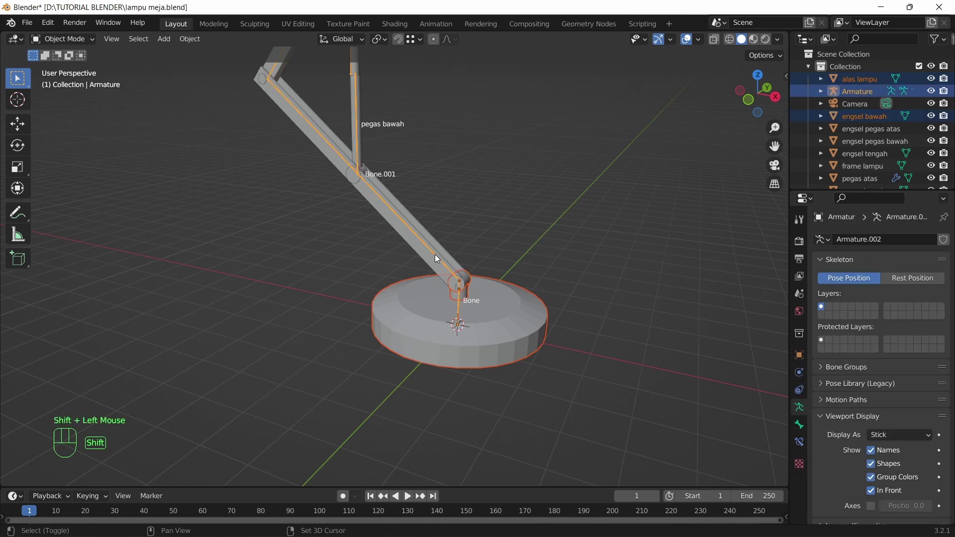
{"action": "left_click_drag", "start_coordinate": [61, 41], "coordinate": [59, 85]}
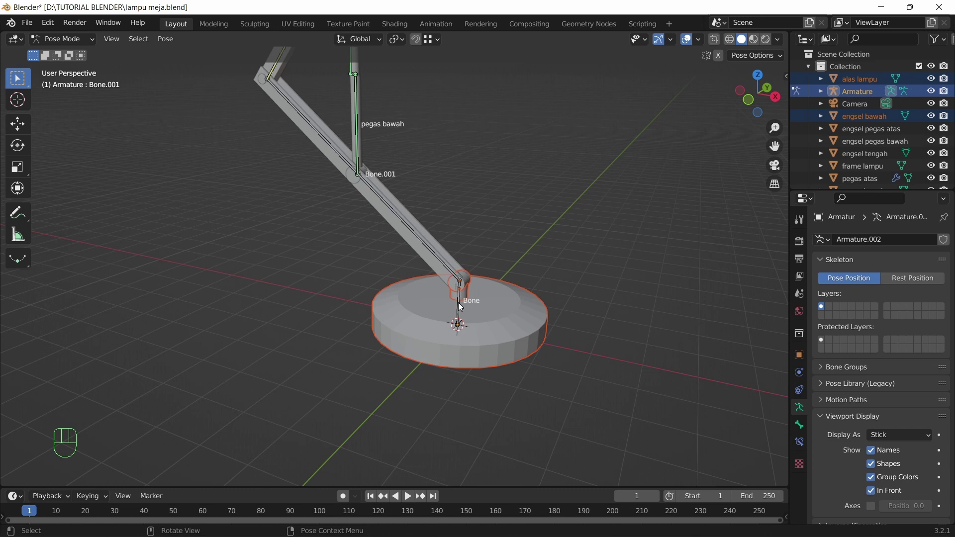
{"action": "left_click", "coordinate": [461, 304]}
{"action": "left_click_drag", "start_coordinate": [494, 301], "coordinate": [484, 329]}
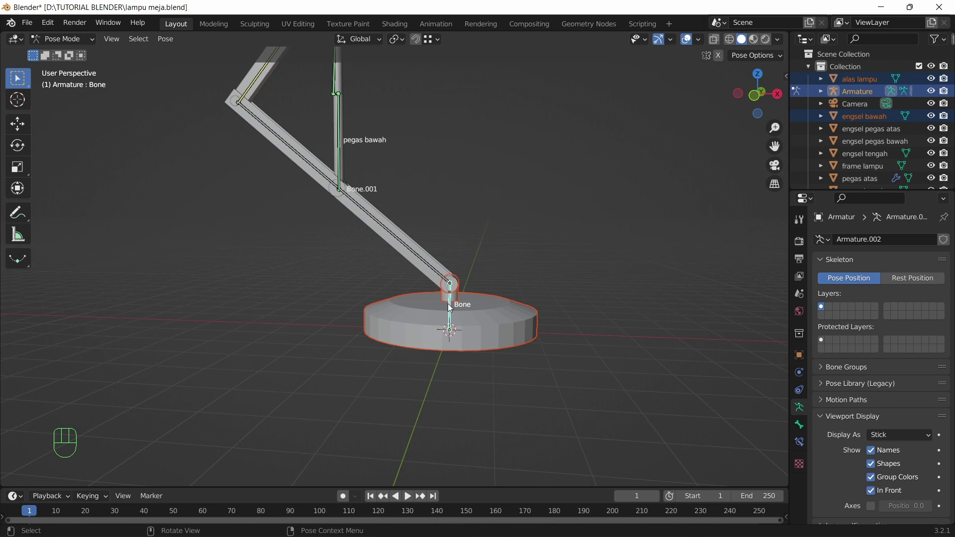
{"action": "key", "text": "ctrl+p"}
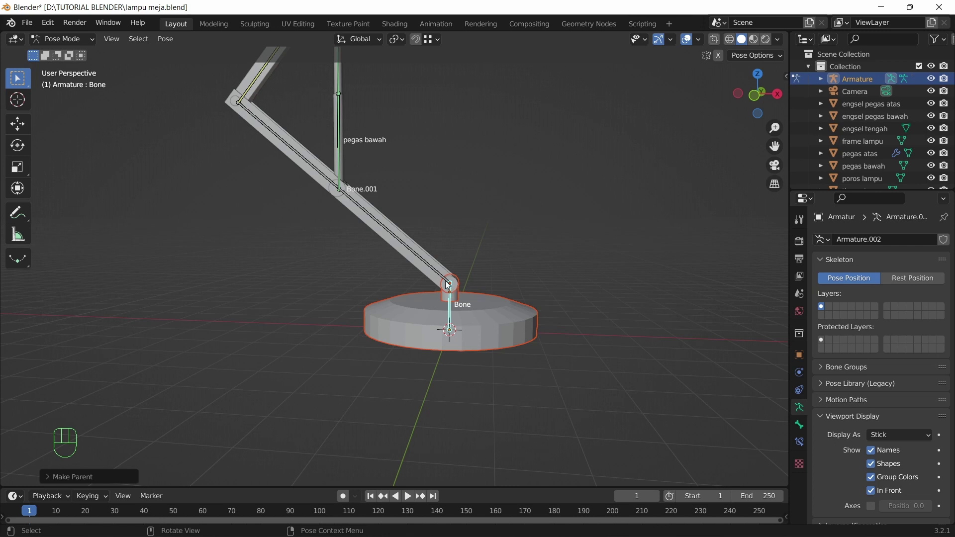
Check tiang bawah, alas lampu and the Armature, then grab the root Bone to confirm the base follows.
{"action": "left_click_drag", "start_coordinate": [426, 235], "coordinate": [440, 244]}
{"action": "left_click_drag", "start_coordinate": [78, 44], "coordinate": [78, 55]}
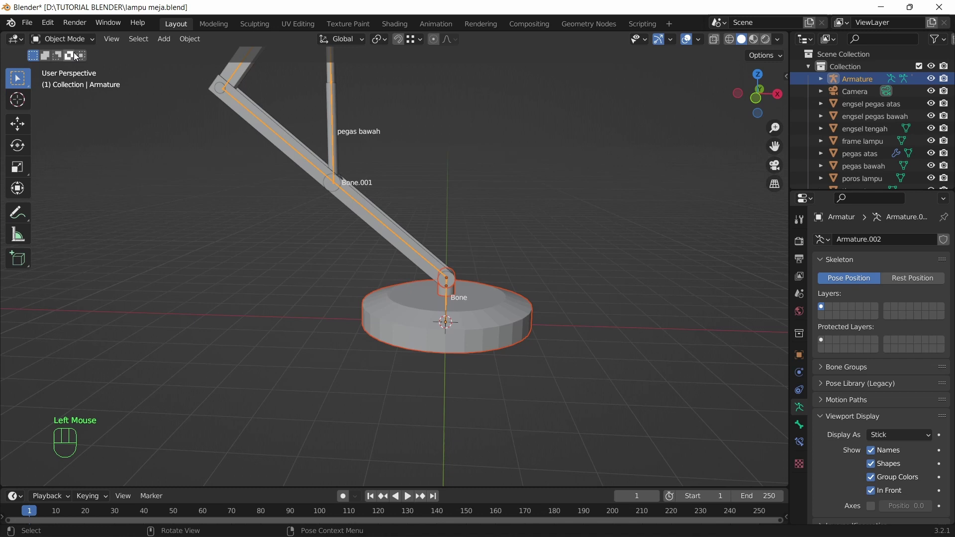
{"action": "left_click", "coordinate": [433, 260]}
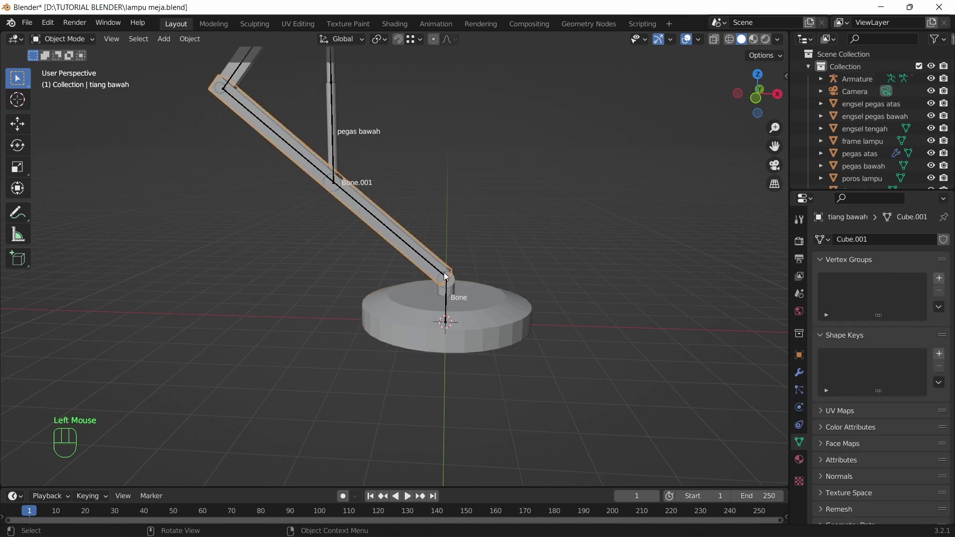
{"action": "left_click", "coordinate": [483, 296]}
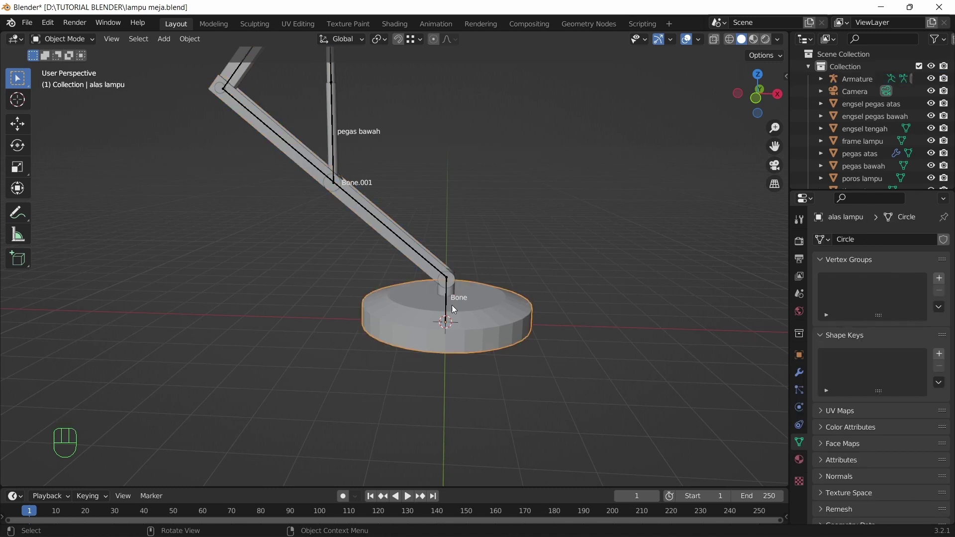
{"action": "left_click", "coordinate": [450, 297]}
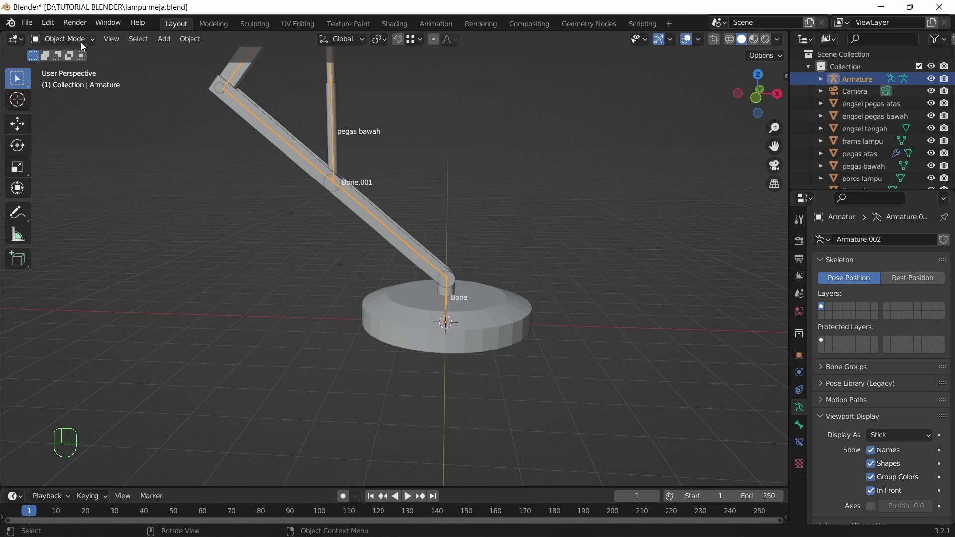
{"action": "left_click_drag", "start_coordinate": [82, 43], "coordinate": [67, 84]}
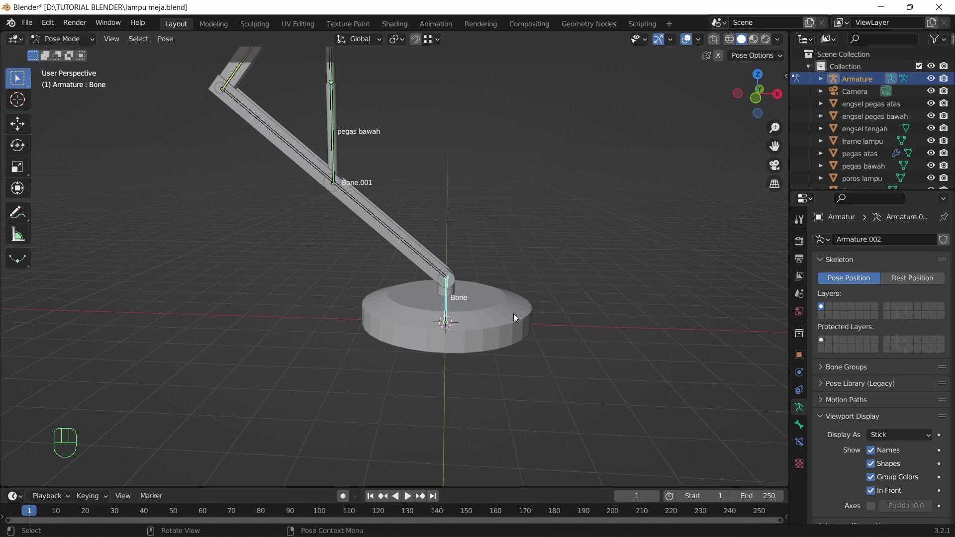
{"action": "key", "text": "g"}
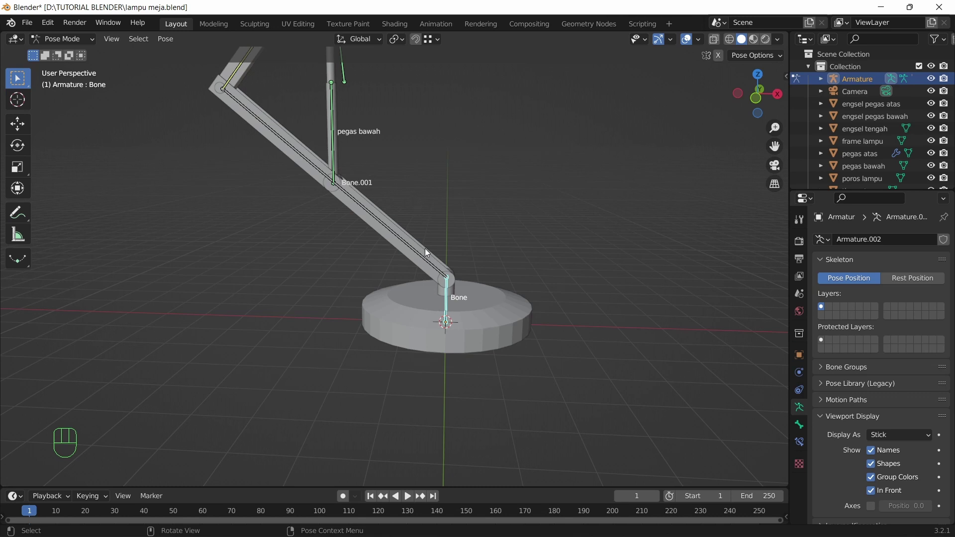
In Object Mode, select engsel pegas bawah and frame the lower arm with its hinge.
{"action": "left_click_drag", "start_coordinate": [42, 41], "coordinate": [47, 54]}
{"action": "left_click", "coordinate": [433, 257]}
{"action": "left_click_drag", "start_coordinate": [448, 238], "coordinate": [458, 247]}
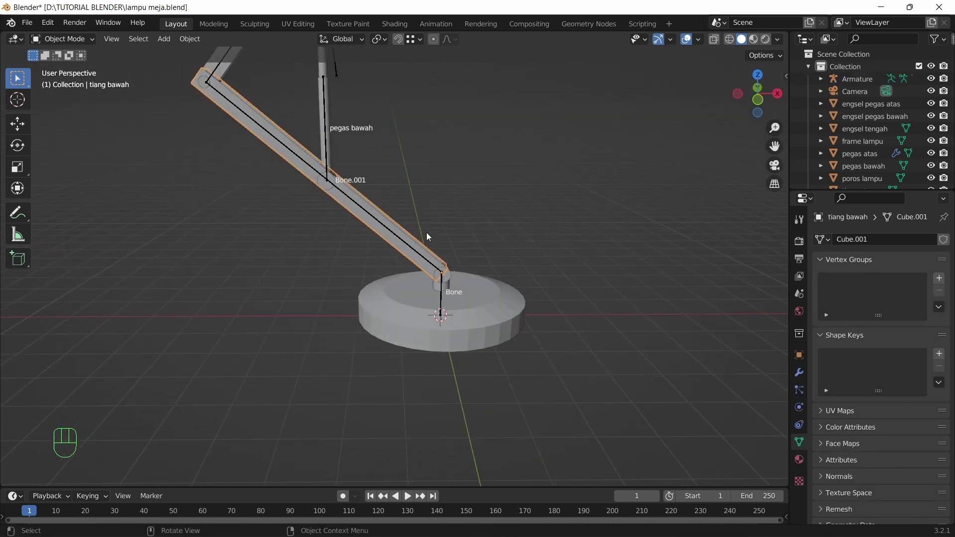
{"action": "left_click_drag", "start_coordinate": [421, 215], "coordinate": [396, 222]}
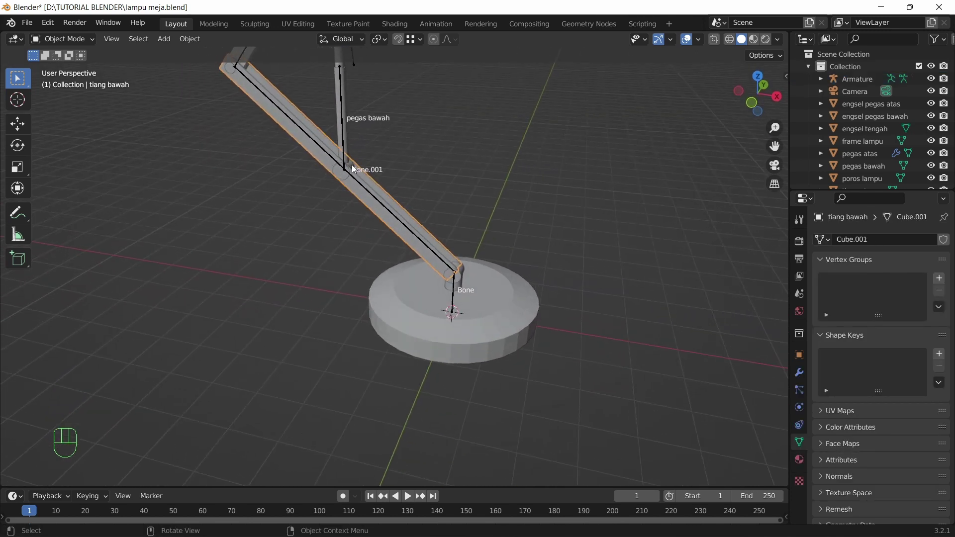
{"action": "left_click", "coordinate": [358, 169]}
{"action": "scroll", "scroll_direction": "up", "scroll_amount": 3}
{"action": "left_click_drag", "start_coordinate": [361, 155], "coordinate": [424, 264]}
{"action": "left_click_drag", "start_coordinate": [443, 254], "coordinate": [461, 226]}
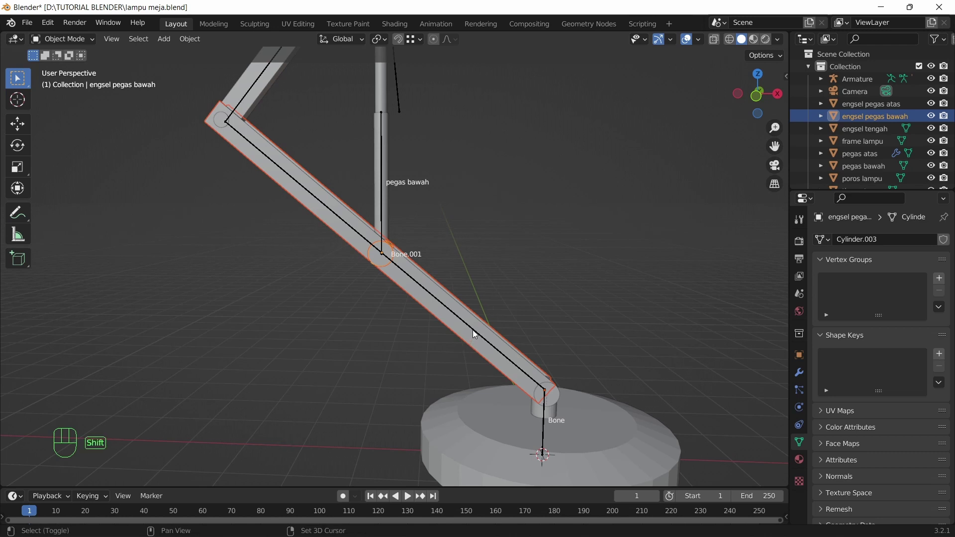
Add the Armature, enter Pose Mode and parent the hinge to Bone.001.
{"action": "left_click", "coordinate": [478, 335]}
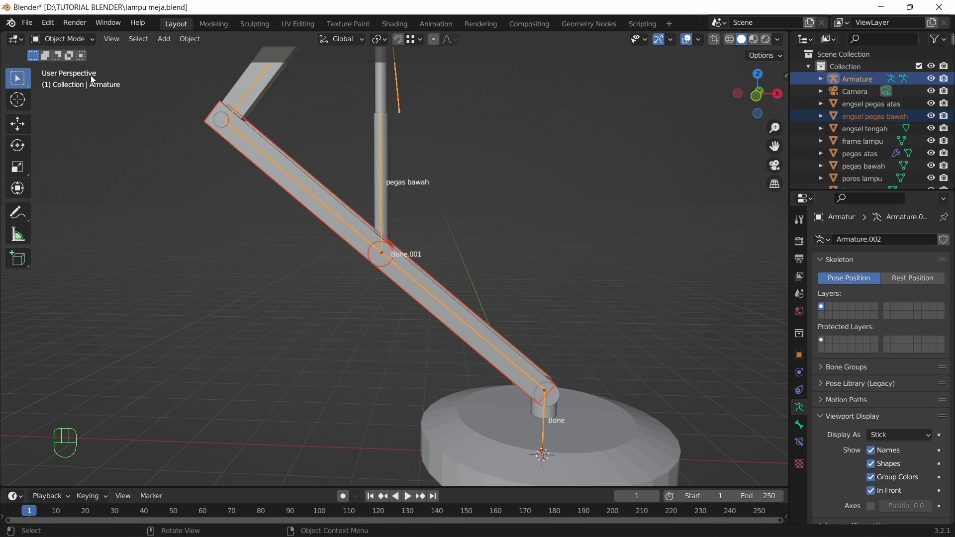
{"action": "left_click_drag", "start_coordinate": [78, 43], "coordinate": [67, 83]}
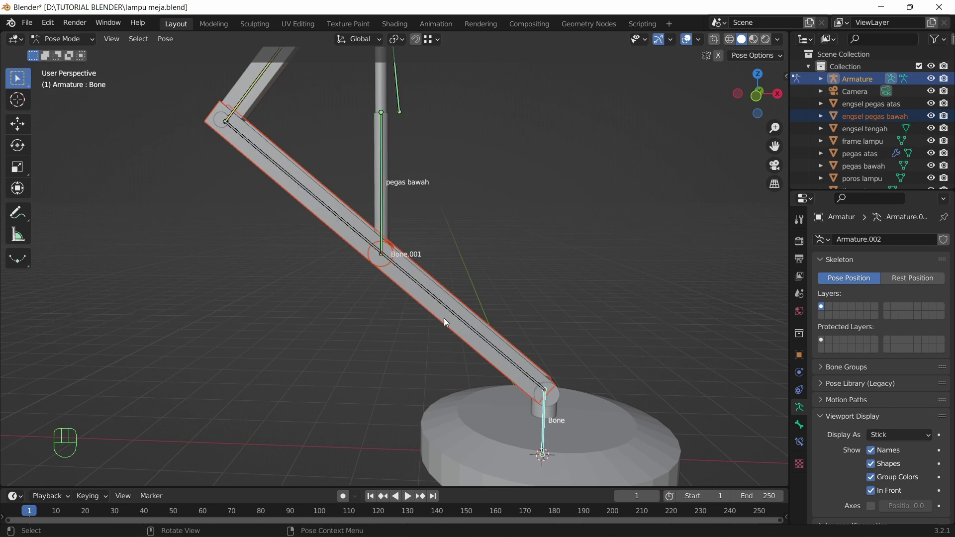
{"action": "left_click", "coordinate": [445, 306]}
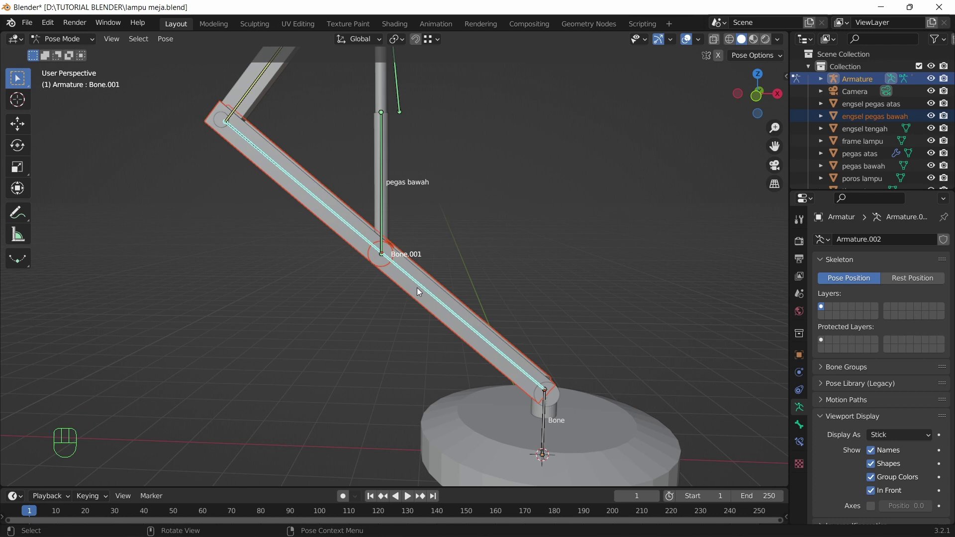
{"action": "key", "text": "ctrl+p"}
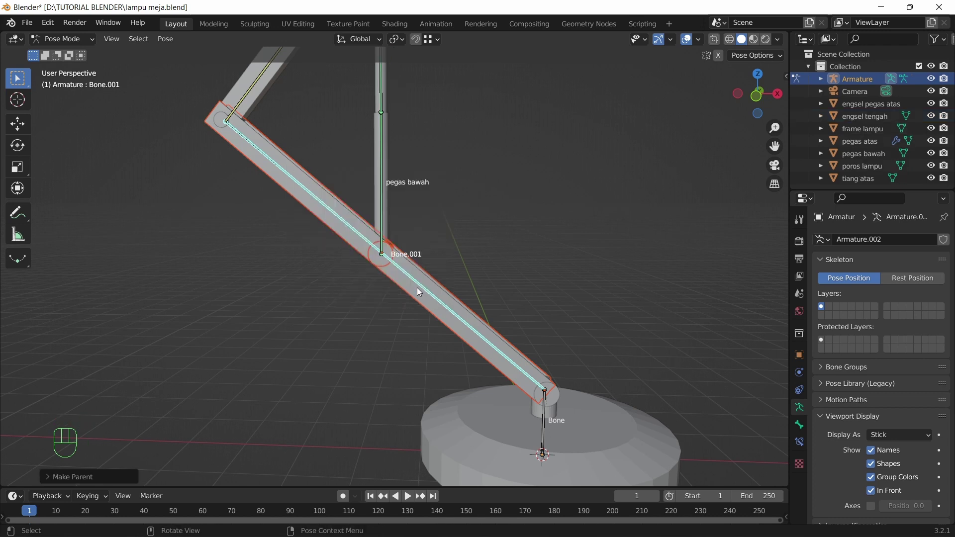
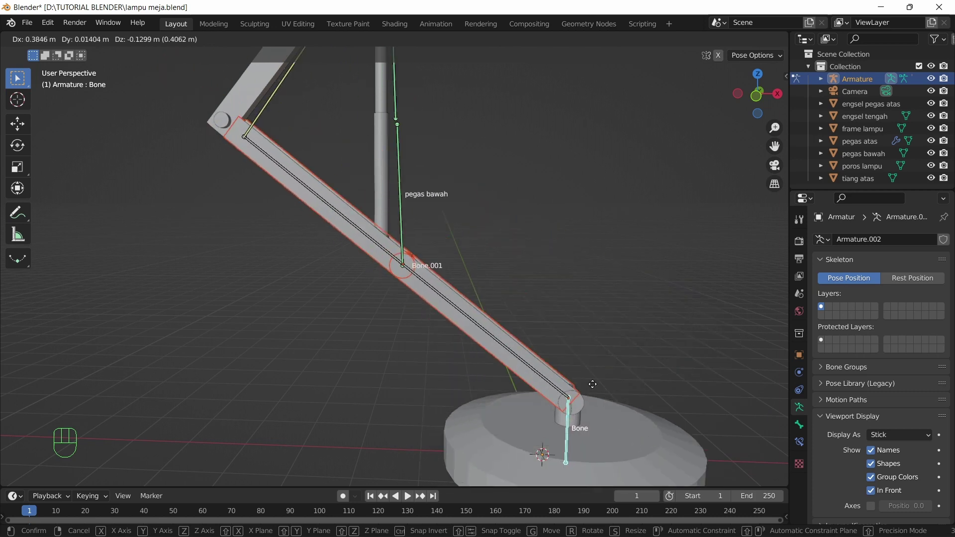
Test the rig, then select pegas bawah with the Armature and parent it to the pegas bawah bone.
{"action": "left_click_drag", "start_coordinate": [513, 213], "coordinate": [480, 254]}
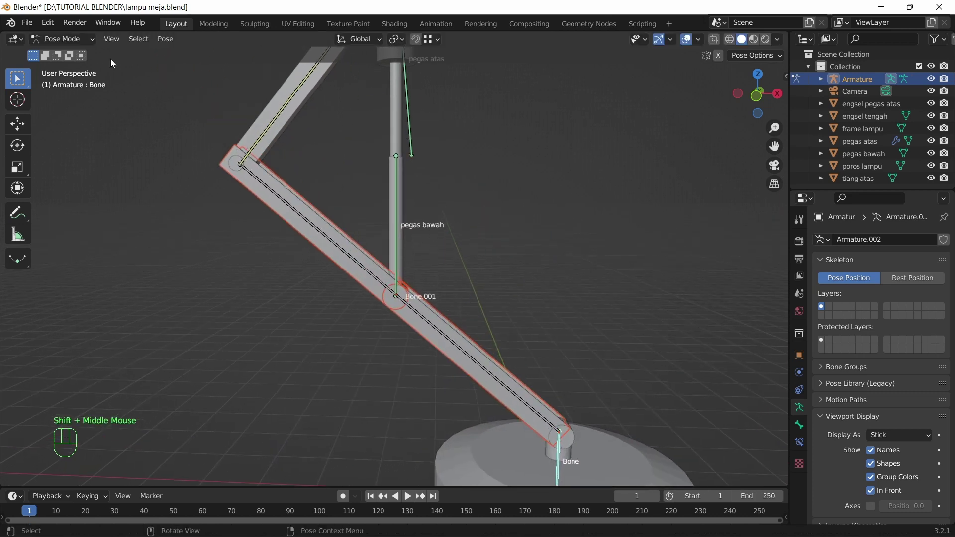
{"action": "left_click_drag", "start_coordinate": [69, 43], "coordinate": [71, 60]}
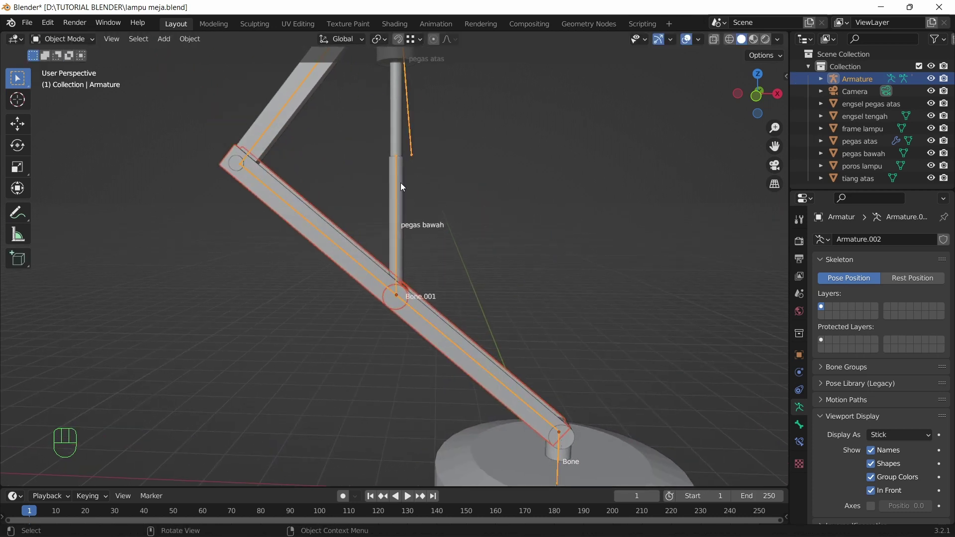
{"action": "left_click", "coordinate": [404, 184]}
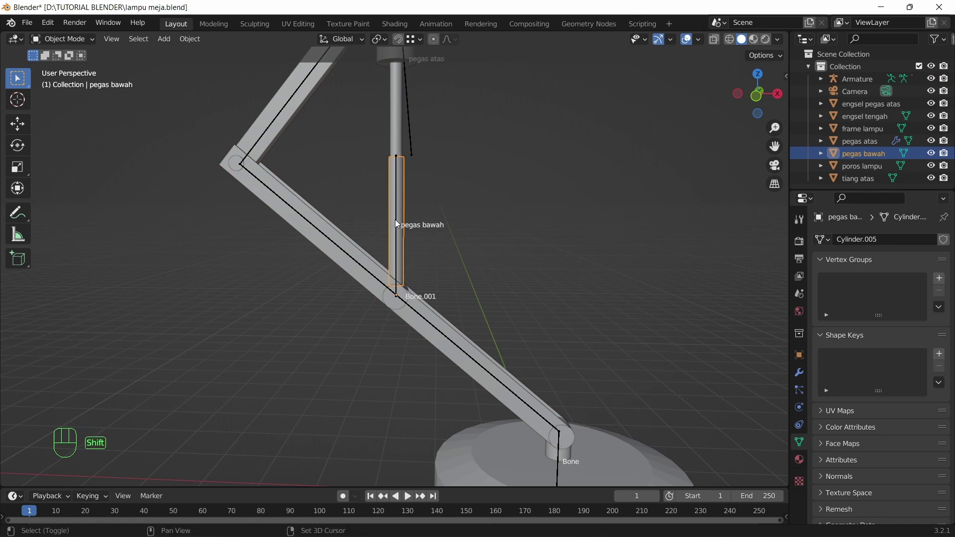
{"action": "left_click", "coordinate": [399, 220]}
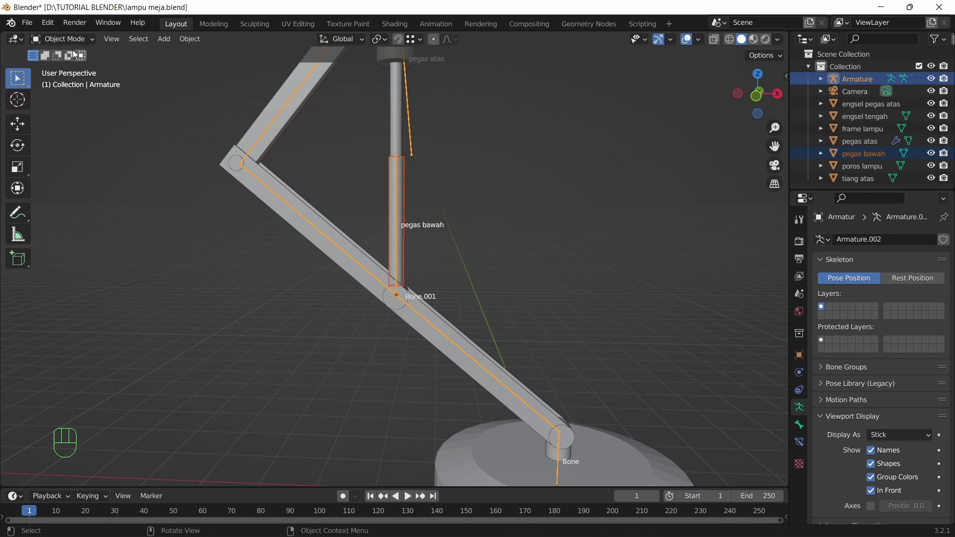
{"action": "left_click_drag", "start_coordinate": [65, 44], "coordinate": [72, 83]}
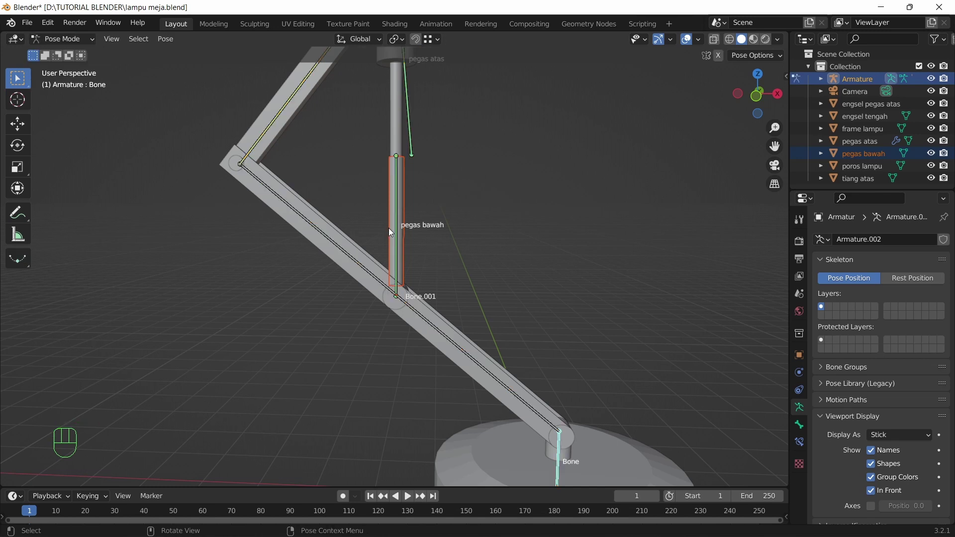
{"action": "left_click", "coordinate": [400, 220]}
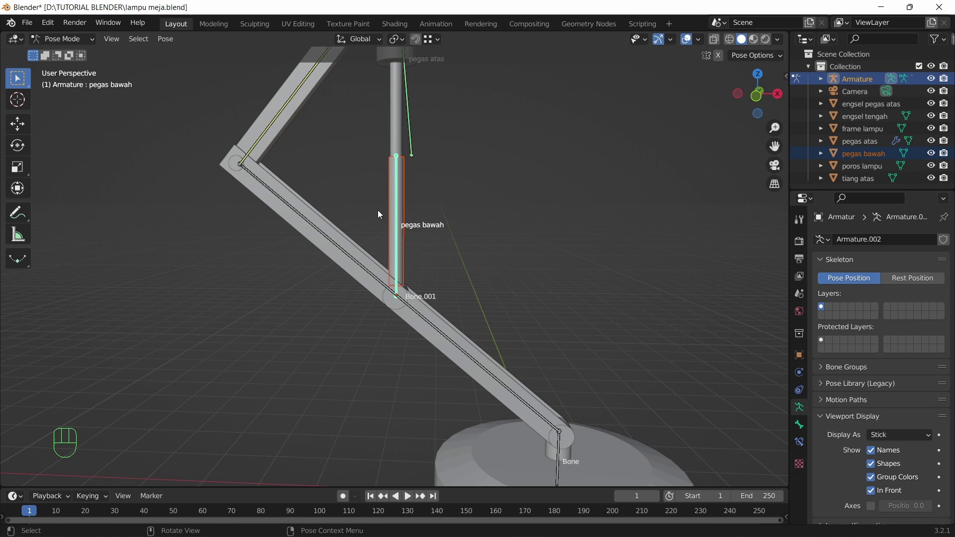
{"action": "key", "text": "ctrl+p"}
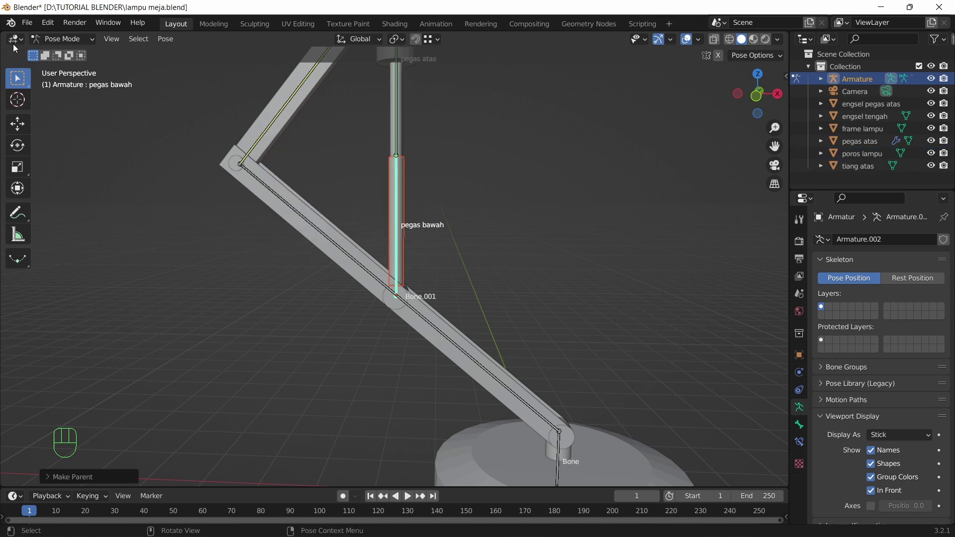
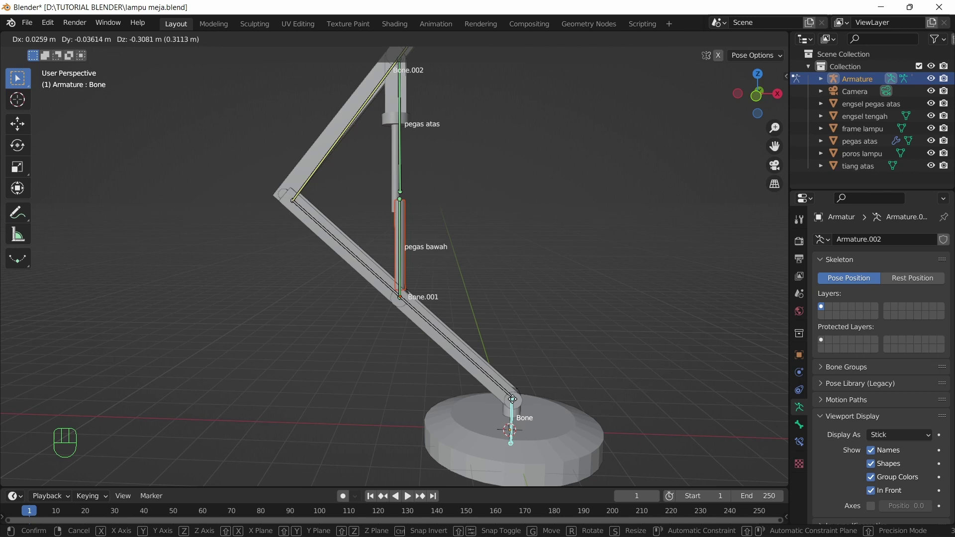
Test-move the base bone to watch its followers, then return to Object Mode.
{"action": "left_click_drag", "start_coordinate": [430, 242], "coordinate": [436, 332]}
{"action": "scroll", "scroll_direction": "up", "scroll_amount": 3}
{"action": "left_click", "coordinate": [292, 311]}
{"action": "left_click", "coordinate": [288, 310]}
{"action": "left_click_drag", "start_coordinate": [79, 44], "coordinate": [82, 59]}
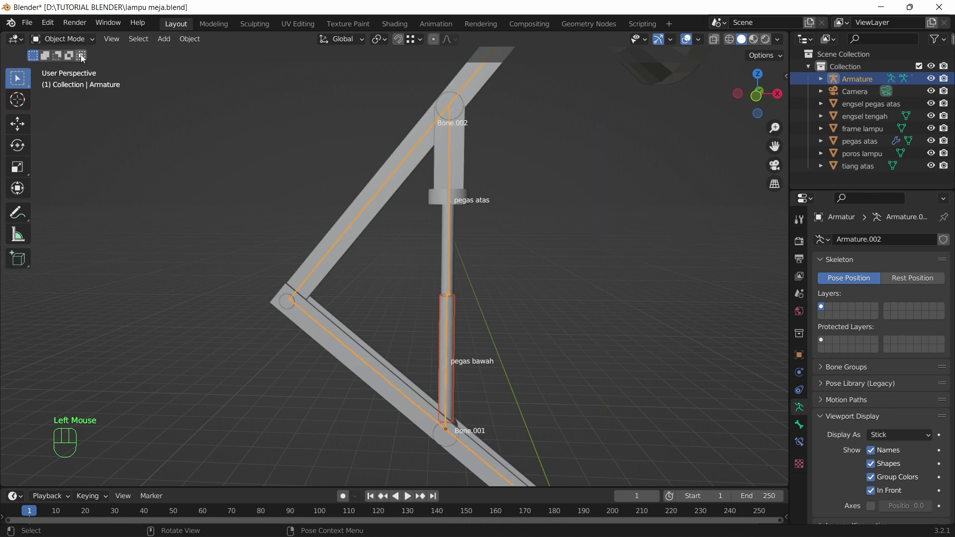
Select engsel tengah with the Armature and parent it to Bone.001 in Pose Mode.
{"action": "left_click", "coordinate": [285, 302]}
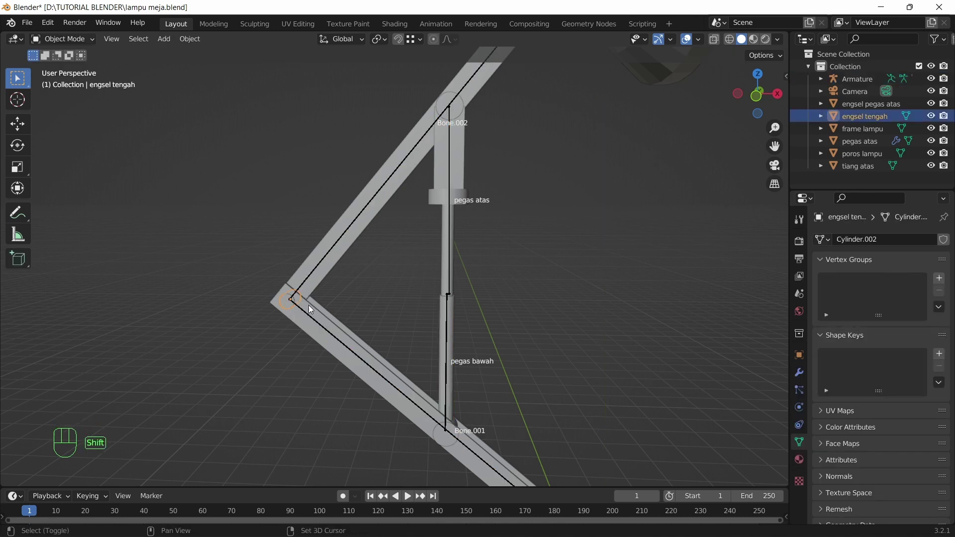
{"action": "left_click", "coordinate": [314, 319]}
{"action": "left_click_drag", "start_coordinate": [70, 47], "coordinate": [79, 88]}
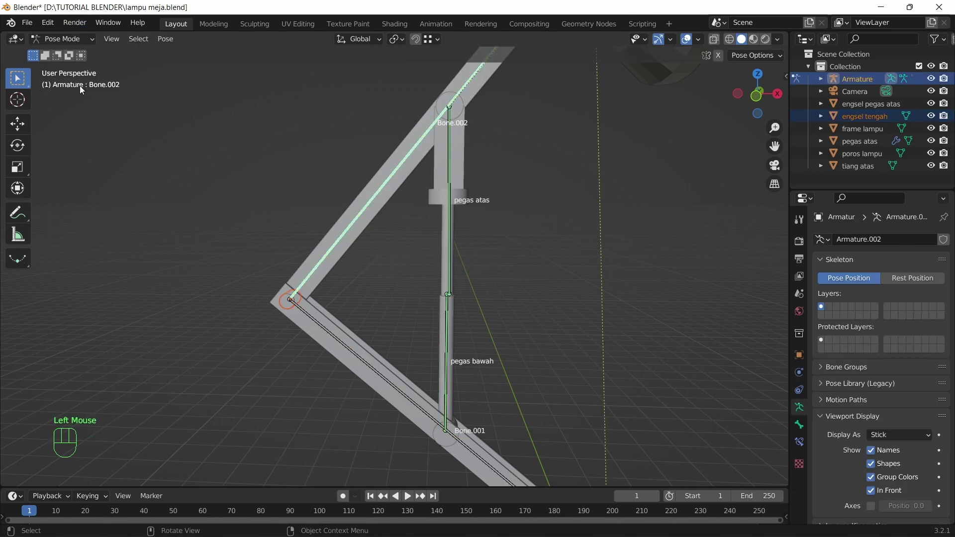
{"action": "left_click", "coordinate": [310, 318]}
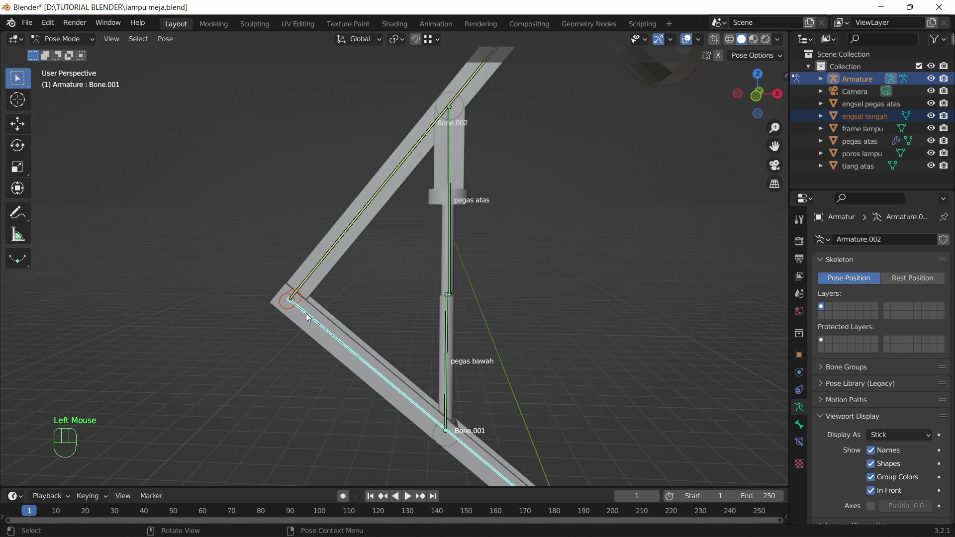
{"action": "key", "text": "ctrl+p"}
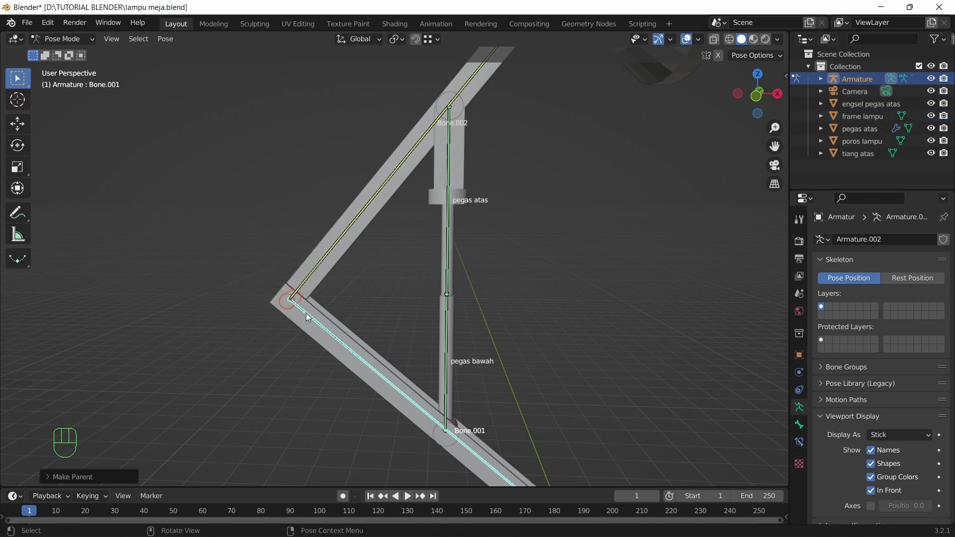
{"action": "left_click_drag", "start_coordinate": [83, 40], "coordinate": [79, 56]}
Parent the upper arm tiang atas to Bone.002 of the armature.
{"action": "left_click", "coordinate": [361, 233]}
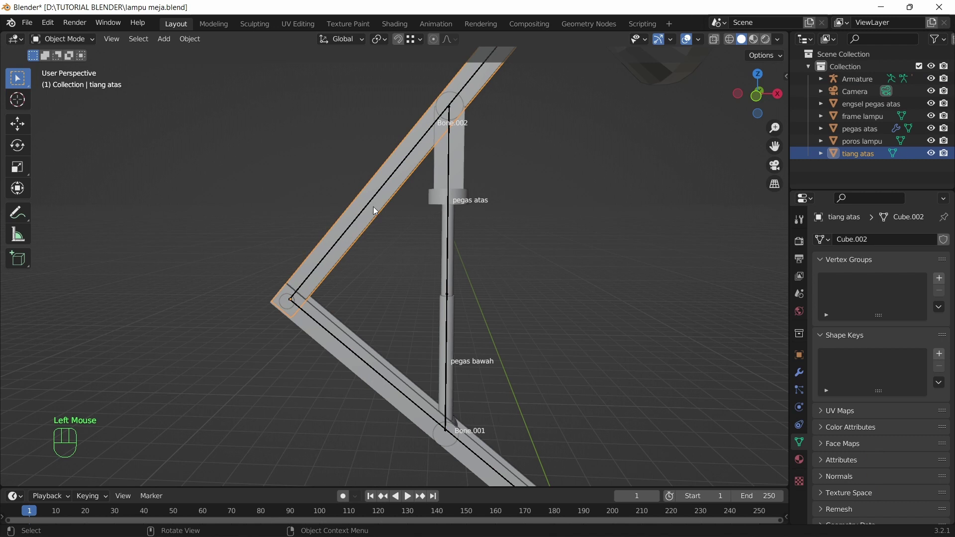
{"action": "scroll", "scroll_direction": "down", "scroll_amount": 3}
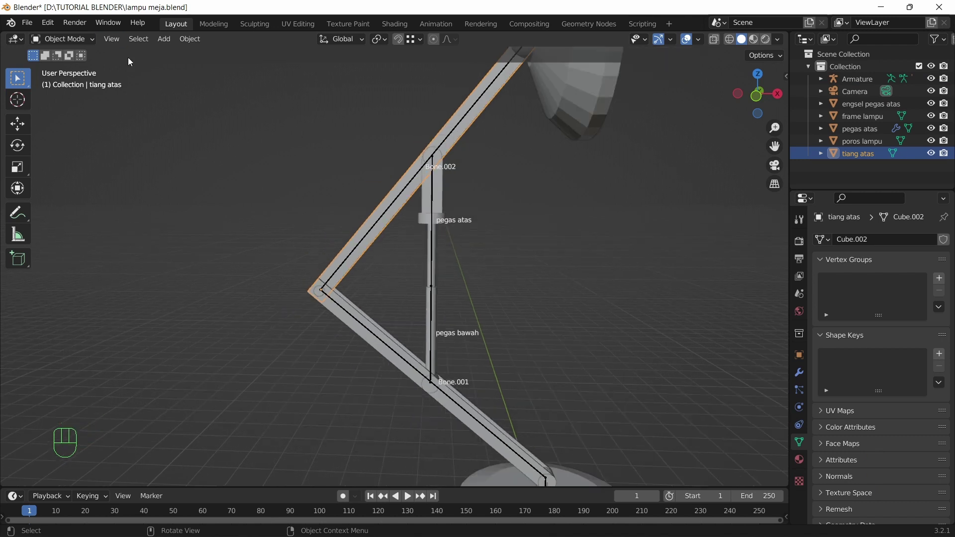
{"action": "left_click", "coordinate": [354, 261]}
{"action": "left_click_drag", "start_coordinate": [78, 44], "coordinate": [84, 83]}
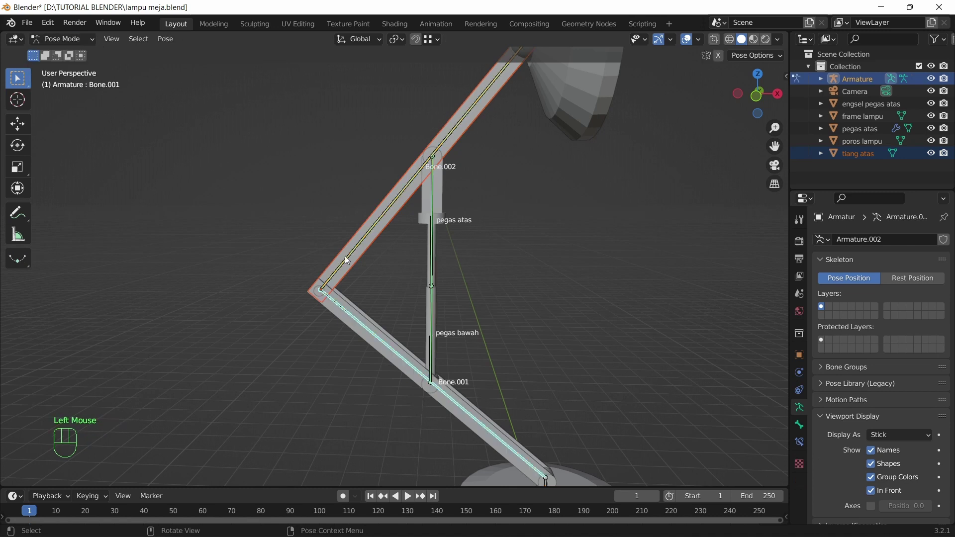
{"action": "left_click", "coordinate": [366, 245]}
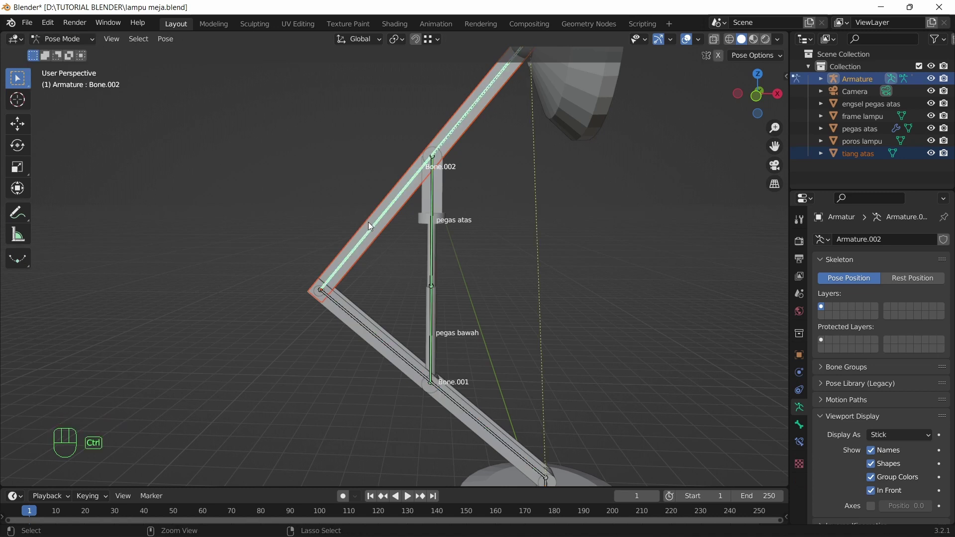
{"action": "key", "text": "ctrl+p"}
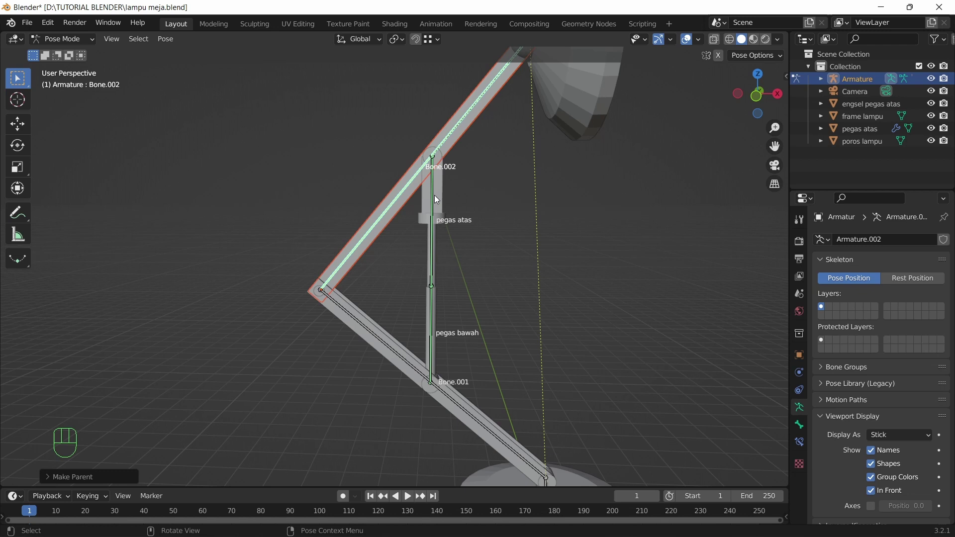
Parent the upper spring hinge engsel pegas atas to Bone.002 as well.
{"action": "left_click_drag", "start_coordinate": [91, 41], "coordinate": [88, 49]}
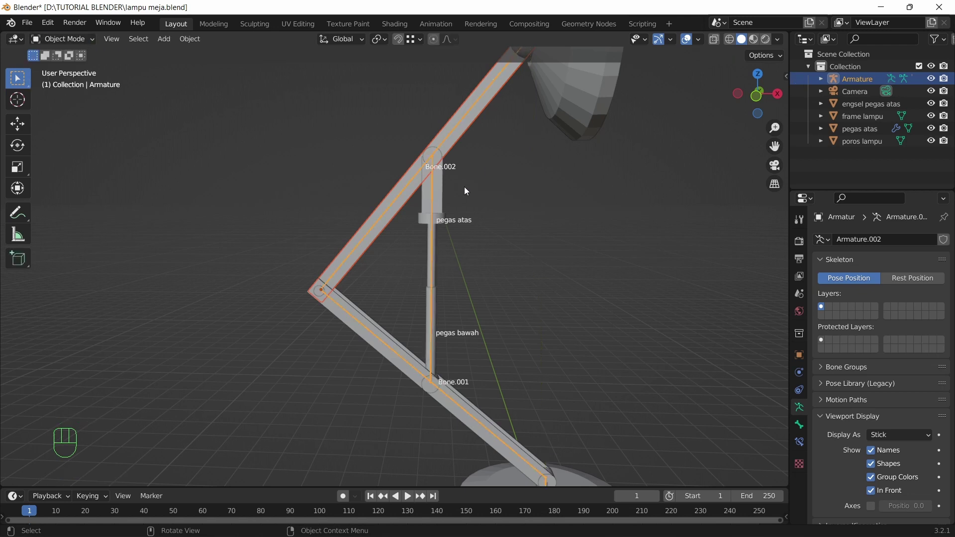
{"action": "left_click", "coordinate": [446, 159]}
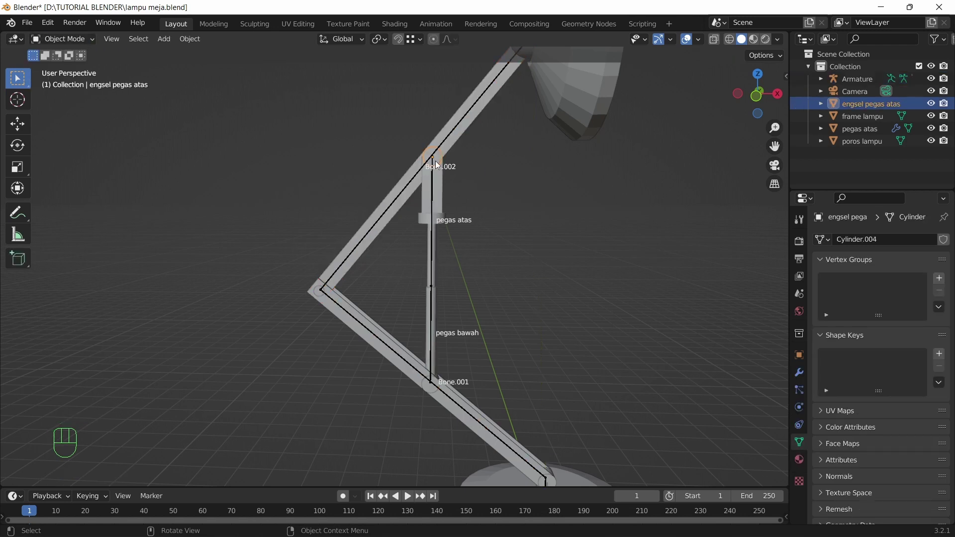
{"action": "left_click", "coordinate": [450, 146]}
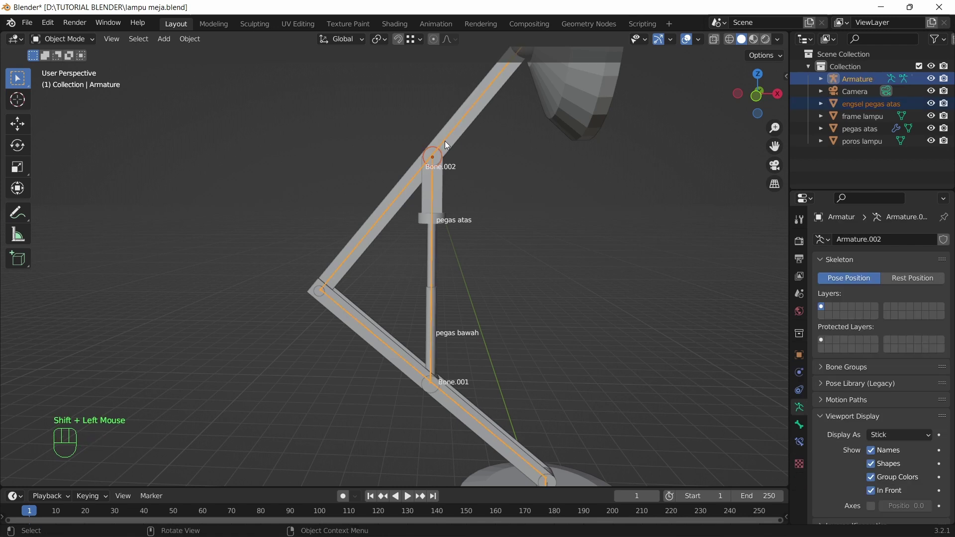
{"action": "left_click_drag", "start_coordinate": [62, 44], "coordinate": [63, 84]}
{"action": "key", "text": "ctrl+p"}
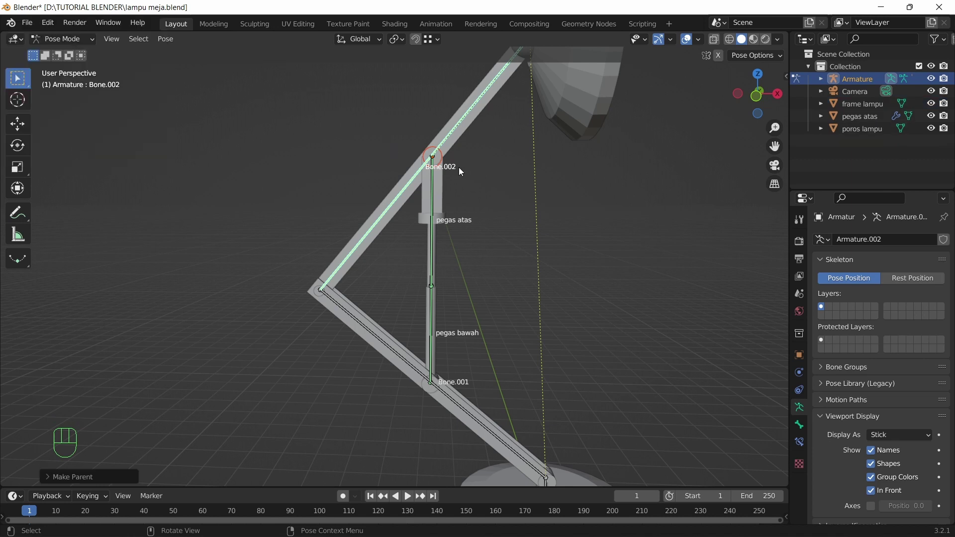
Parent the upper spring pegas atas to Bone.002.
{"action": "left_click", "coordinate": [443, 191]}
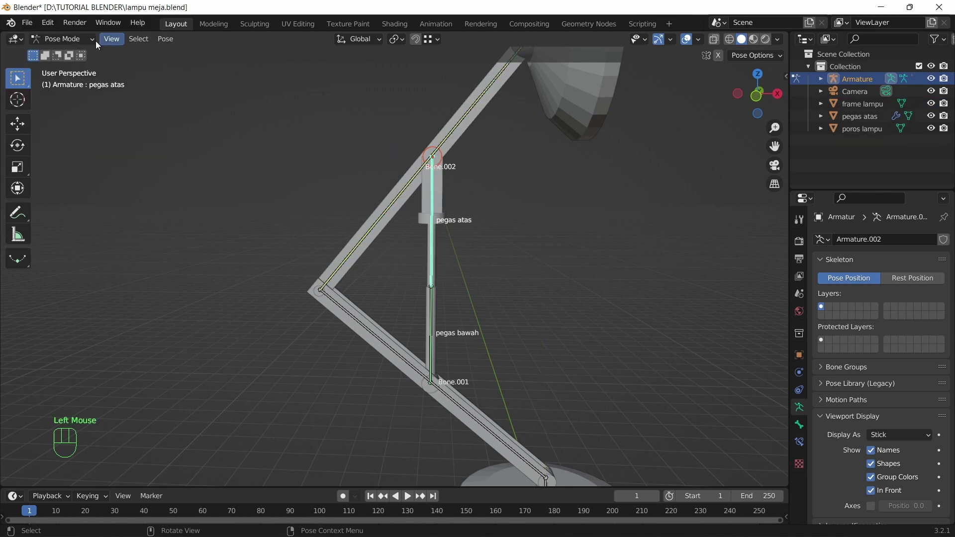
{"action": "left_click_drag", "start_coordinate": [68, 44], "coordinate": [67, 59]}
{"action": "left_click", "coordinate": [444, 187]}
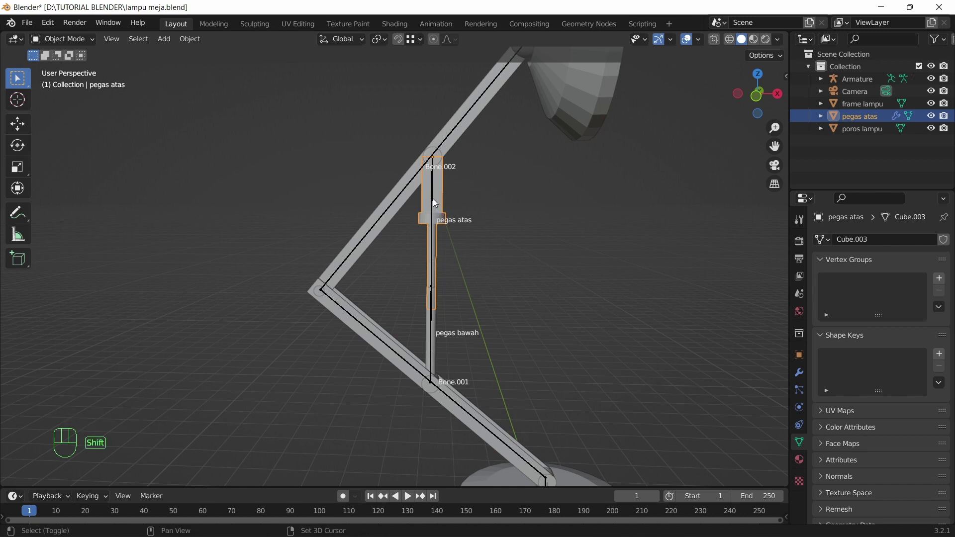
{"action": "left_click", "coordinate": [437, 200]}
{"action": "left_click_drag", "start_coordinate": [80, 43], "coordinate": [66, 86]}
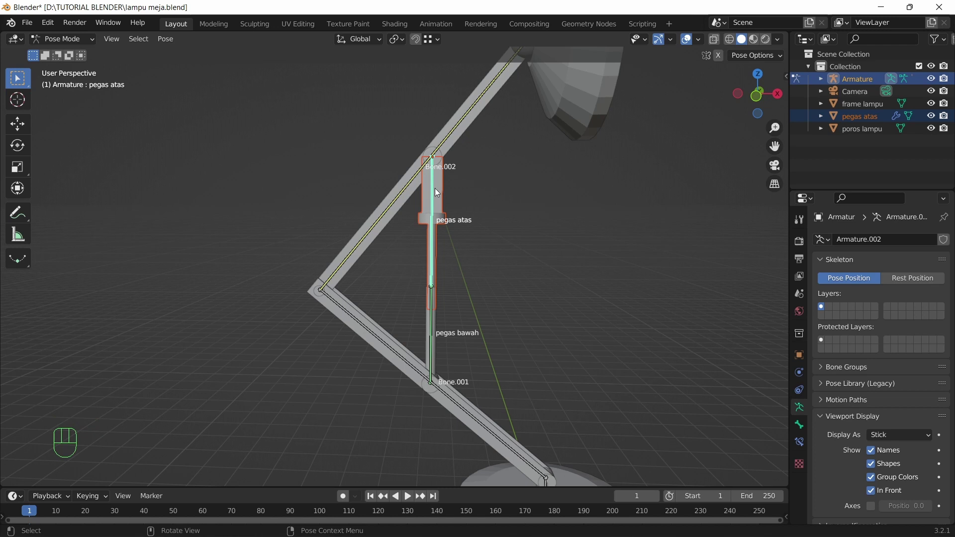
{"action": "key", "text": "ctrl+p"}
{"action": "left_click_drag", "start_coordinate": [529, 175], "coordinate": [451, 351]}
{"action": "left_click", "coordinate": [445, 216]}
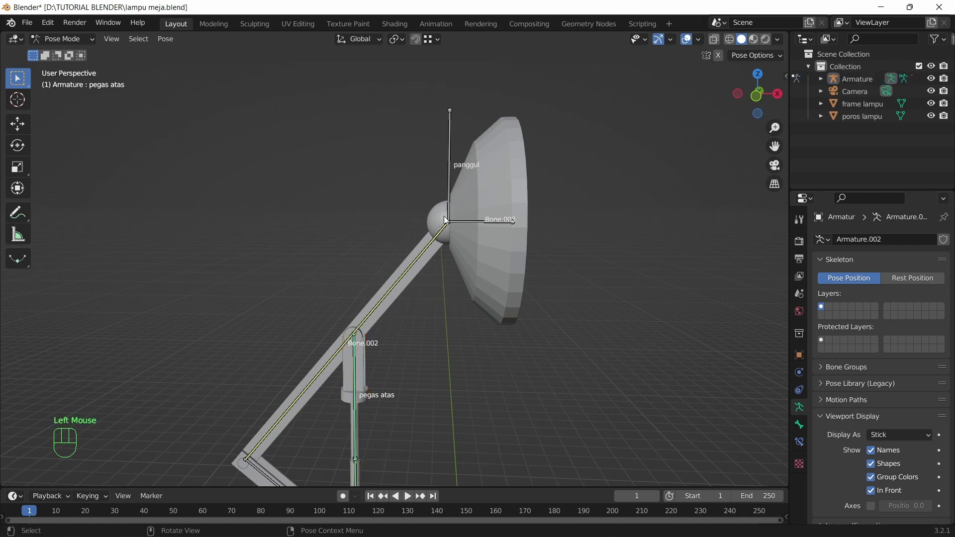
Parent the pivot ball poros lampu to Bone.003.
{"action": "left_click_drag", "start_coordinate": [65, 43], "coordinate": [68, 64]}
{"action": "left_click", "coordinate": [448, 215]}
{"action": "left_click", "coordinate": [435, 249]}
{"action": "left_click_drag", "start_coordinate": [73, 43], "coordinate": [68, 82]}
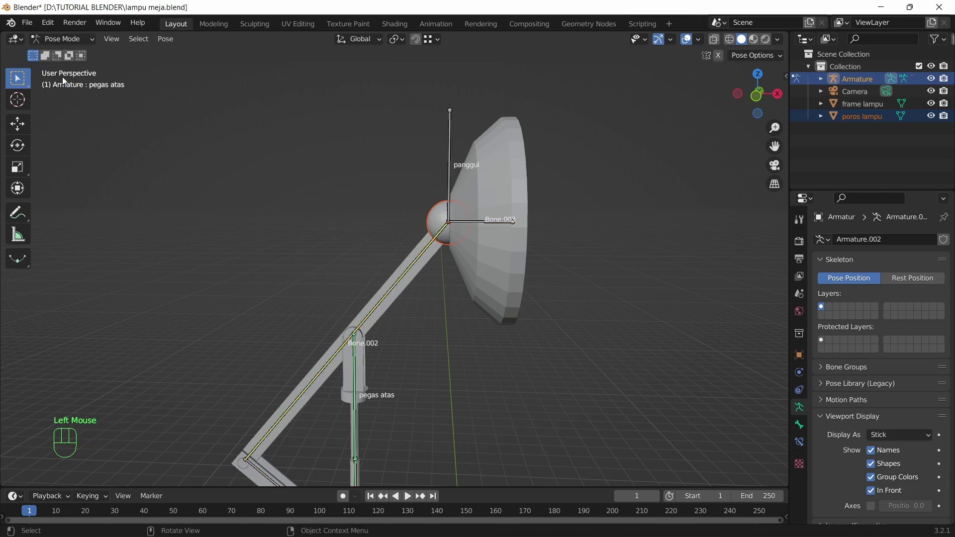
{"action": "left_click", "coordinate": [449, 230]}
{"action": "key", "text": "ctrl+p"}
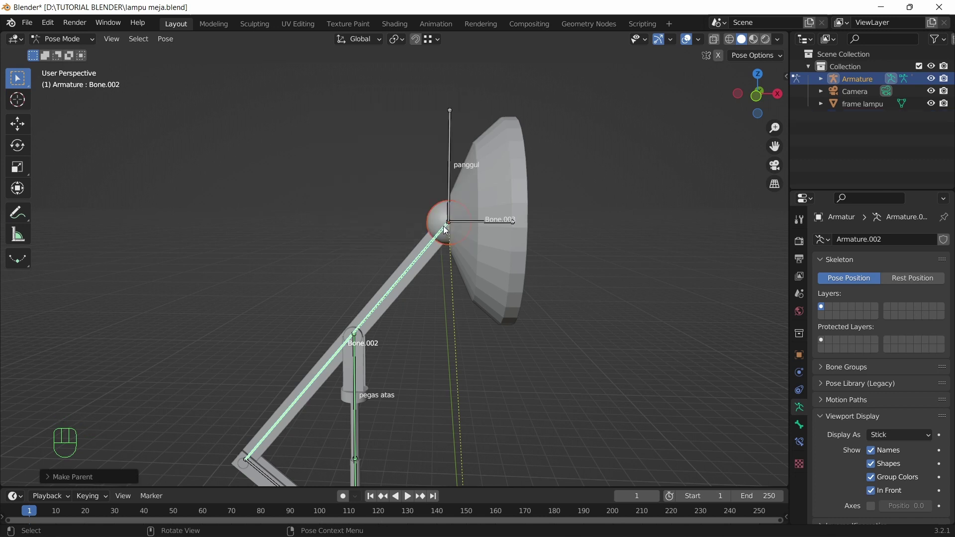
Parent the lamp shade frame lampu to Bone.003 so every part follows the rig.
{"action": "left_click_drag", "start_coordinate": [57, 41], "coordinate": [70, 59]}
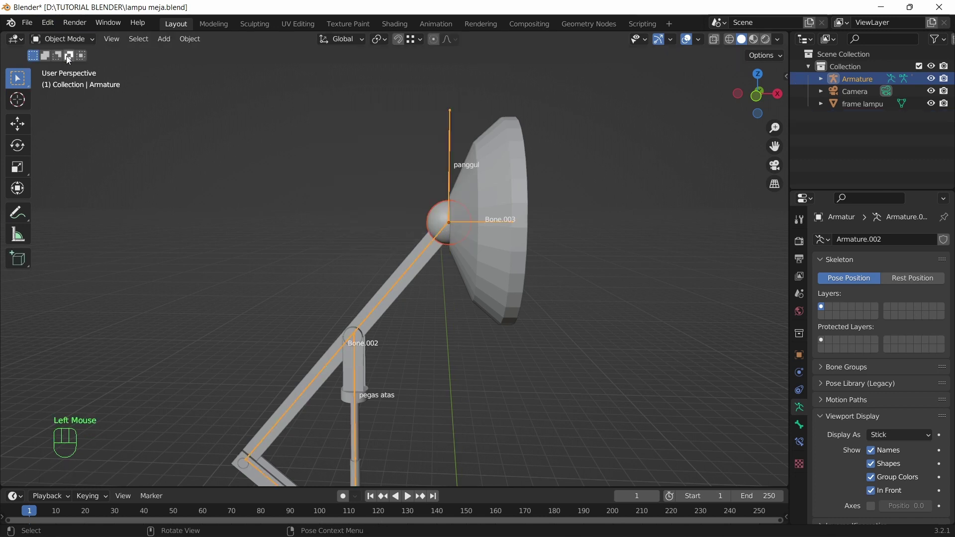
{"action": "left_click", "coordinate": [506, 139]}
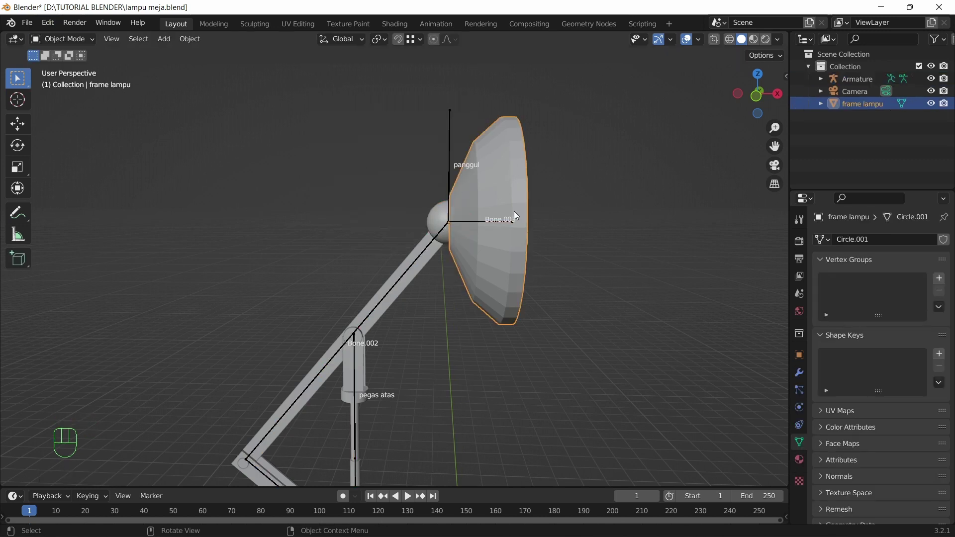
{"action": "left_click", "coordinate": [473, 225]}
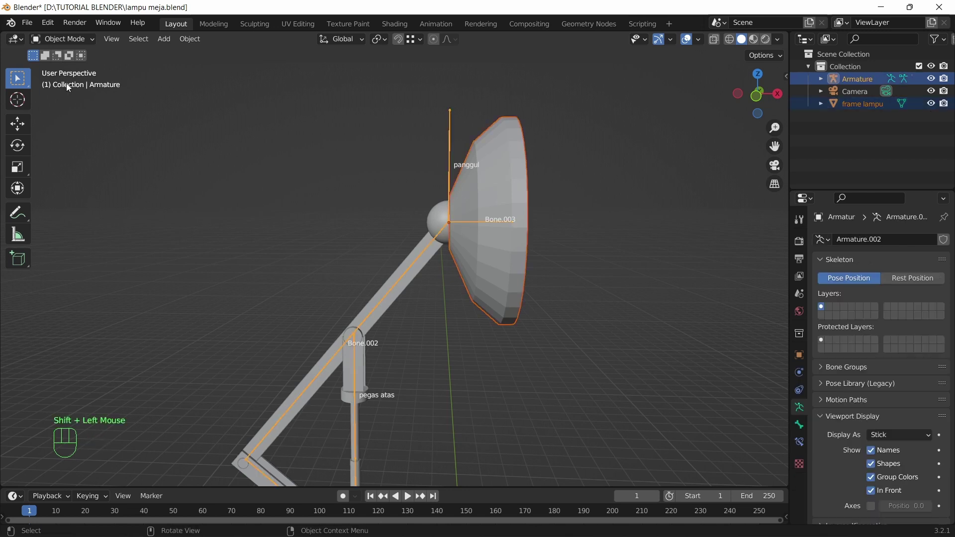
{"action": "left_click_drag", "start_coordinate": [66, 46], "coordinate": [64, 81]}
{"action": "left_click", "coordinate": [473, 225]}
{"action": "left_click_drag", "start_coordinate": [490, 234], "coordinate": [478, 234]}
{"action": "key", "text": "ctrl+p"}
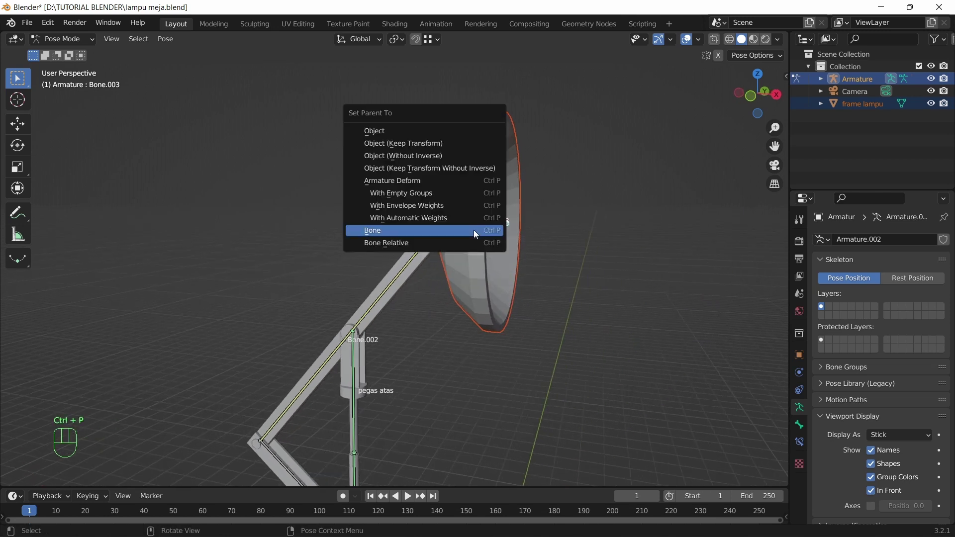
{"action": "left_click_drag", "start_coordinate": [74, 40], "coordinate": [76, 53]}
{"action": "scroll", "scroll_direction": "down", "scroll_amount": 3}
{"action": "left_click_drag", "start_coordinate": [399, 262], "coordinate": [438, 258]}
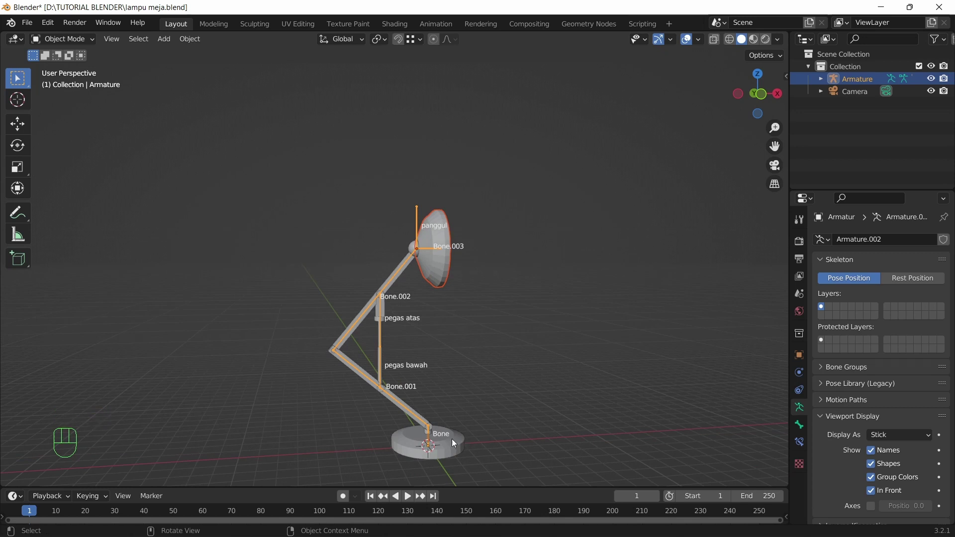
Select the panggul bone in Pose Mode, test-move it to see the lamp bend, then cancel.
{"action": "left_click", "coordinate": [430, 440]}
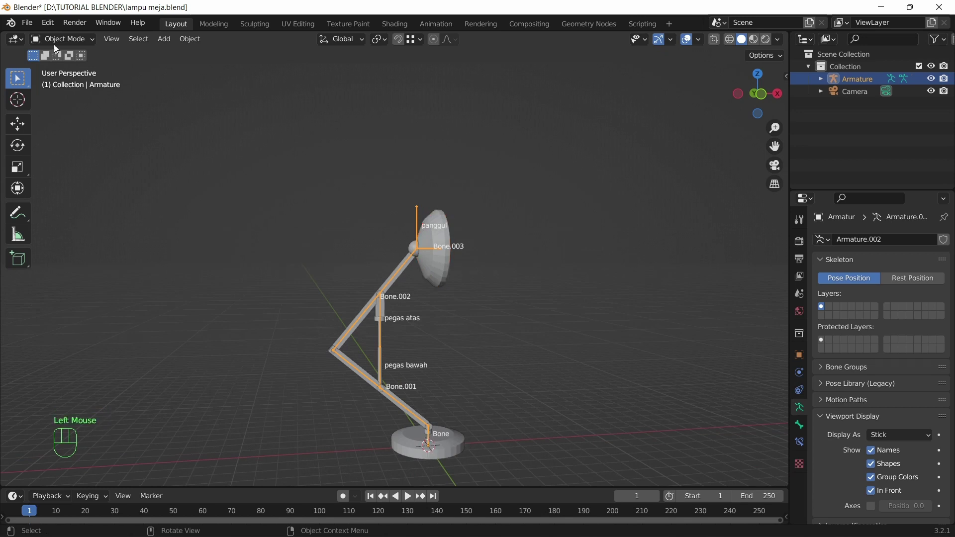
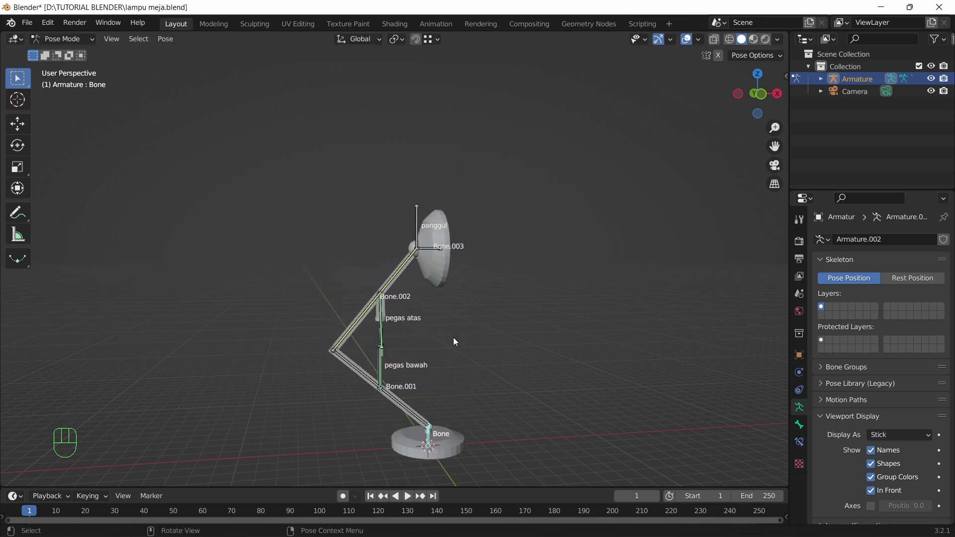
{"action": "left_click", "coordinate": [423, 224]}
{"action": "key", "text": "g"}
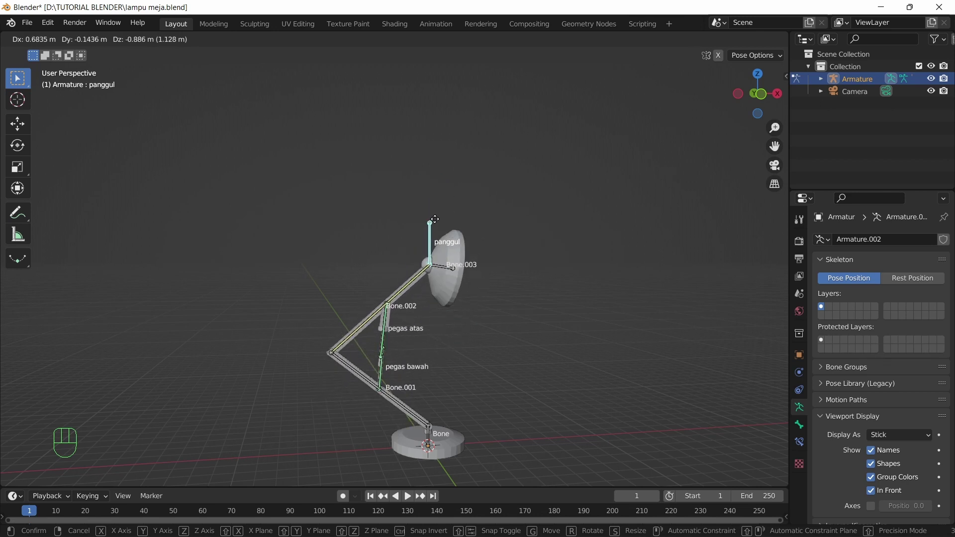
{"action": "left_click_drag", "start_coordinate": [472, 244], "coordinate": [364, 317]}
{"action": "key", "text": "g"}
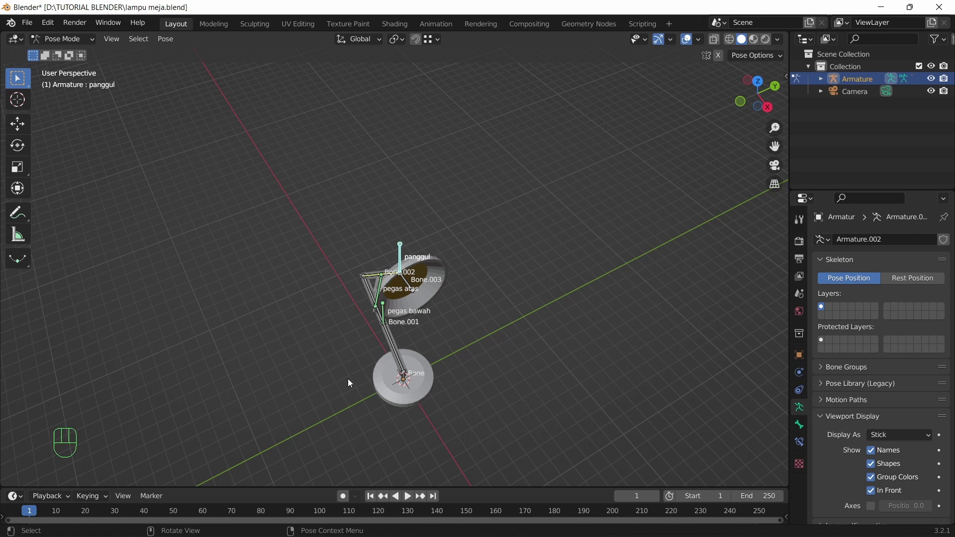
Orbit around the lamp to inspect the rig from above and the sides.
{"action": "left_click_drag", "start_coordinate": [428, 310], "coordinate": [437, 321]}
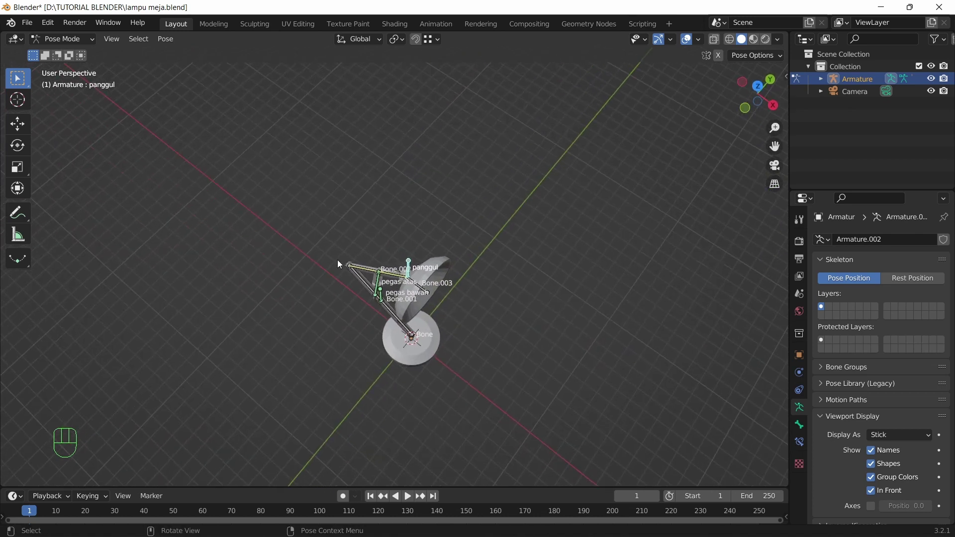
{"action": "left_click_drag", "start_coordinate": [397, 271], "coordinate": [407, 280]}
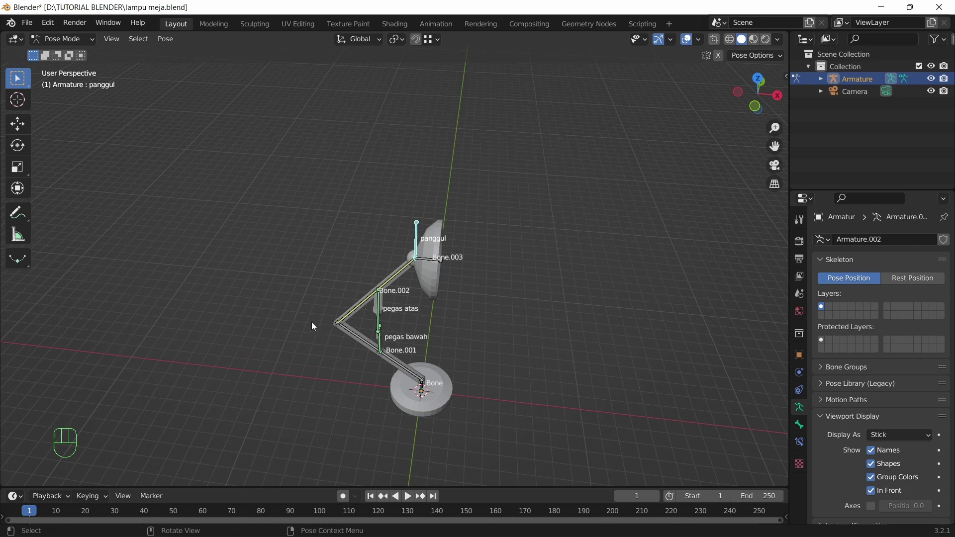
{"action": "left_click_drag", "start_coordinate": [478, 282], "coordinate": [389, 318]}
{"action": "left_click_drag", "start_coordinate": [471, 302], "coordinate": [483, 310]}
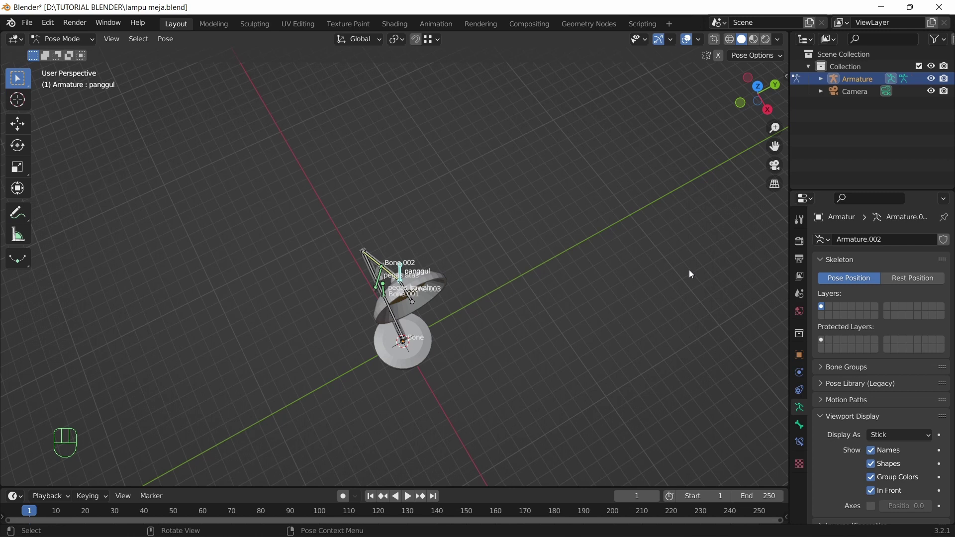
Show the panggul bone's transform in the sidebar, lock its Z location and test a move.
{"action": "key", "text": "n"}
{"action": "left_click", "coordinate": [783, 84]}
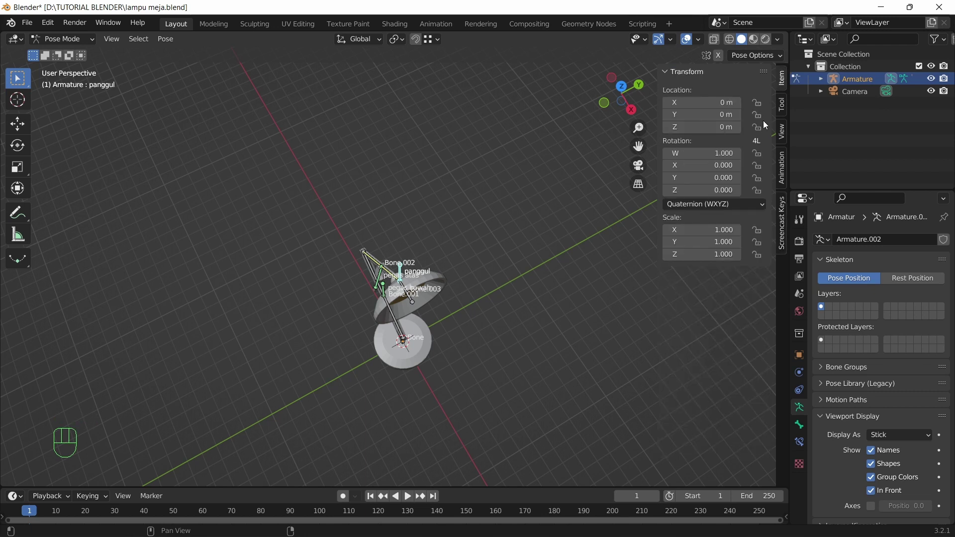
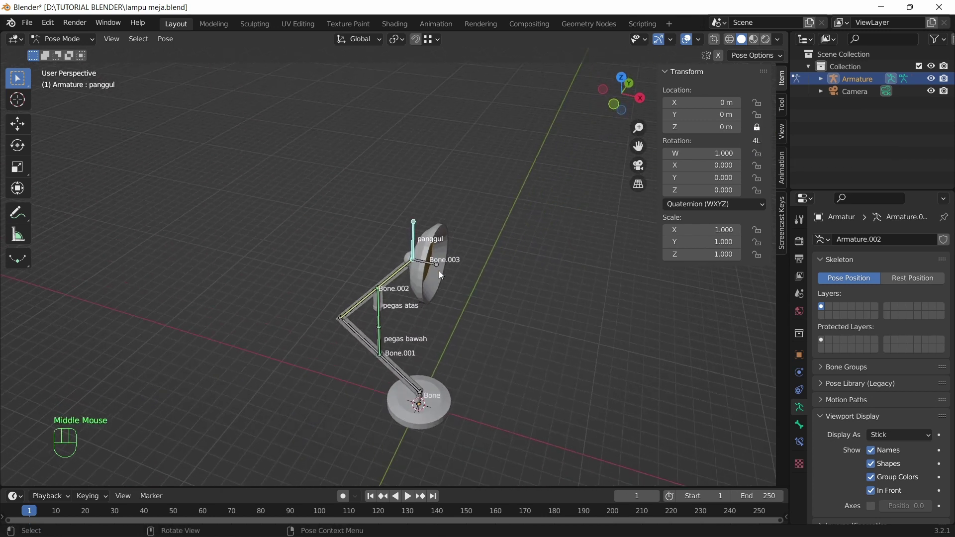
{"action": "left_click_drag", "start_coordinate": [404, 286], "coordinate": [394, 294]}
{"action": "key", "text": "g"}
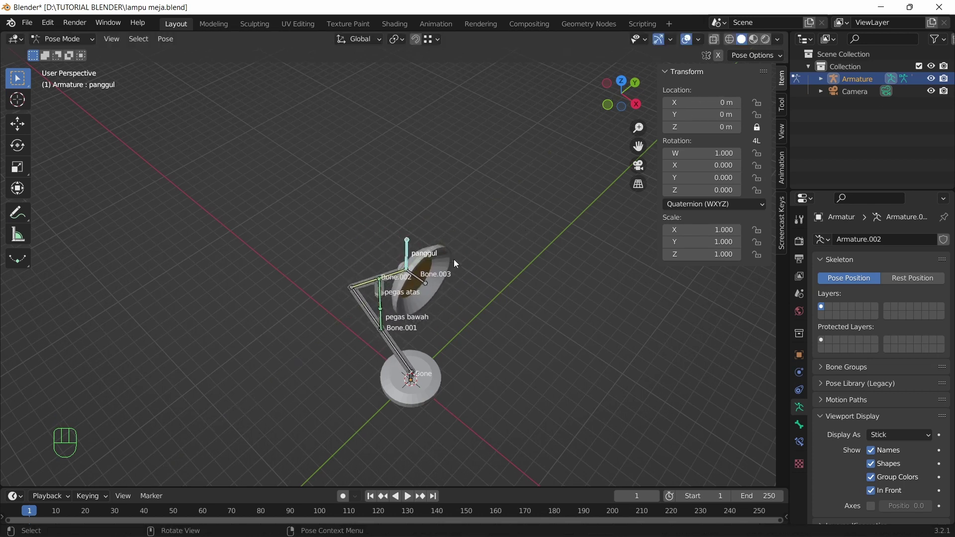
{"action": "key", "text": "g"}
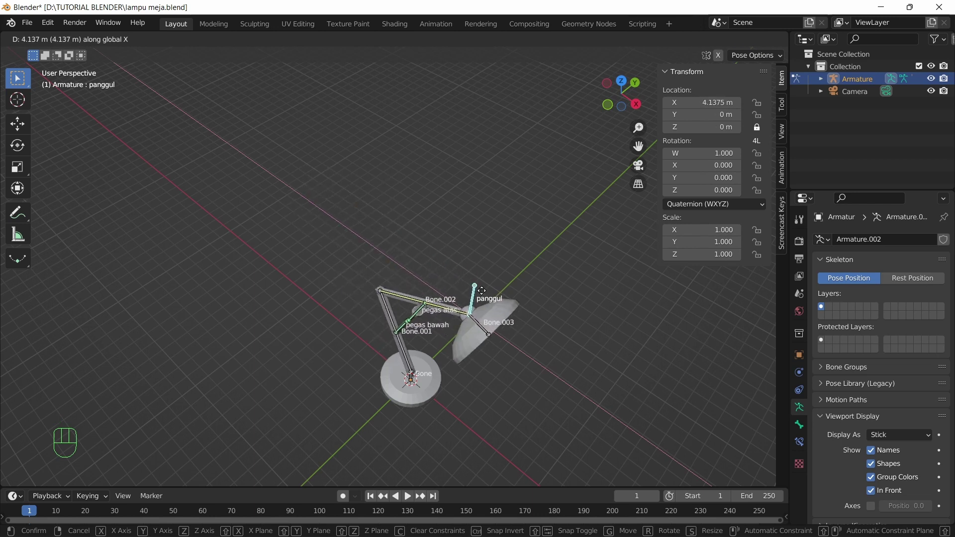
{"action": "left_click", "coordinate": [761, 129]}
Try locking Y and X instead with test moves, then settle on locking Z location.
{"action": "left_click", "coordinate": [763, 118]}
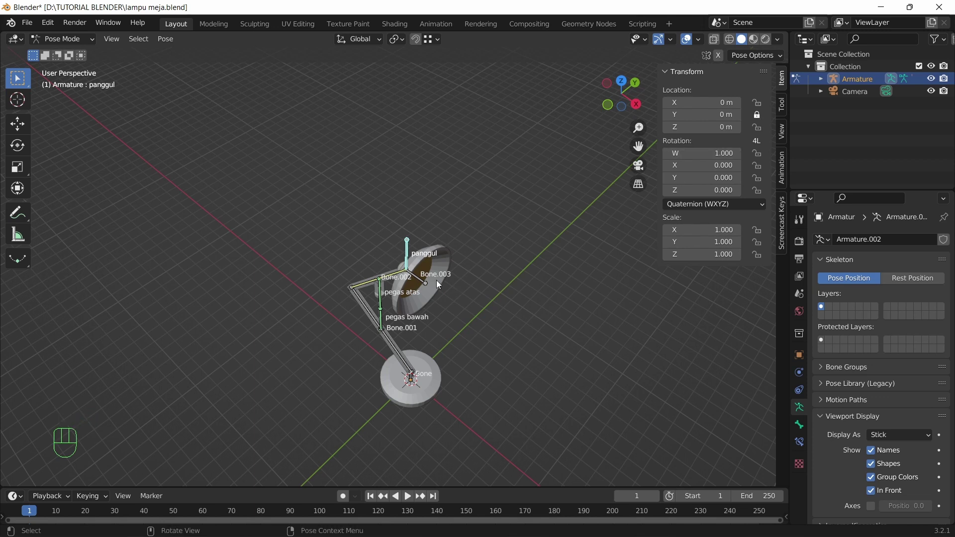
{"action": "key", "text": "g"}
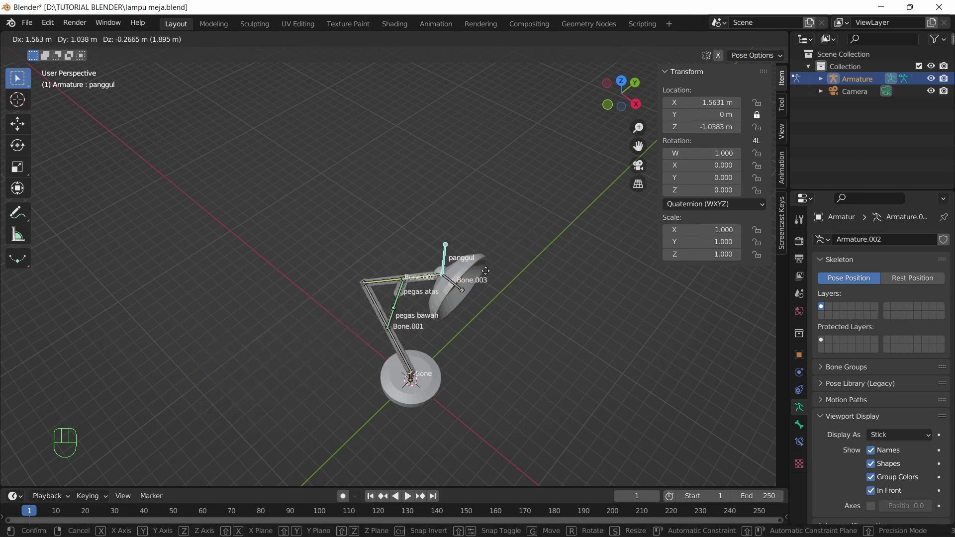
{"action": "left_click", "coordinate": [761, 118]}
{"action": "left_click", "coordinate": [760, 106]}
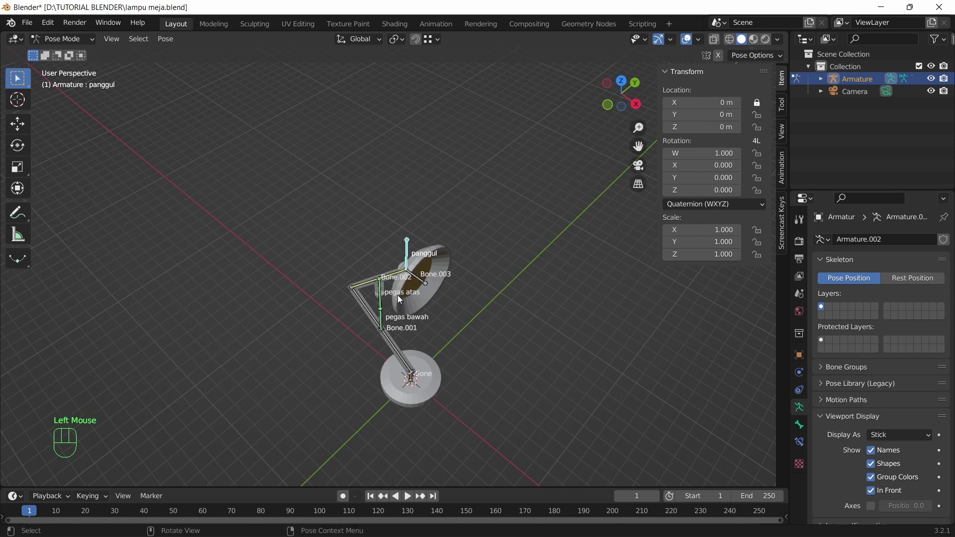
{"action": "key", "text": "g"}
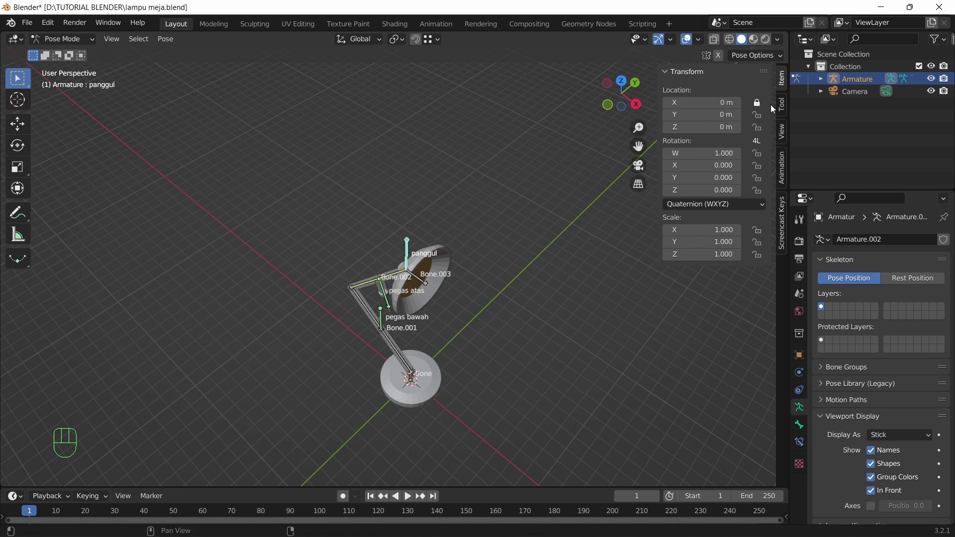
{"action": "left_click", "coordinate": [760, 106]}
{"action": "left_click", "coordinate": [757, 130]}
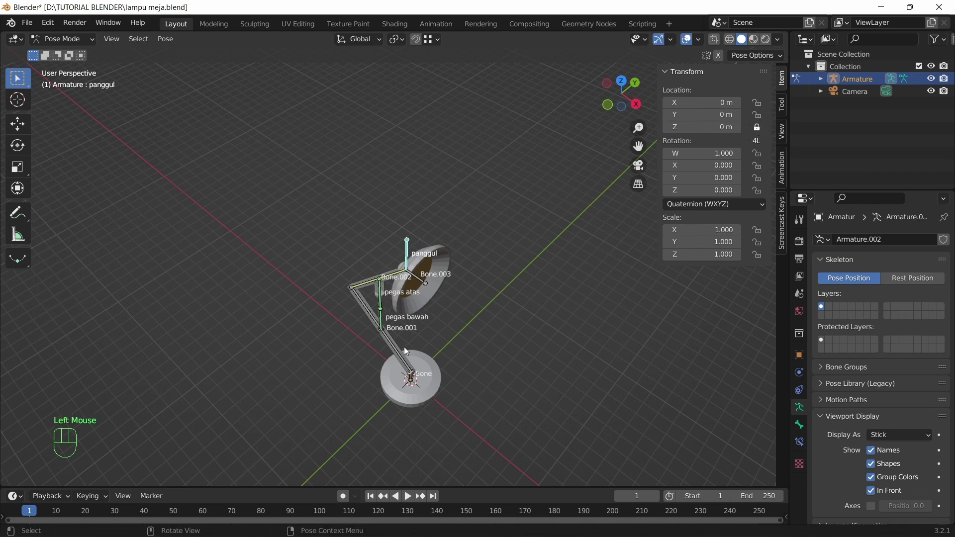
{"action": "key", "text": "g"}
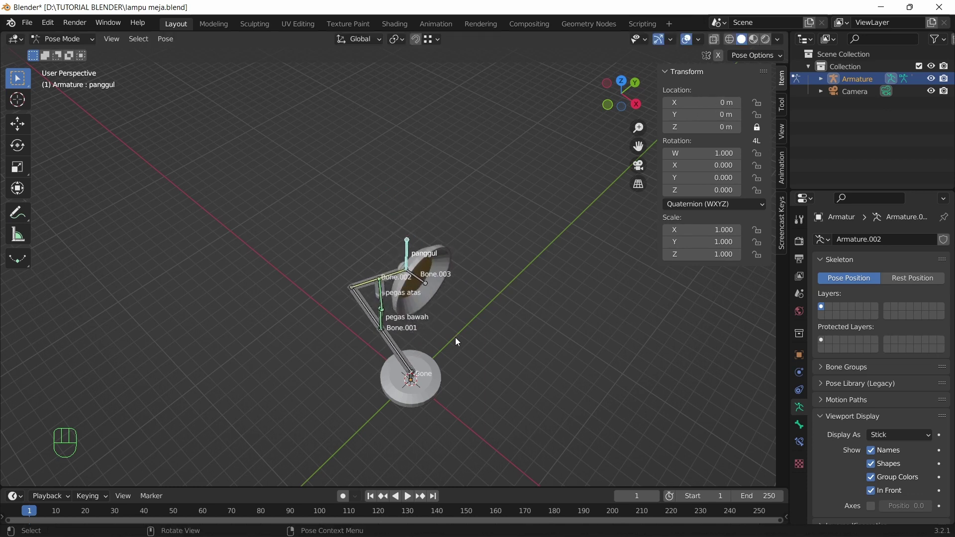
Hide the sidebar and orbit around the lamp to confirm it sits at rest.
{"action": "key", "text": "n"}
{"action": "left_click_drag", "start_coordinate": [671, 333], "coordinate": [694, 303]}
{"action": "scroll", "scroll_direction": "down", "scroll_amount": 3}
{"action": "left_click_drag", "start_coordinate": [529, 345], "coordinate": [551, 296]}
{"action": "scroll", "scroll_direction": "up", "scroll_amount": 3}
{"action": "left_click_drag", "start_coordinate": [566, 284], "coordinate": [542, 303]}
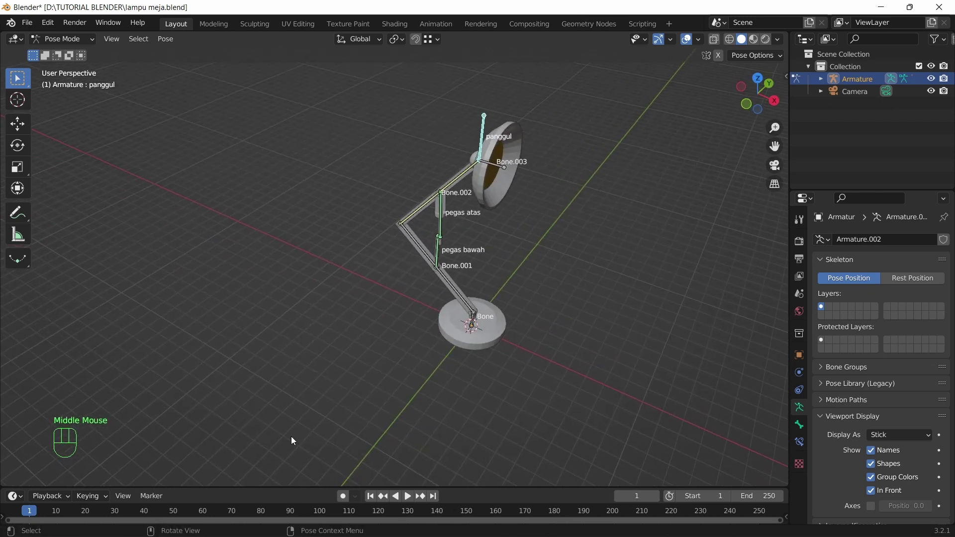
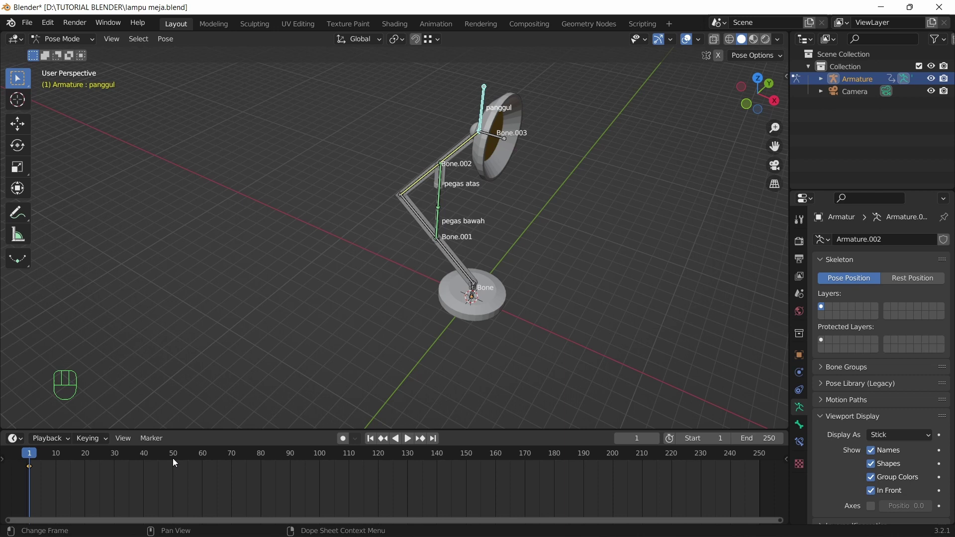
Enlarge the timeline and insert a Location keyframe for the panggul bone.
{"action": "left_click_drag", "start_coordinate": [565, 152], "coordinate": [184, 480]}
{"action": "key", "text": "i"}
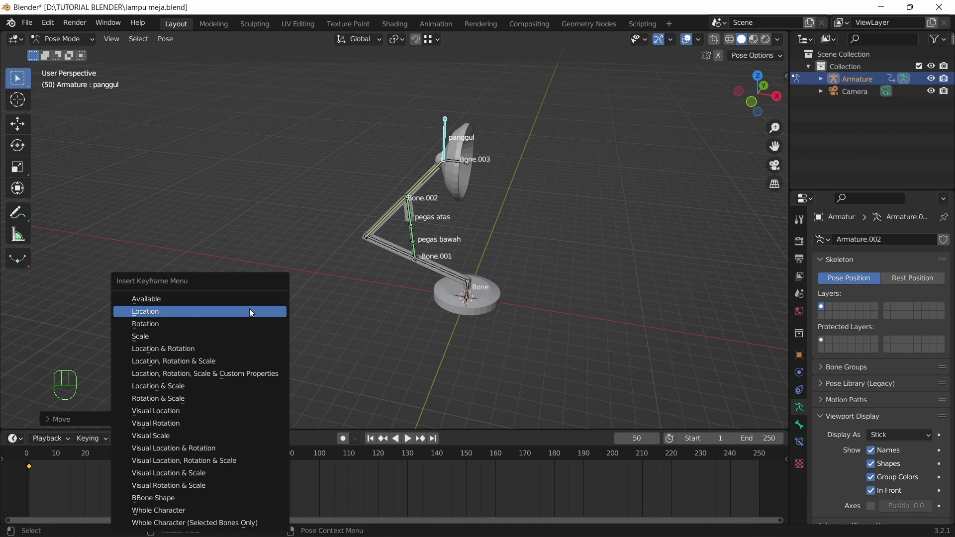